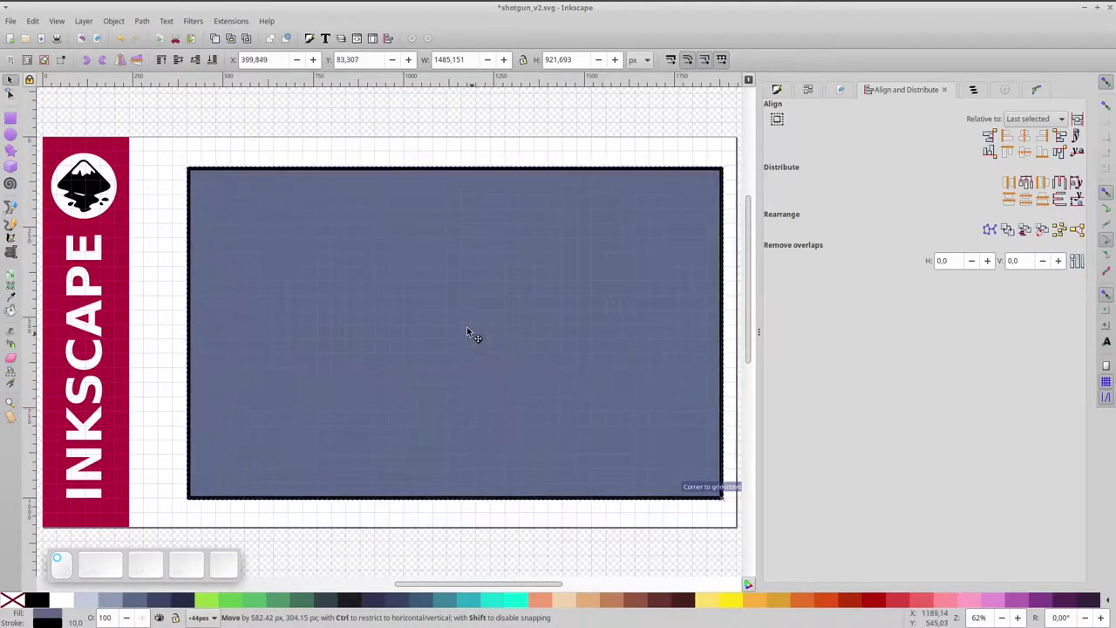
- Give the grey-blue rectangle a 100 px black stroke and fully rounded capsule ends
click(779, 87)
click(1015, 236)
click(908, 104)
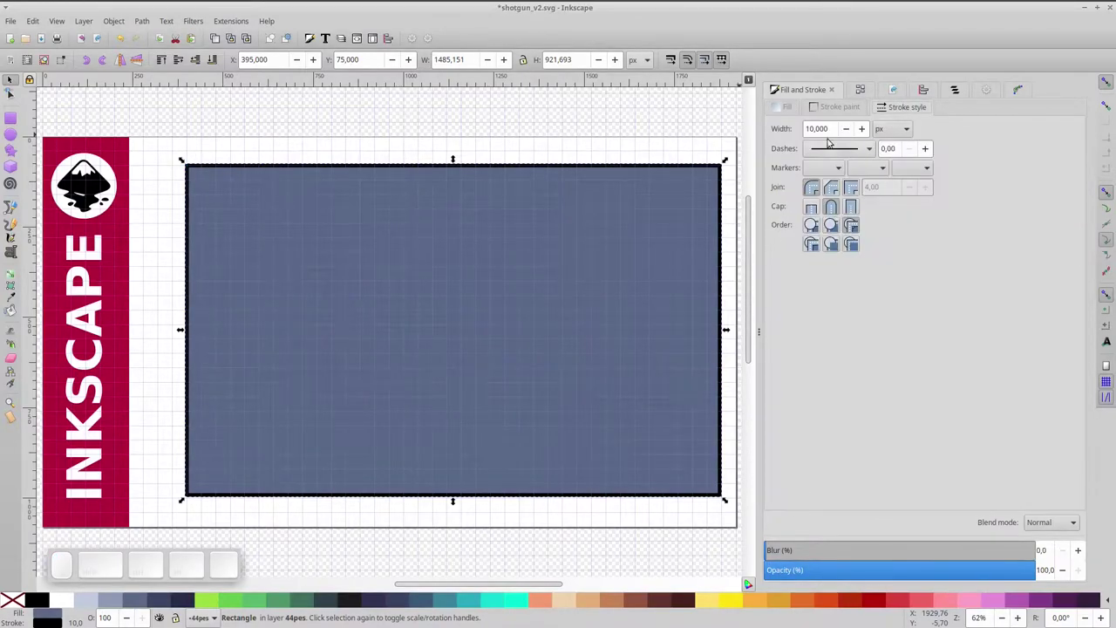
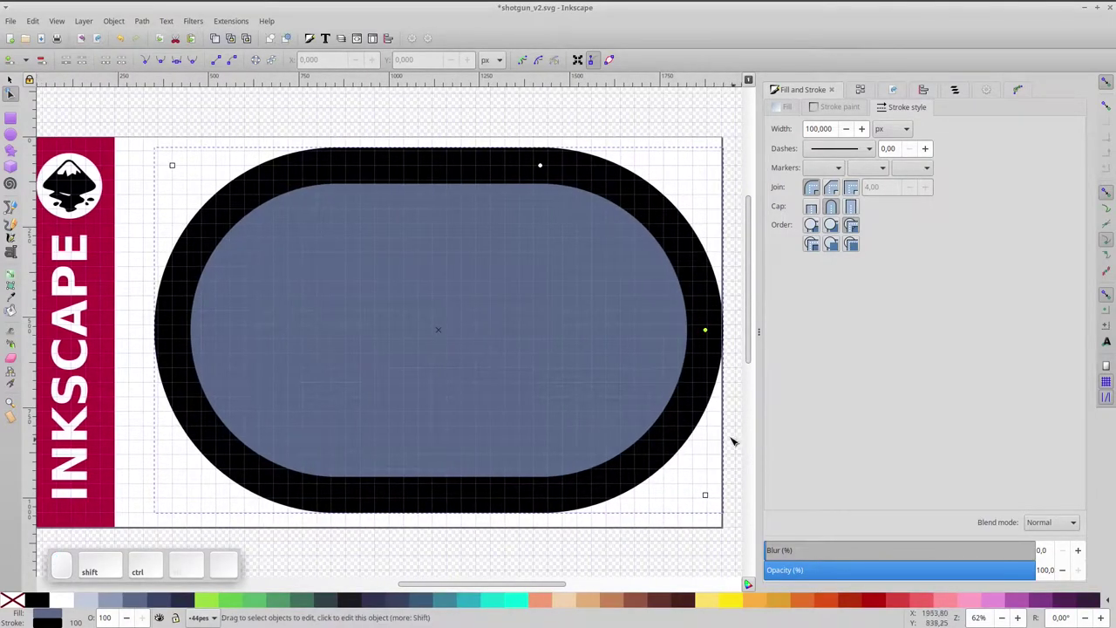
drag(710, 494, 721, 566)
- Convert the capsule to a path and delete its bottom nodes, leaving an open arch
click(656, 491)
click(116, 24)
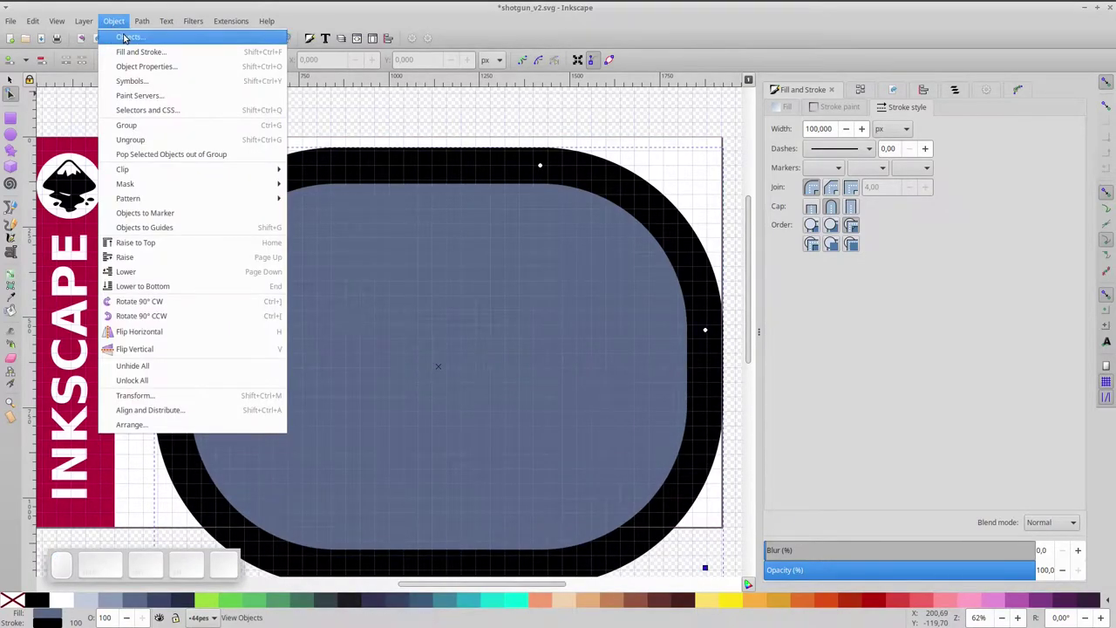
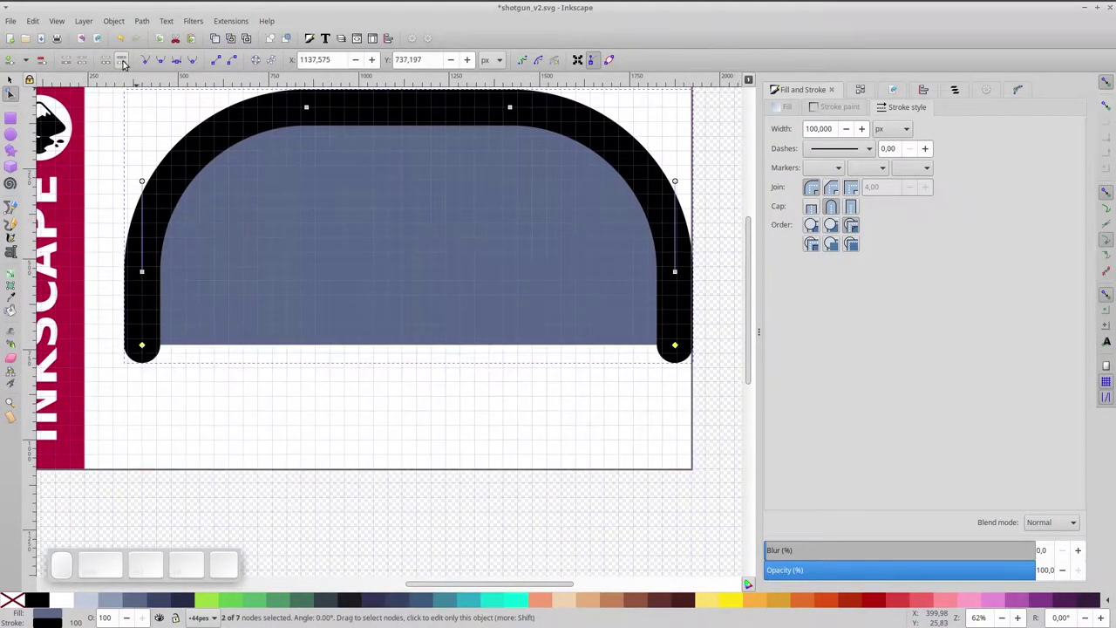
key(Delete)
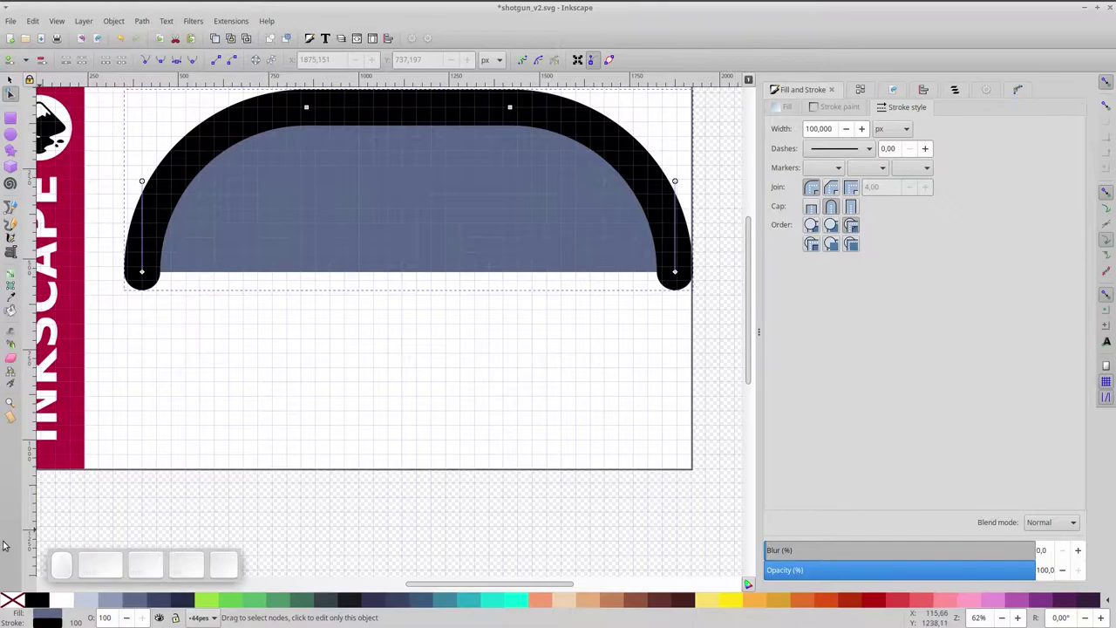
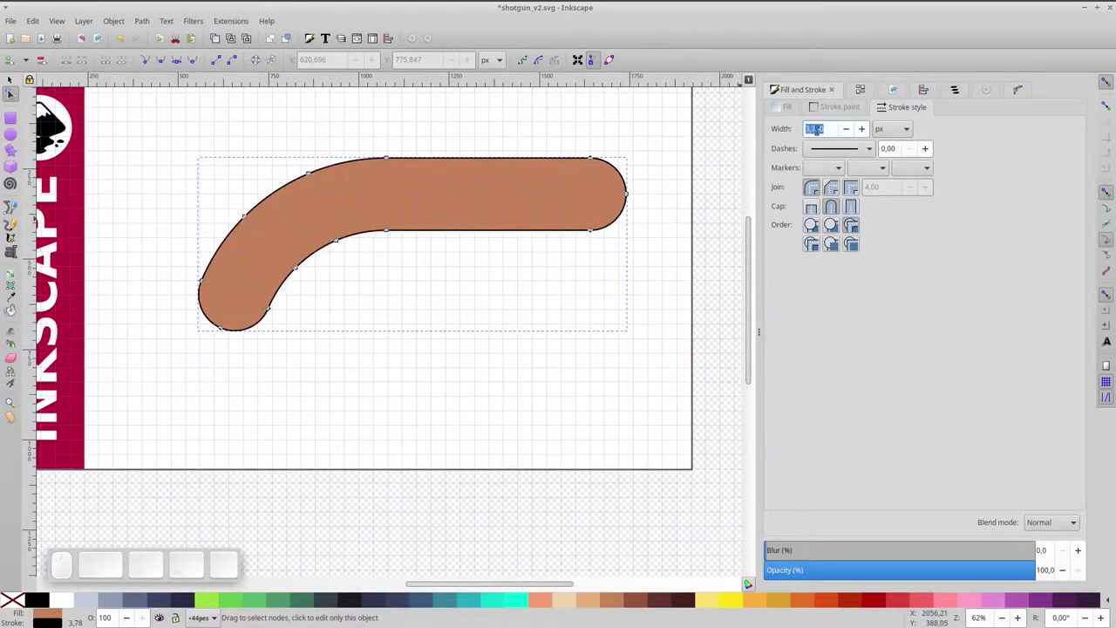
- Confirm the 10 px stock outline and move the stock toward the page centre
key(Return)
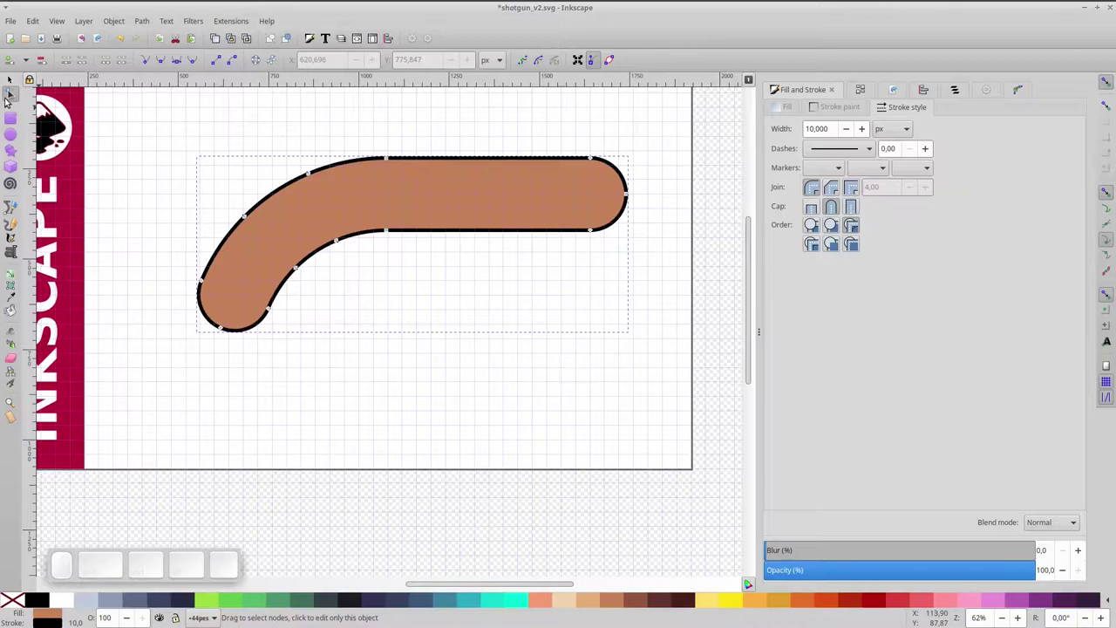
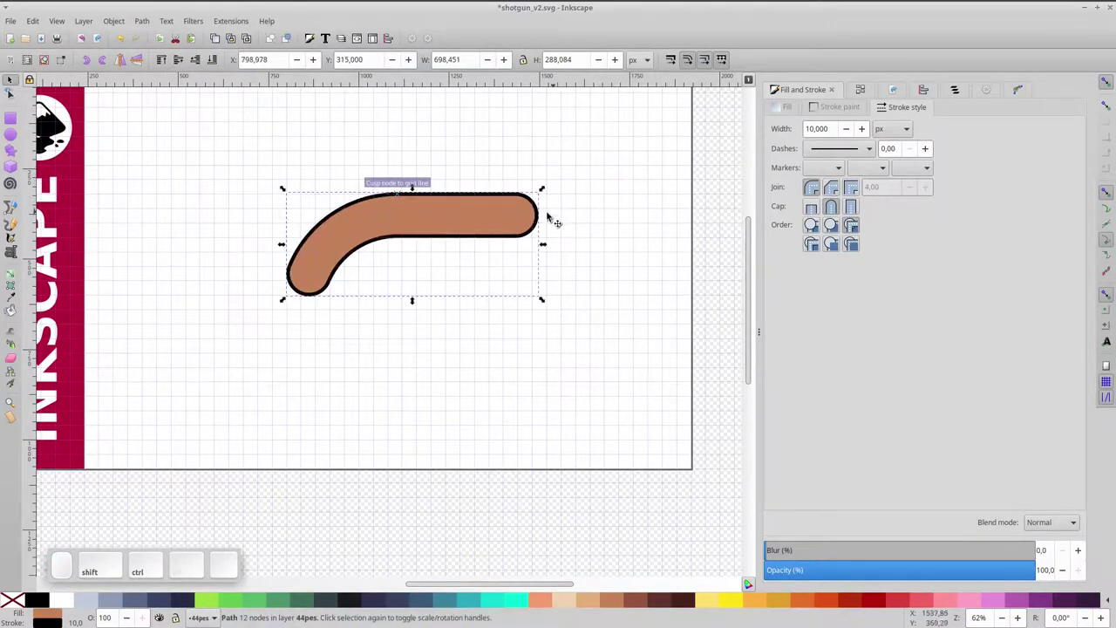
drag(519, 214, 370, 248)
scroll(up, 3)
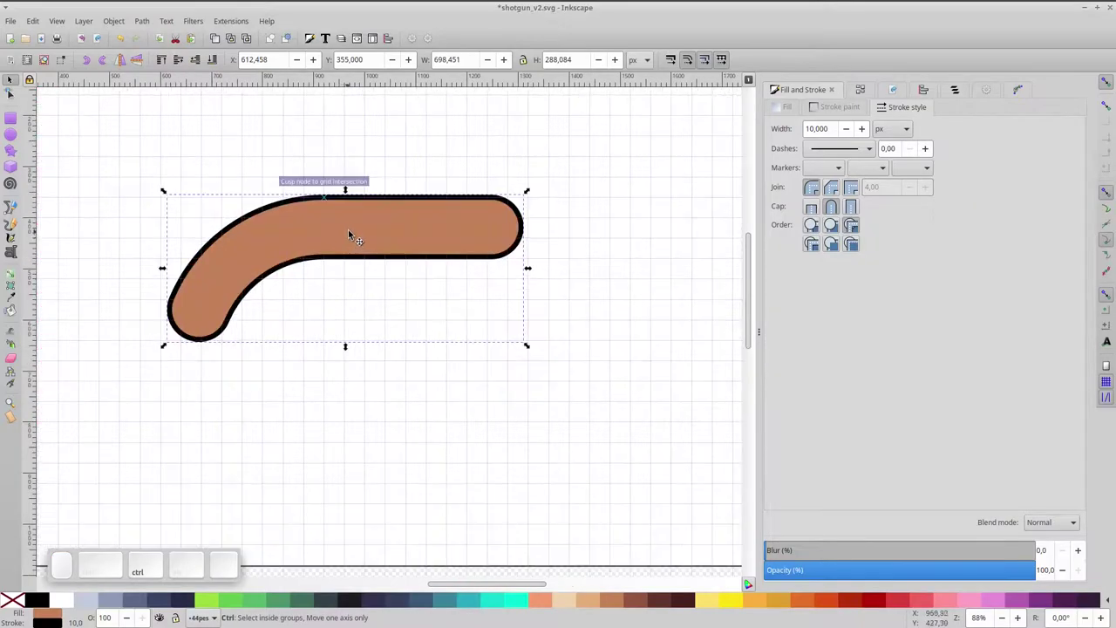
drag(360, 229, 379, 254)
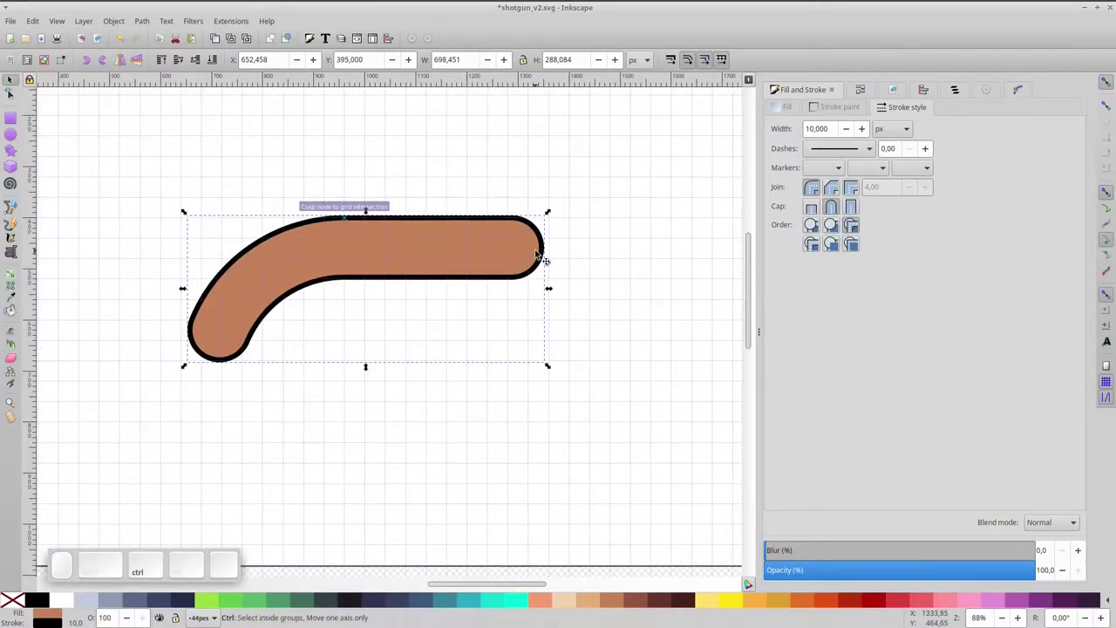
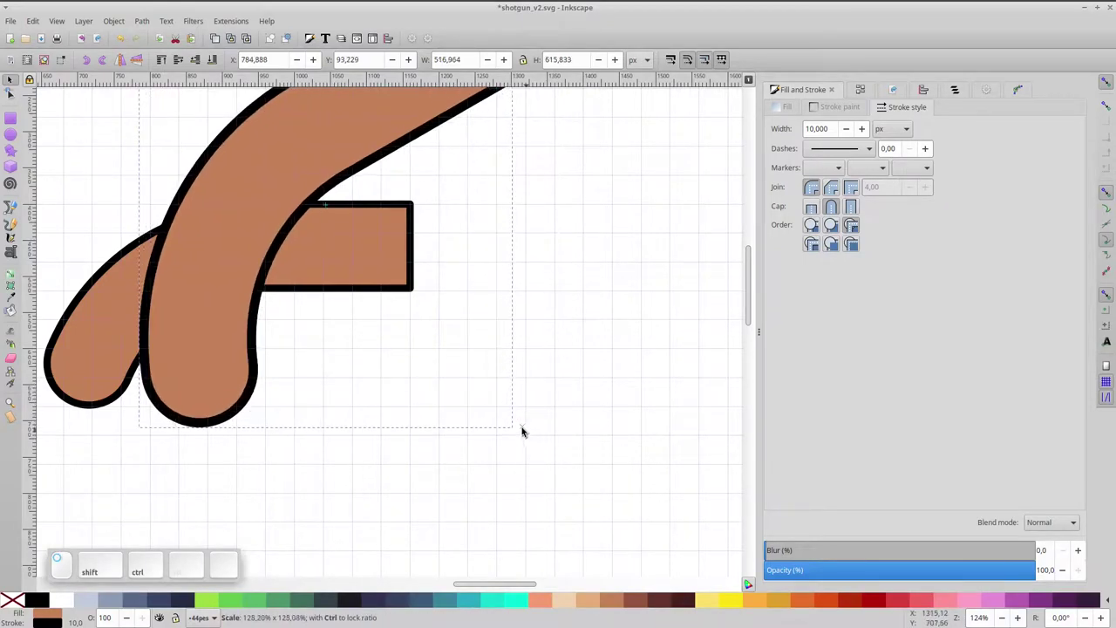
- Place the larger curved piece over the block and group the two together
drag(225, 350, 216, 171)
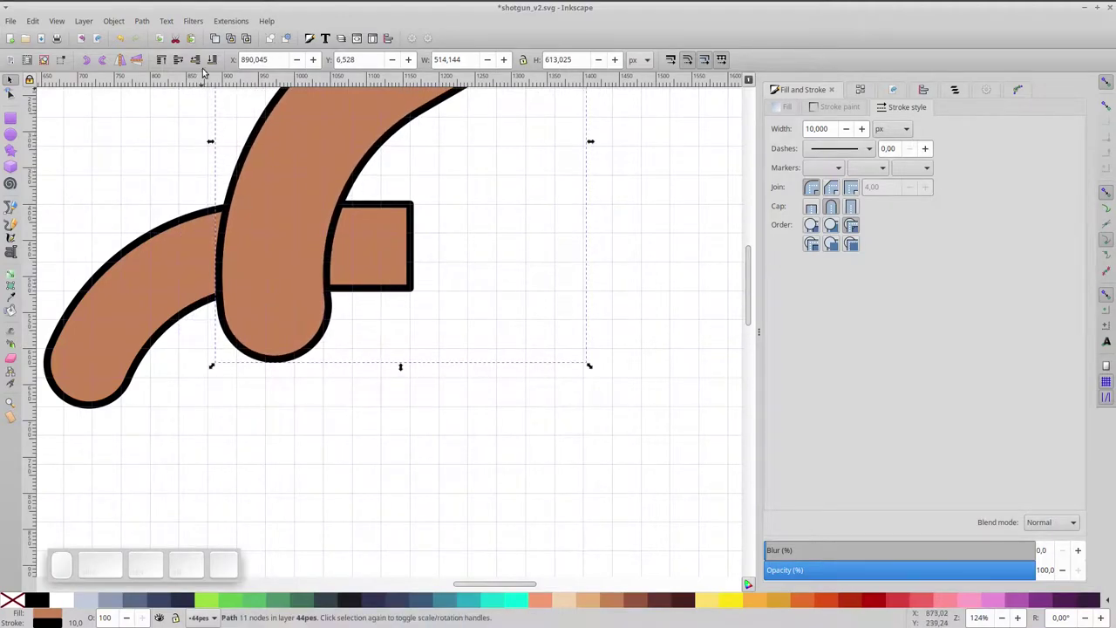
click(200, 58)
click(189, 248)
key(ctrl+g)
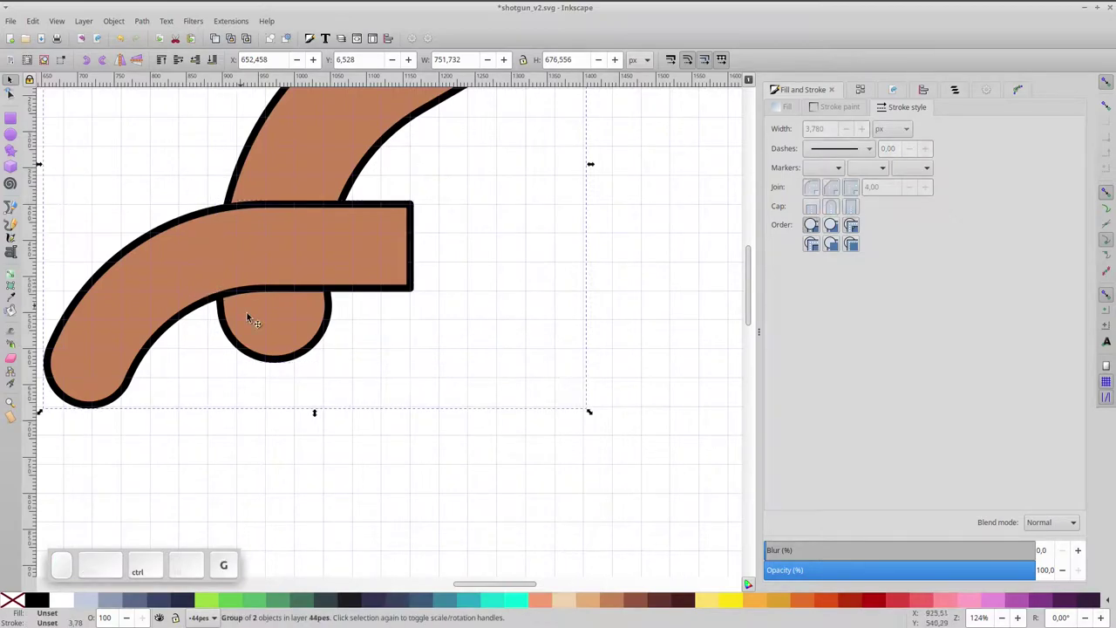
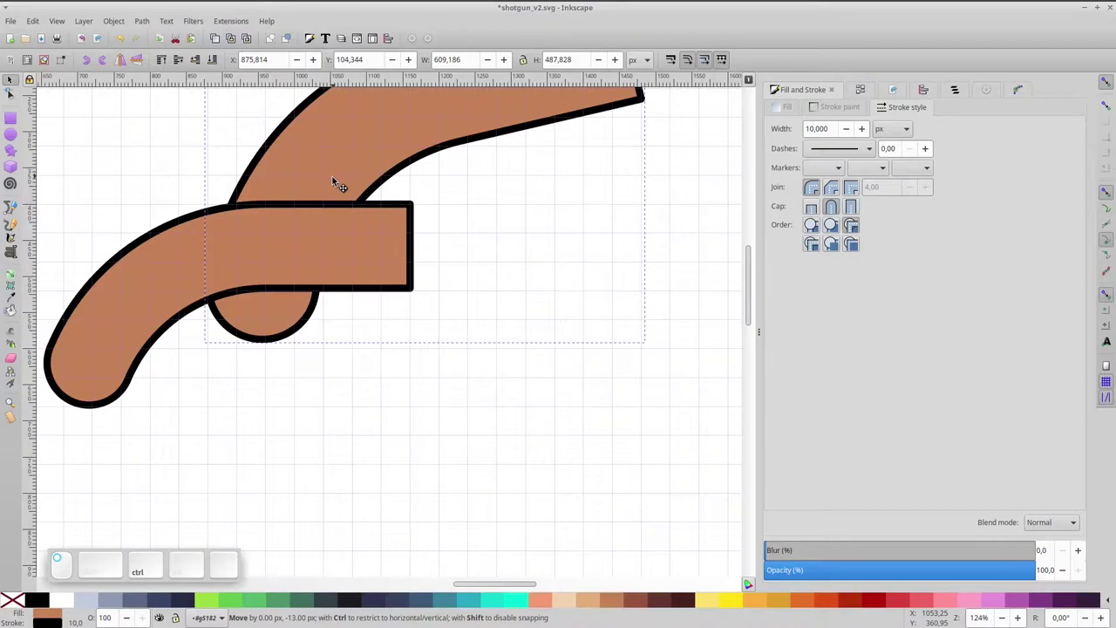
- Cut the upper curved piece down to a lobe and rotate it into a swept guard
click(335, 185)
key(space)
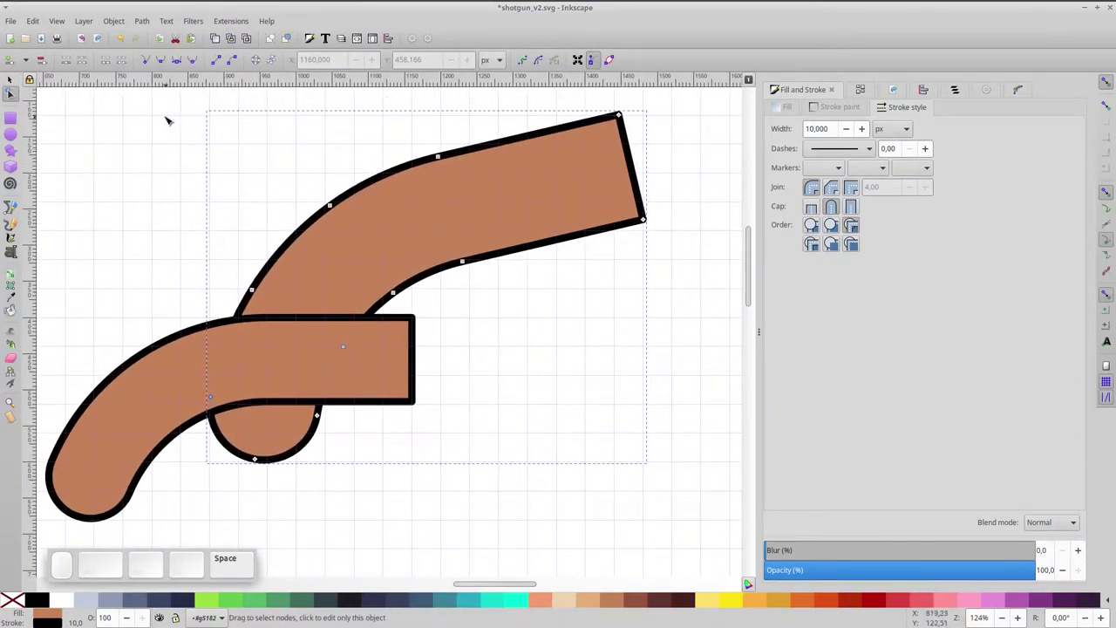
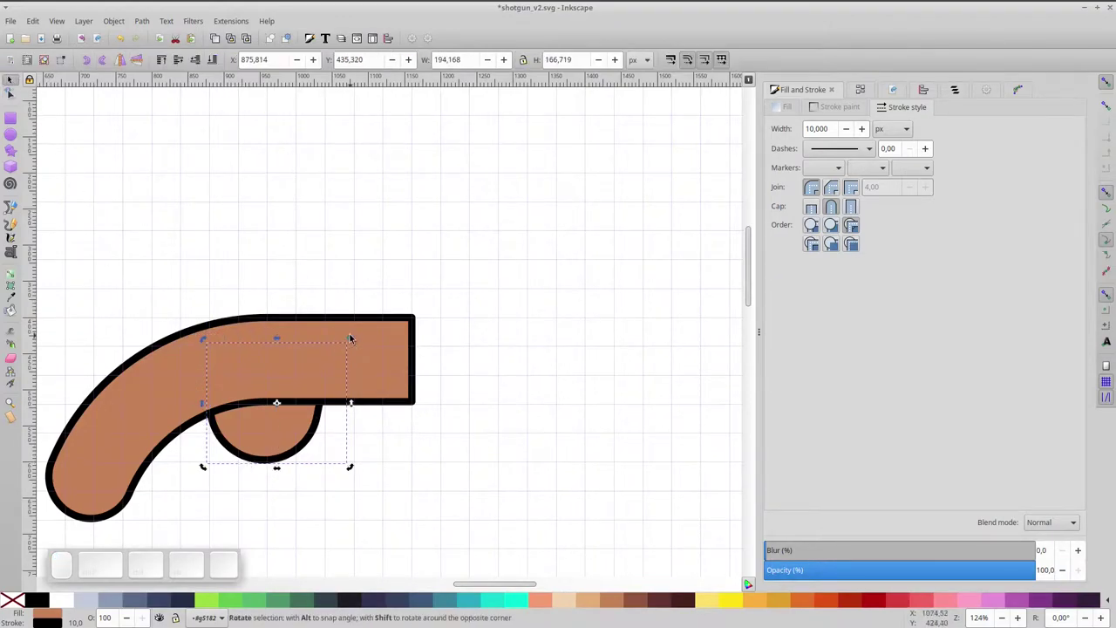
drag(361, 341, 372, 388)
scroll(up, 3)
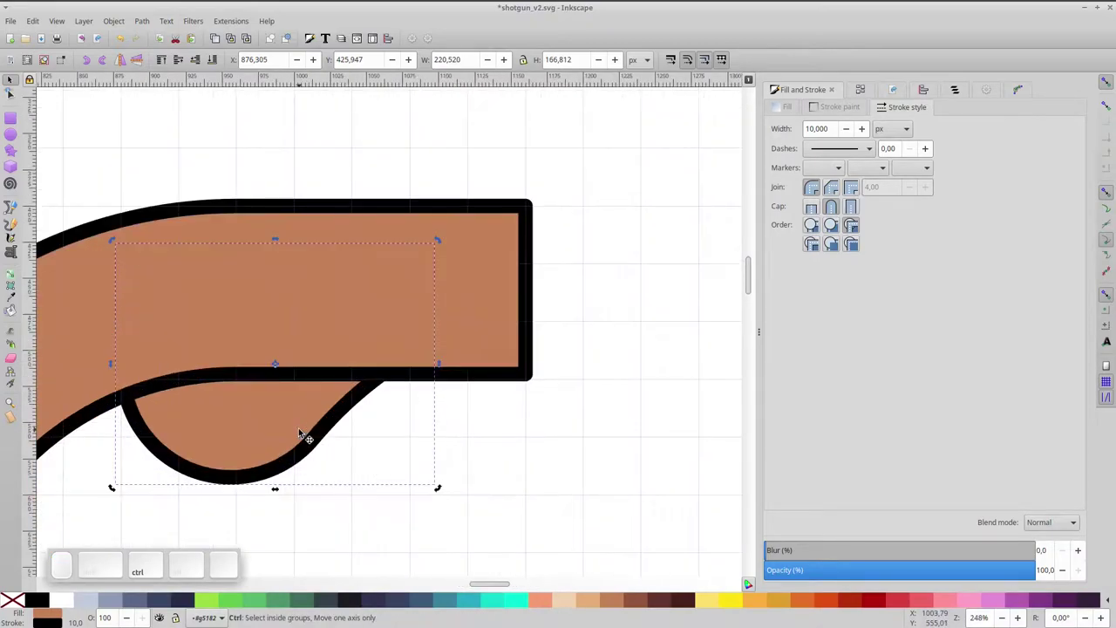
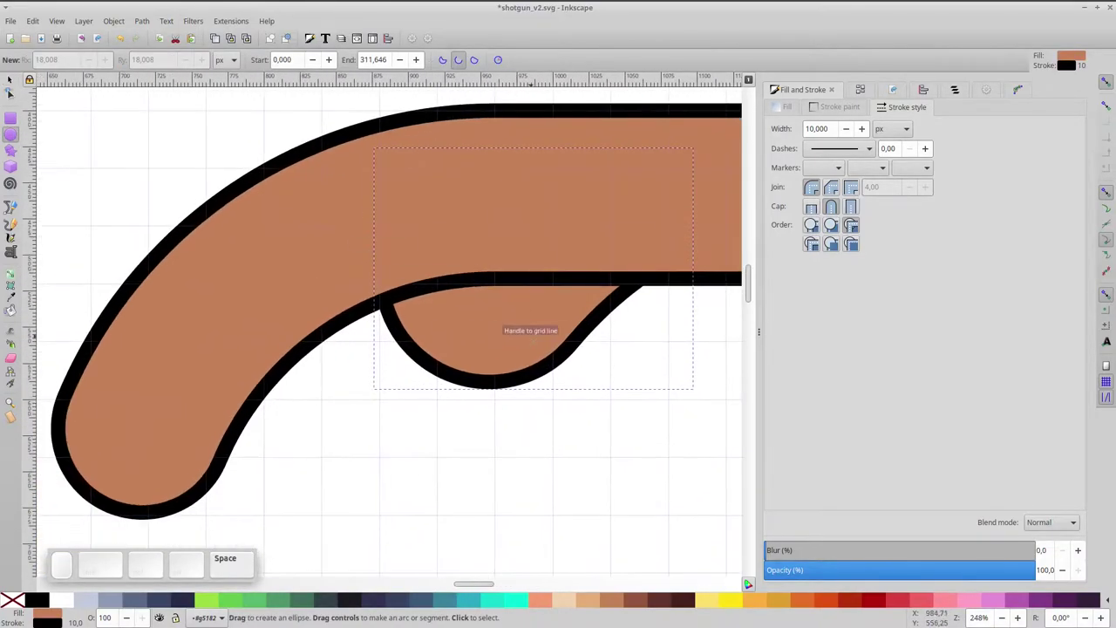
- Give the new circle inside the guard a thick black outline
scroll(up, 3)
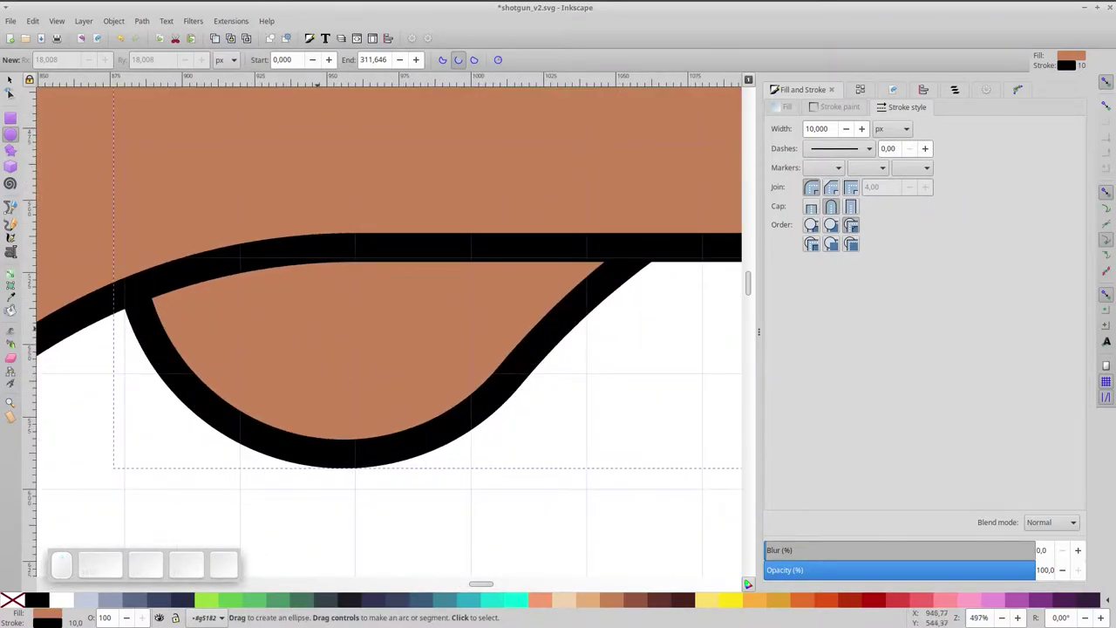
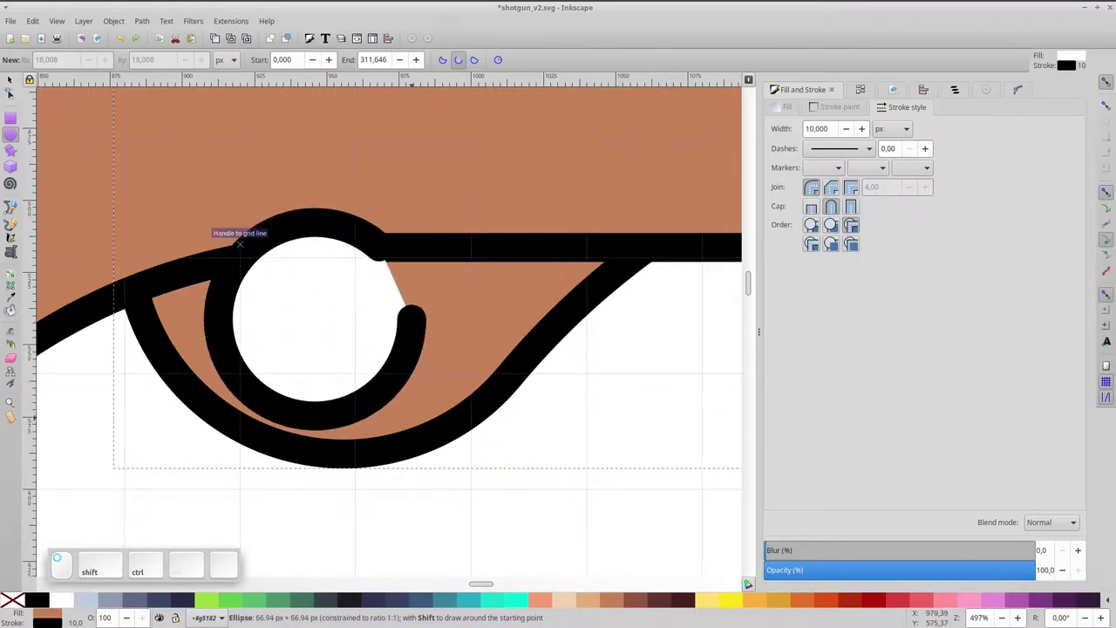
click(516, 62)
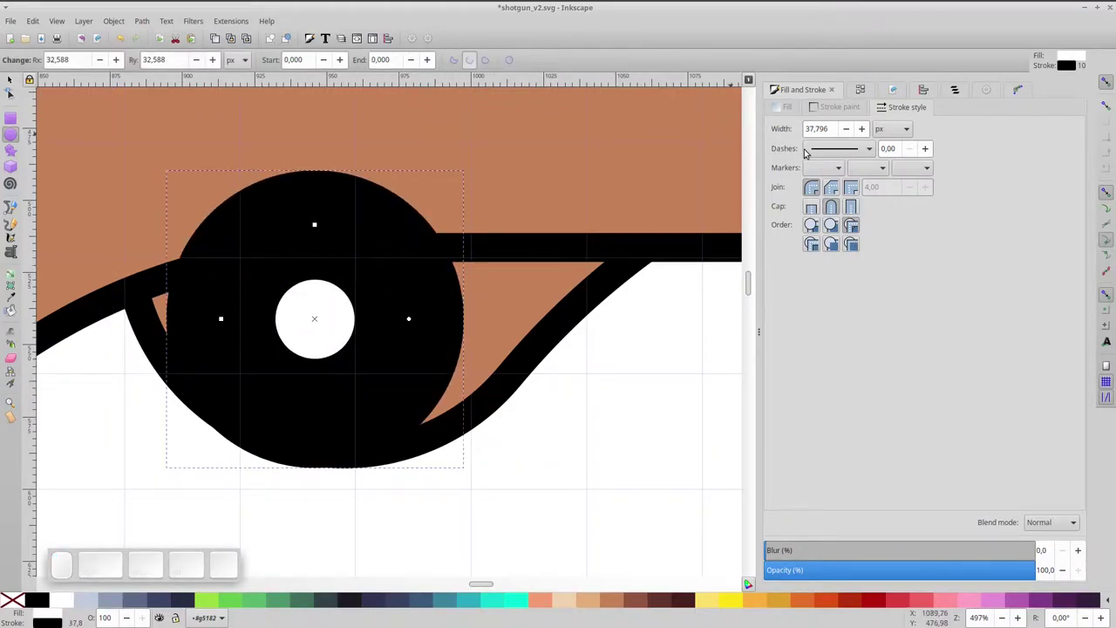
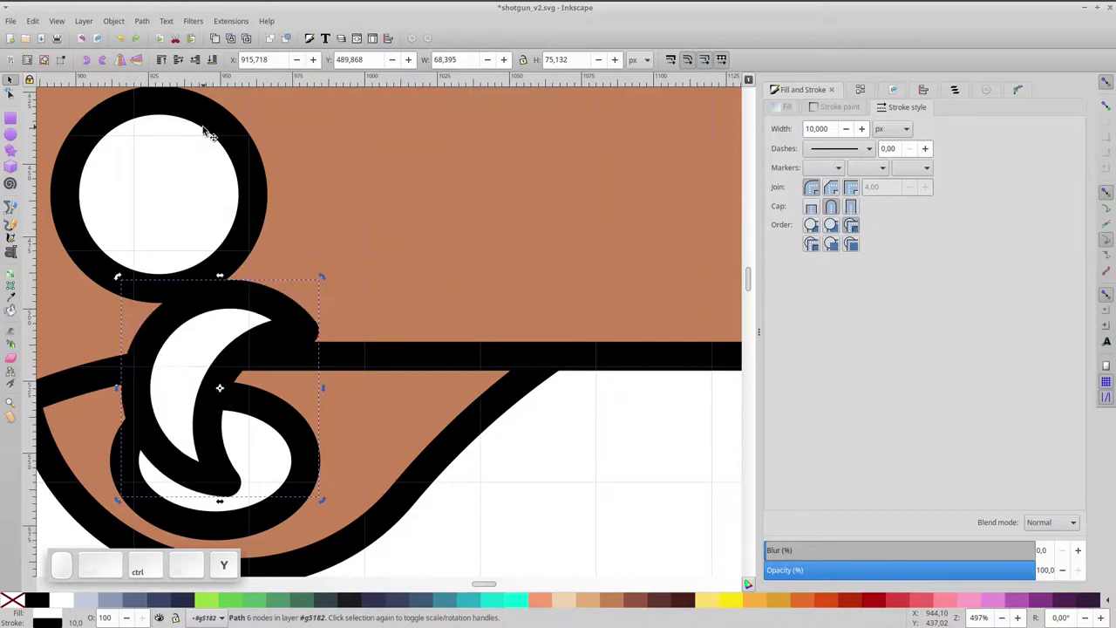
- Send the trigger one step back behind the white opening and colour the guard area grey-blue
click(197, 59)
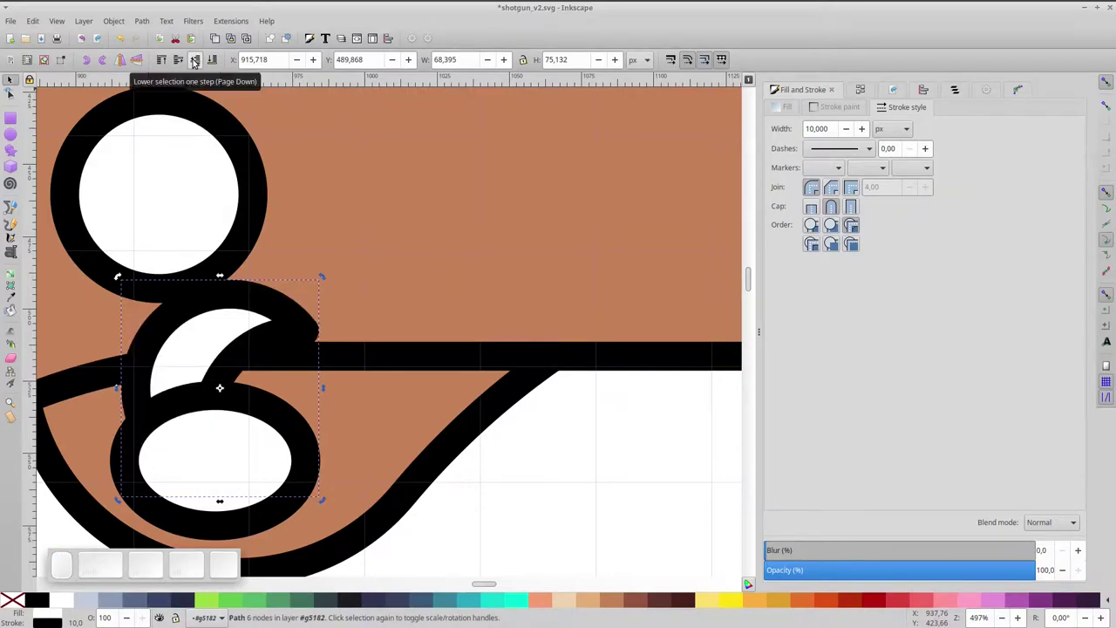
key(ctrl+y)
click(264, 461)
click(367, 445)
key(ctrl+-)
click(179, 438)
click(220, 58)
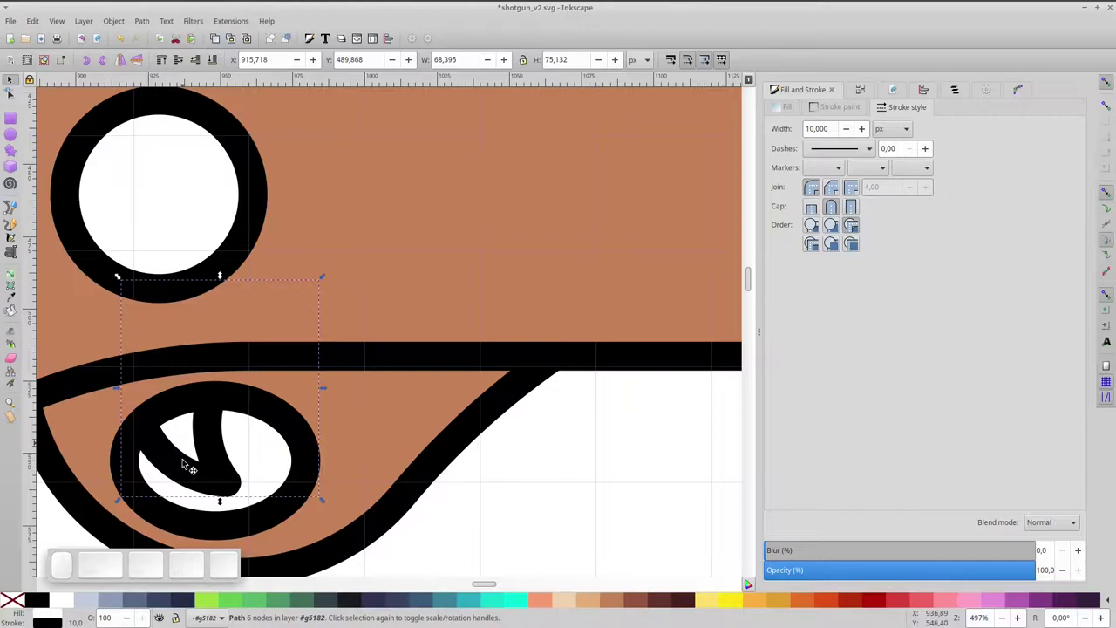
- Fill the trigger with grey-blue and the block's circle with pale blue-grey
click(134, 600)
click(365, 473)
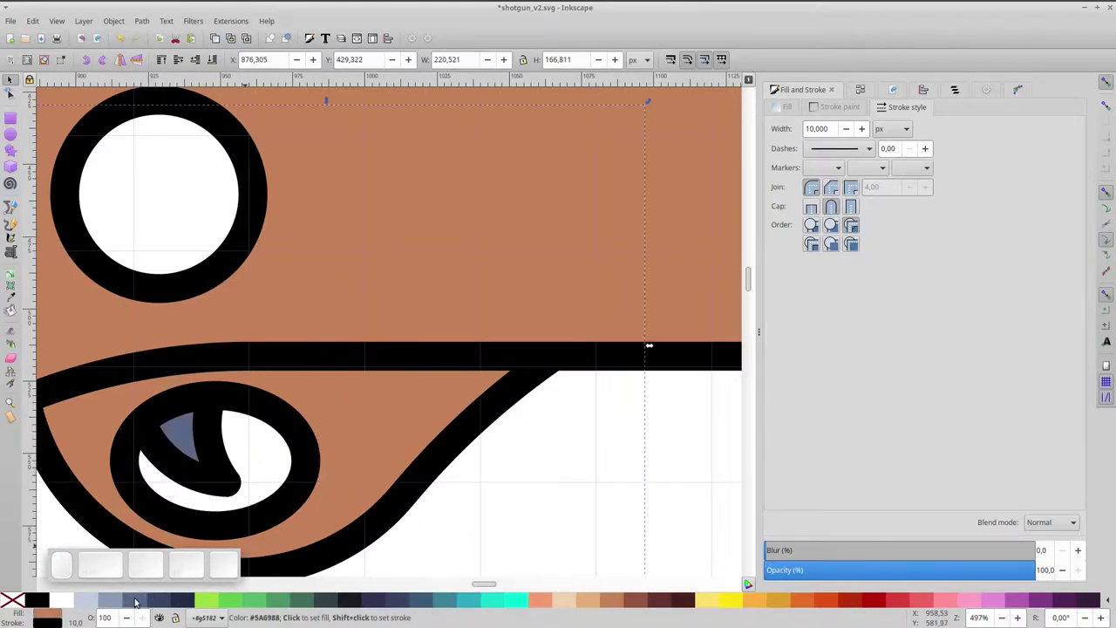
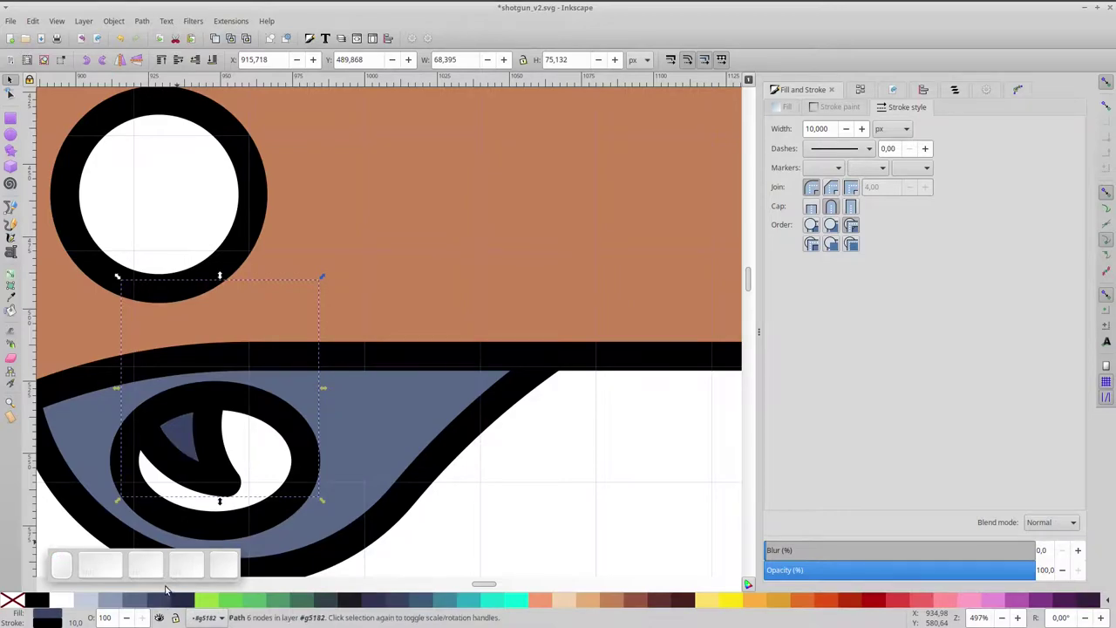
scroll(up, 3)
scroll(up, 3)
- Shrink the pale circle on the block into a small rivet about 34 px across
key(space)
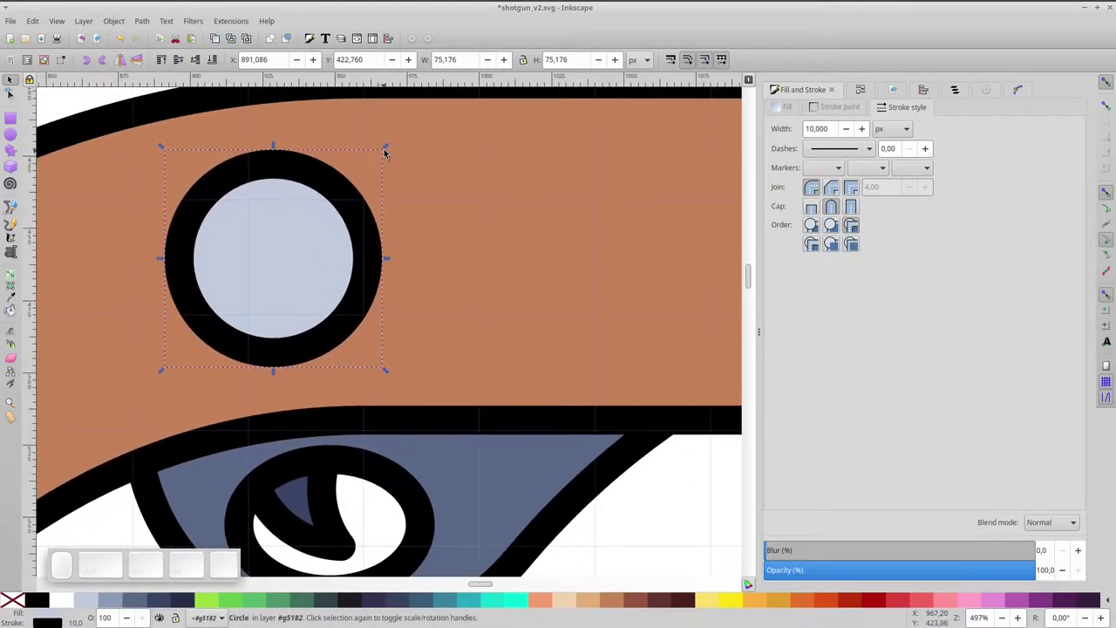
drag(391, 151, 309, 256)
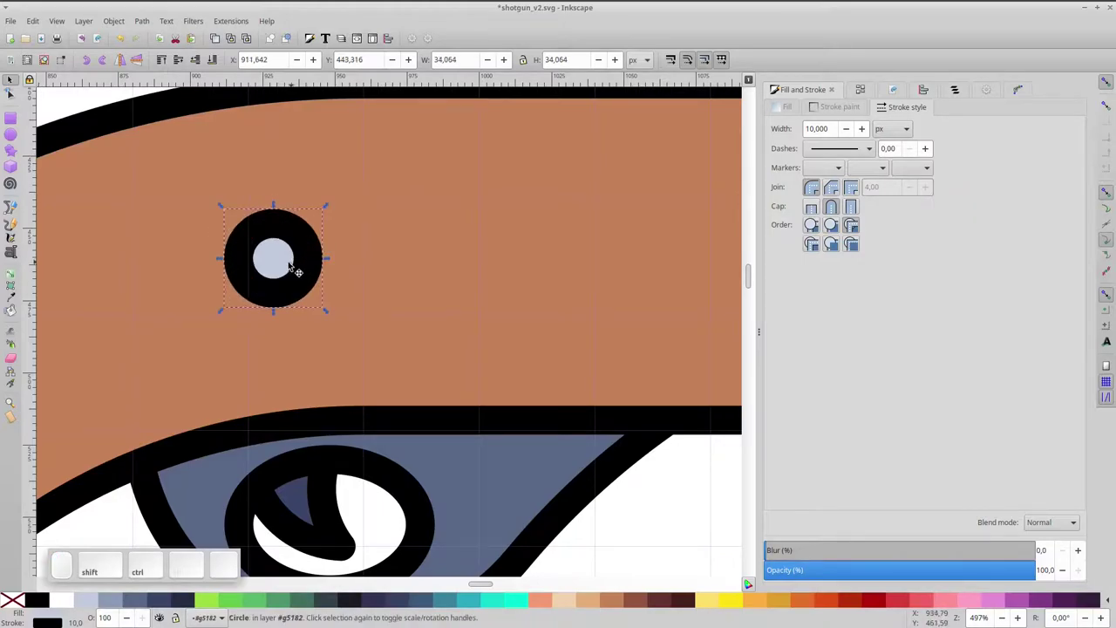
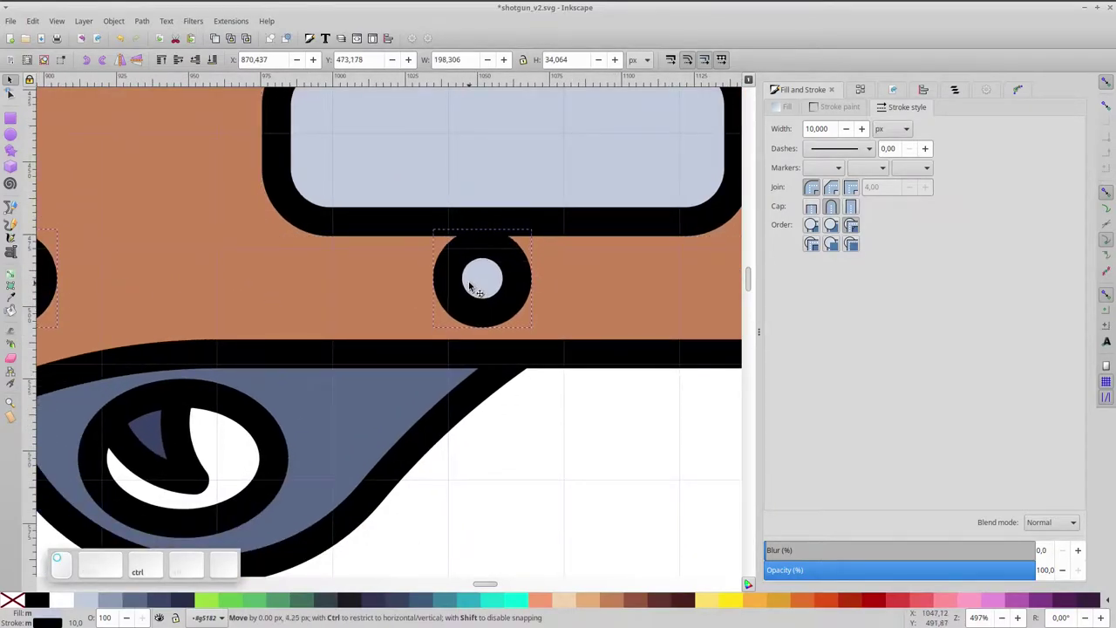
- Duplicate the rounded window's inner piece and cut the copy away to shape the lower window bars
key(ctrl+space)
click(479, 301)
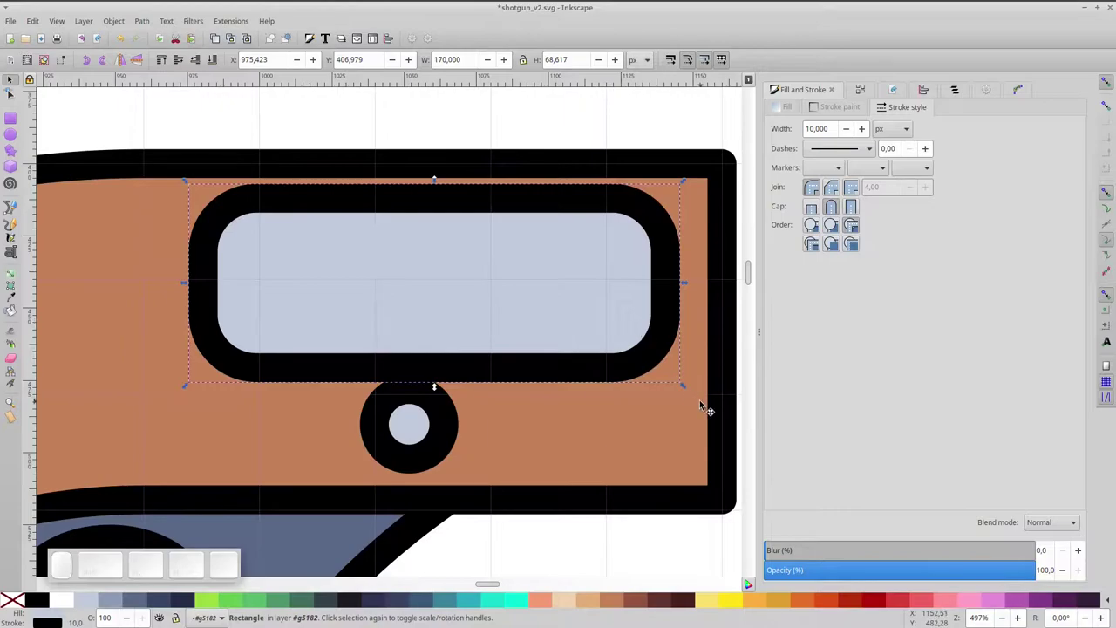
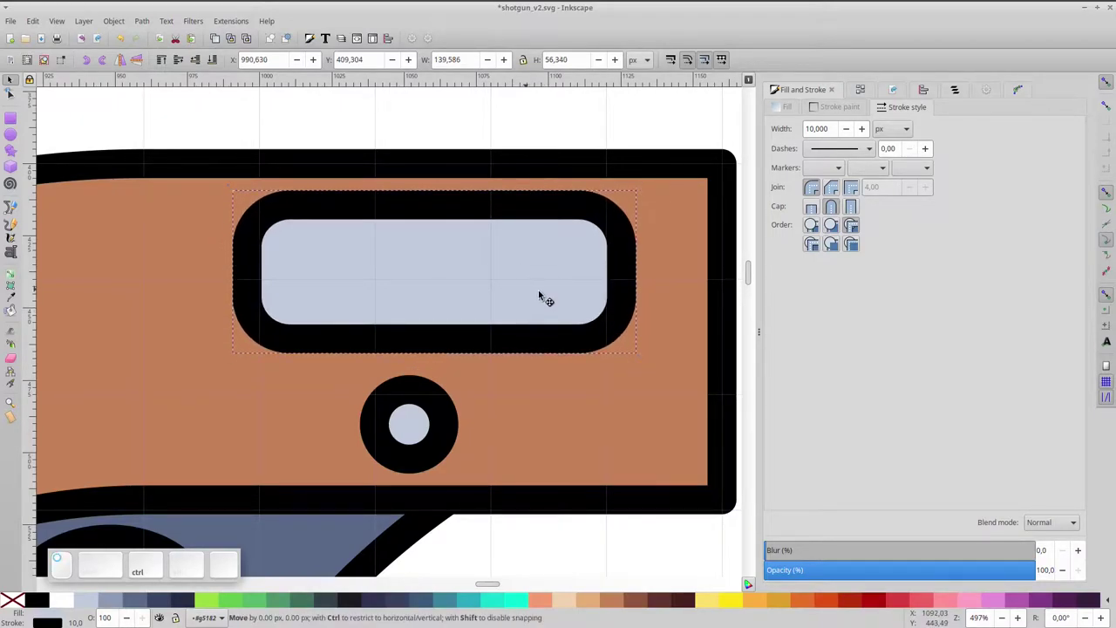
scroll(down, 3)
scroll(up, 3)
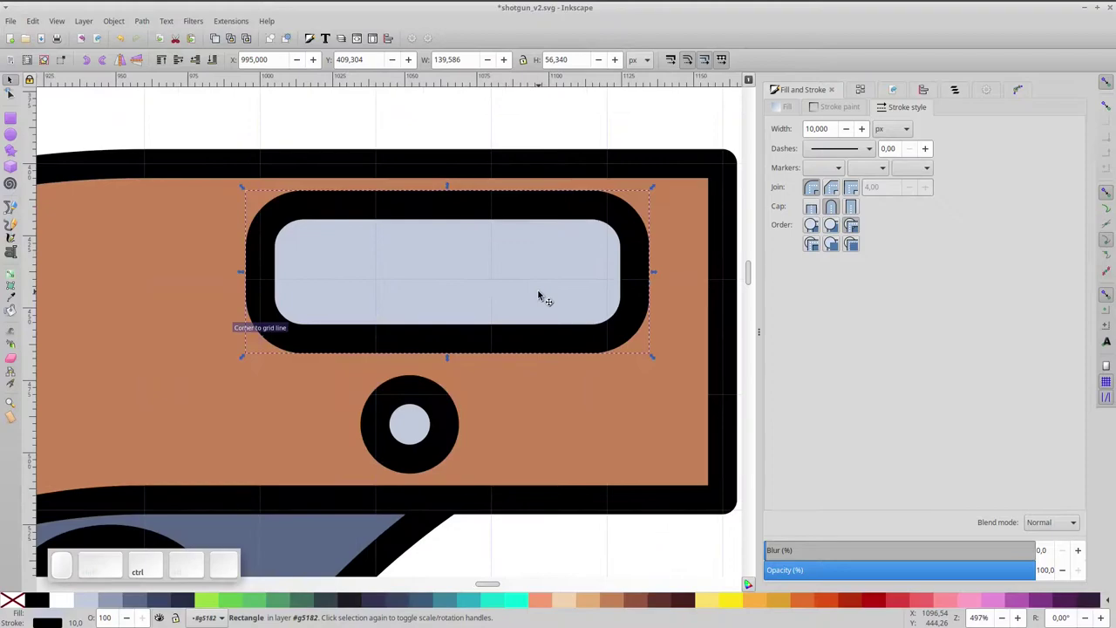
key(ctrl+d)
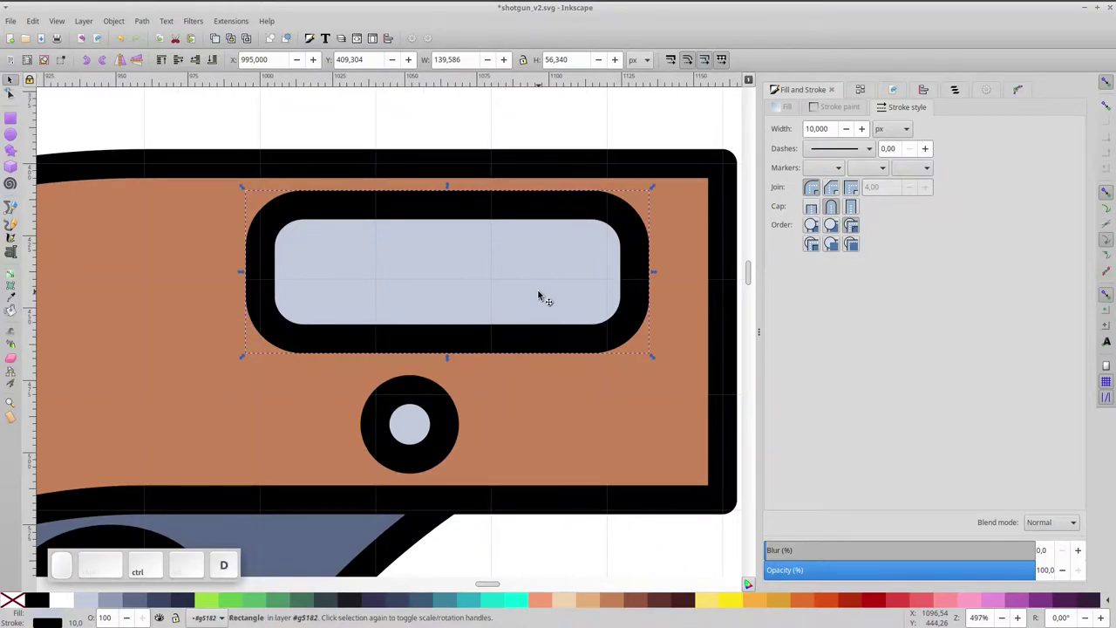
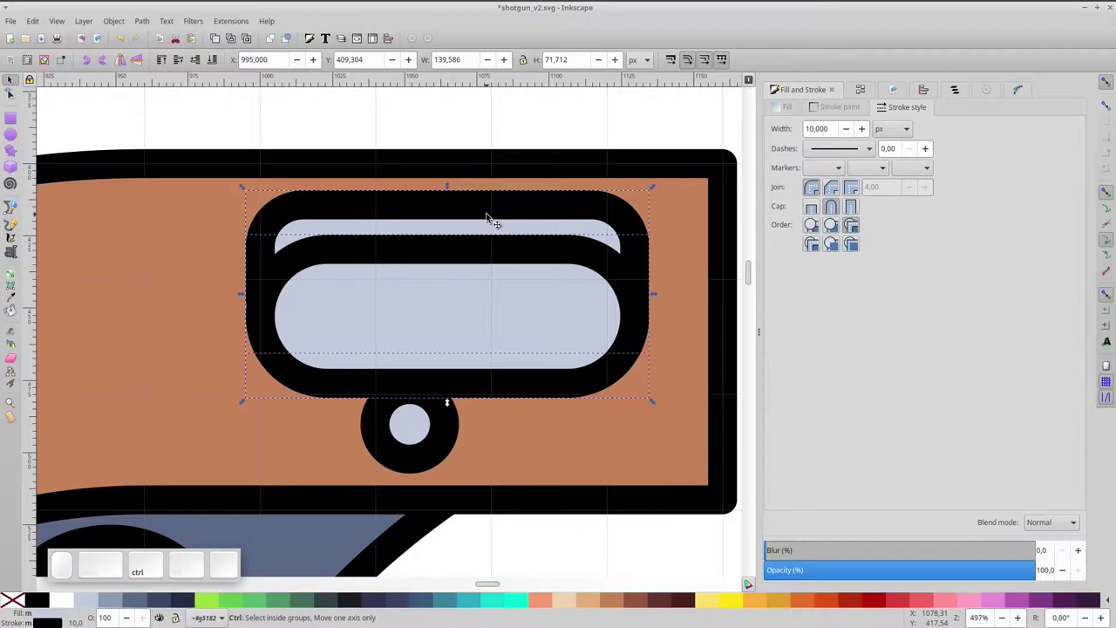
key(ctrl+*)
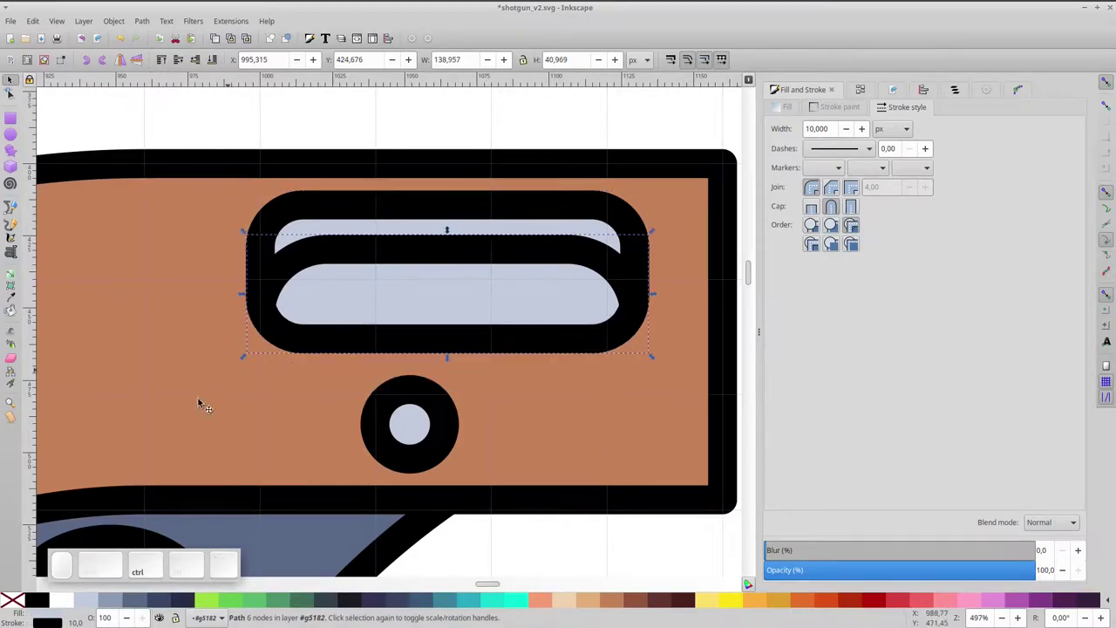
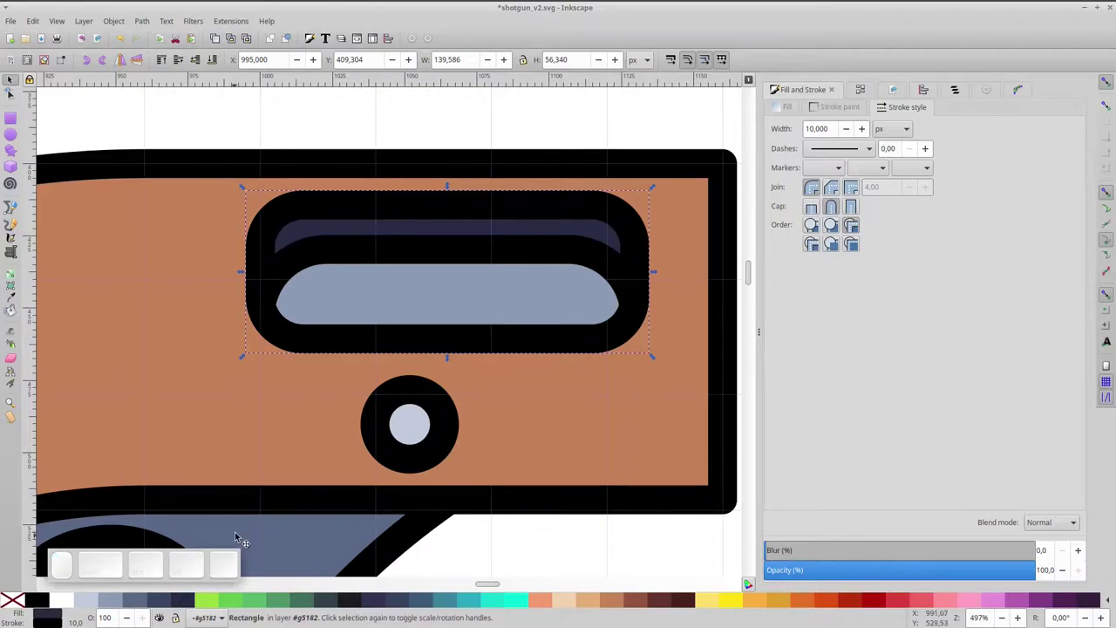
- Fit the whole page in view and clear the selection
key(5)
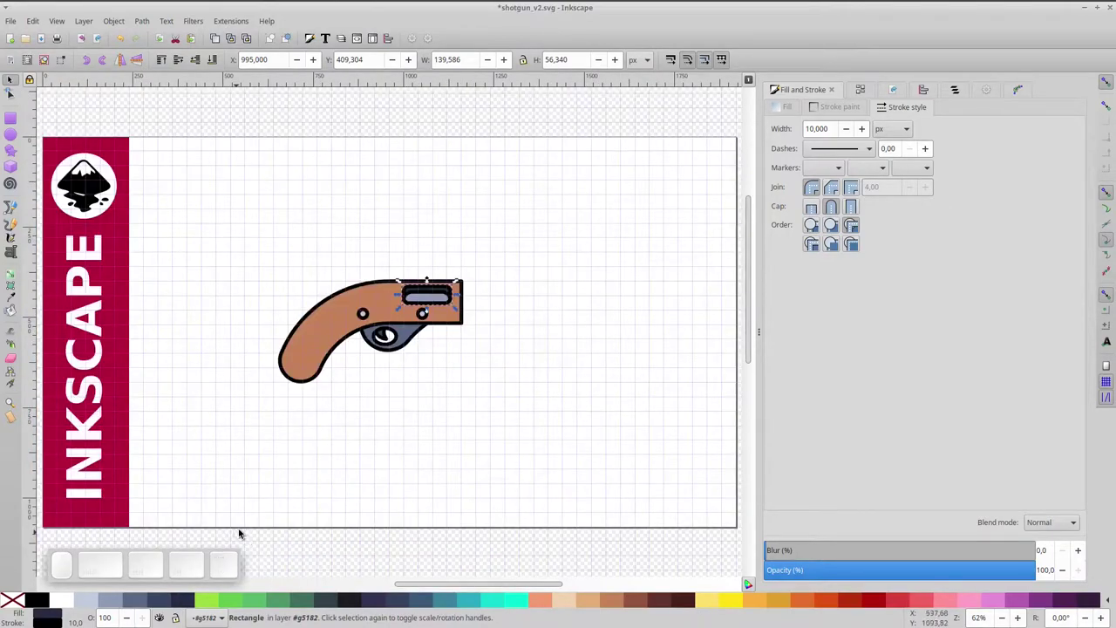
click(398, 446)
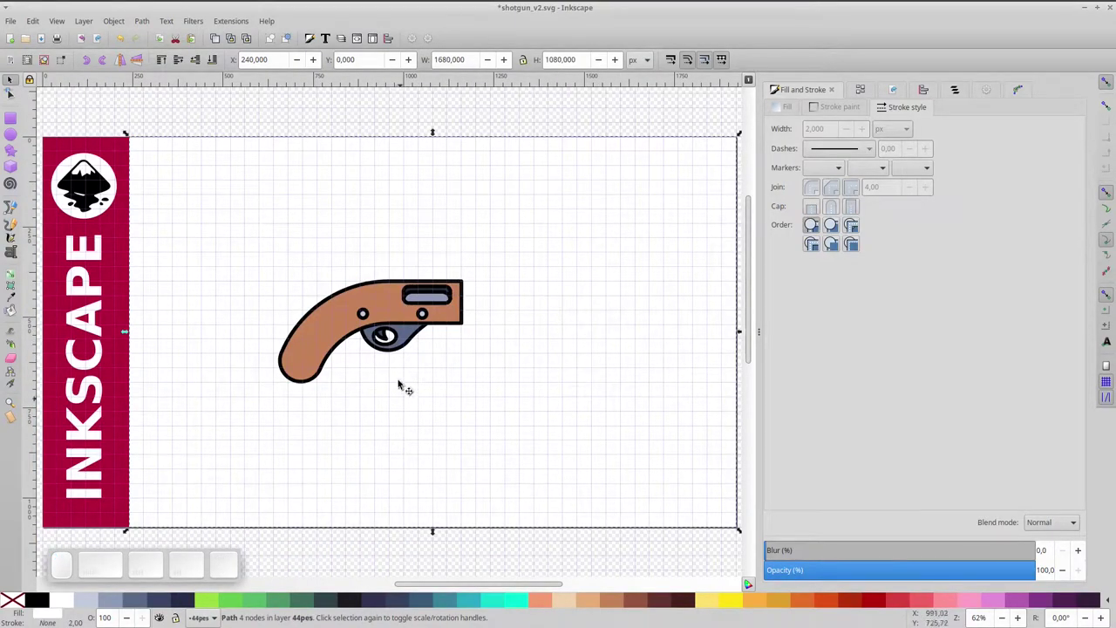
scroll(up, 3)
- Duplicate the stock and intersect the copy with a rotated rectangle to make a slanted front receiver
click(388, 279)
key(ctrl+d)
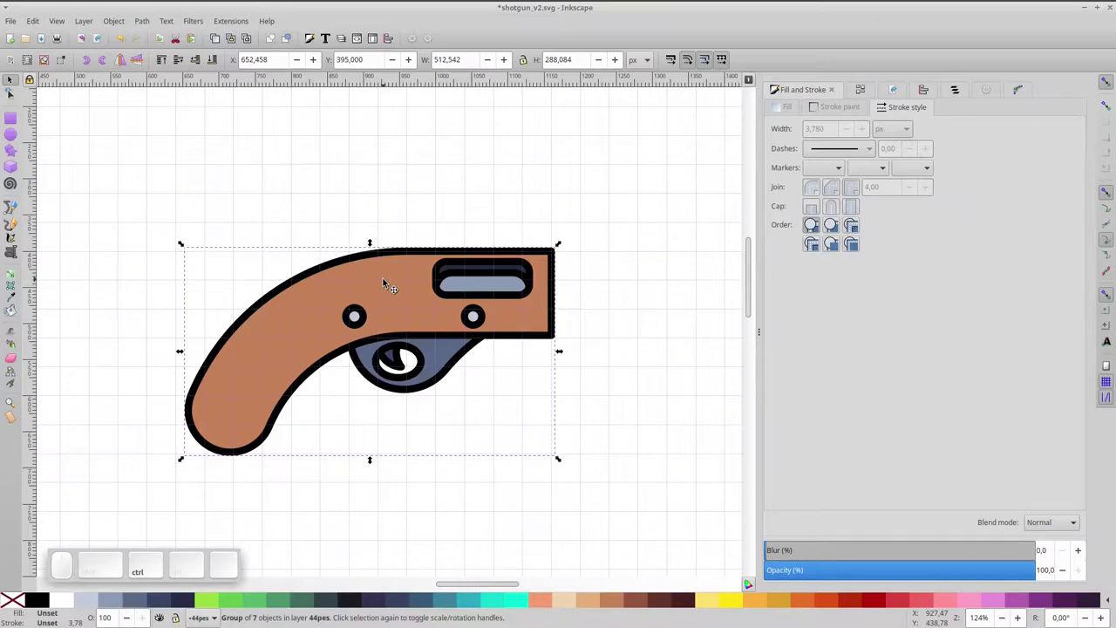
key(ctrl+y)
click(388, 279)
click(393, 280)
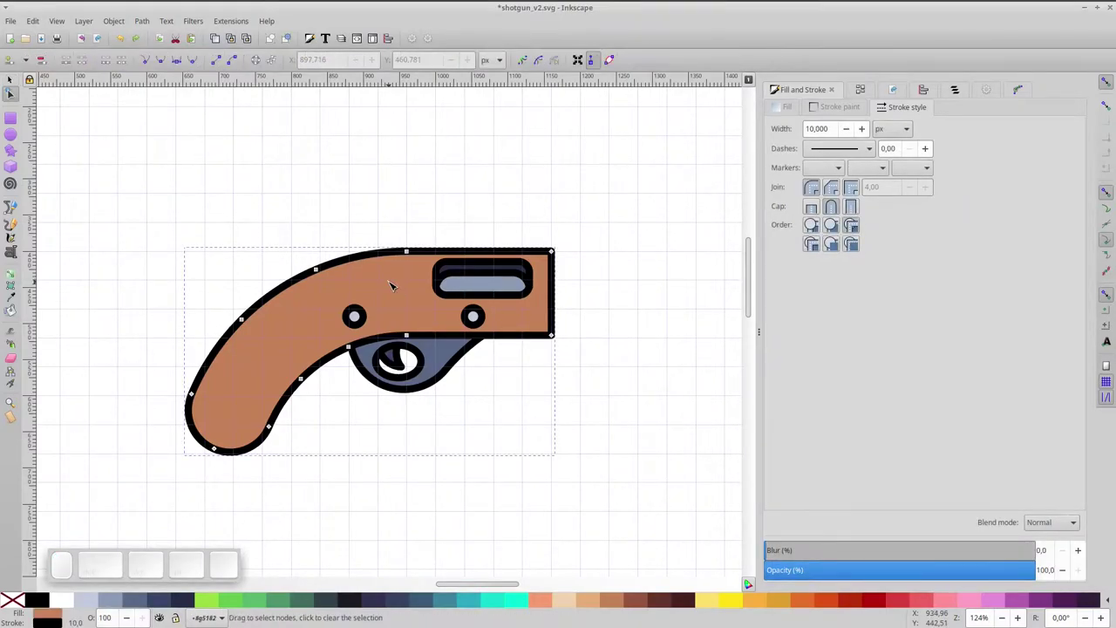
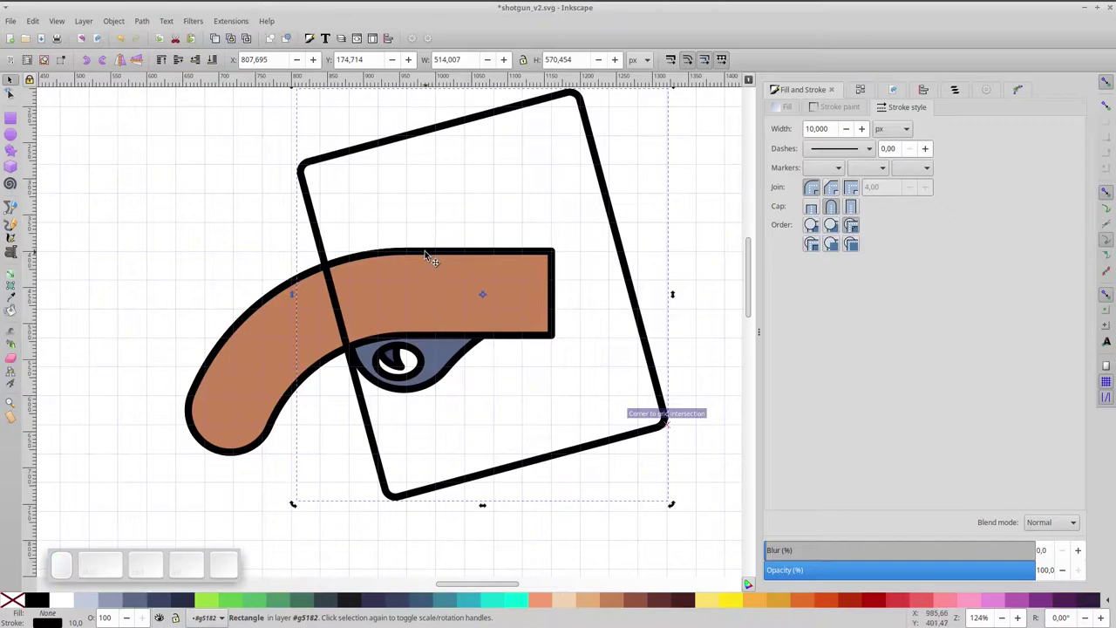
click(434, 257)
key(ctrl+KP_Multiply)
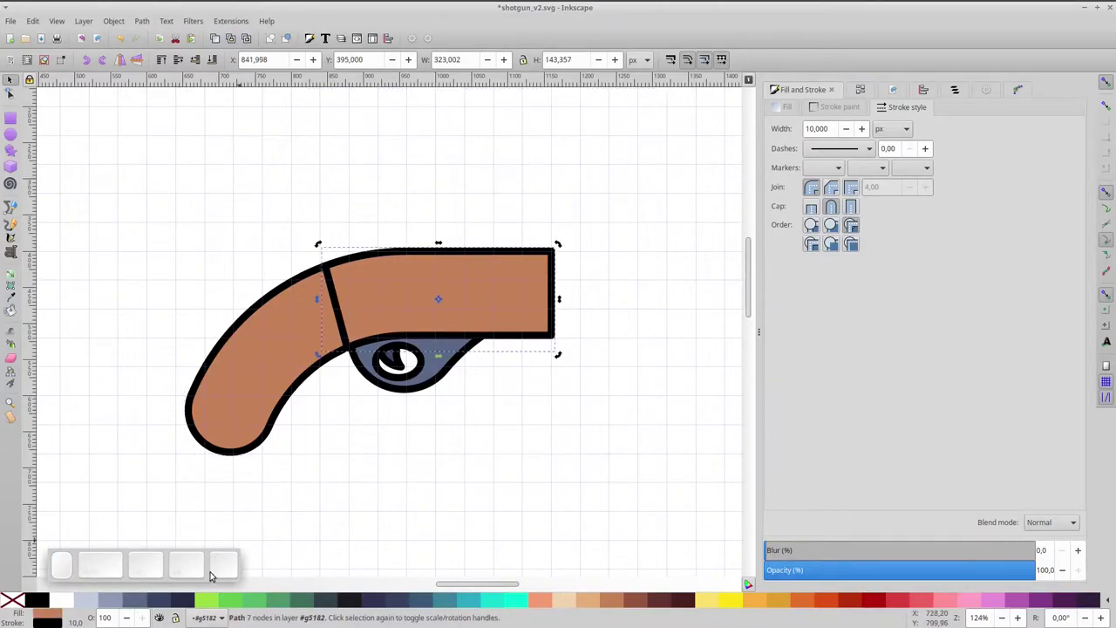
- Fill the new receiver piece with grey-blue
click(112, 603)
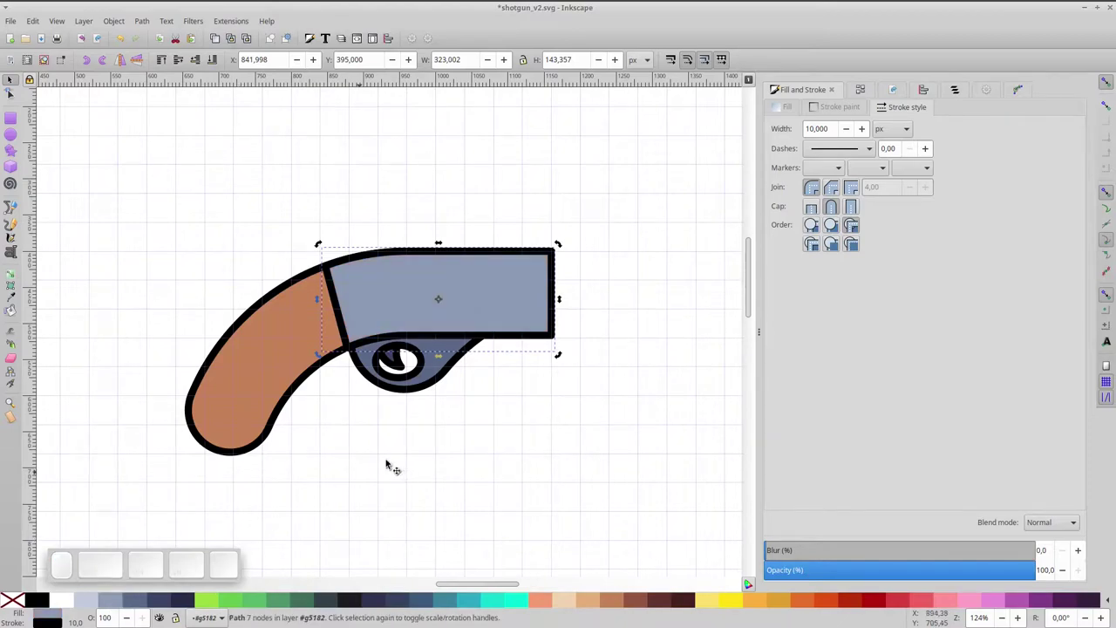
click(427, 443)
key(space)
scroll(up, 3)
click(379, 248)
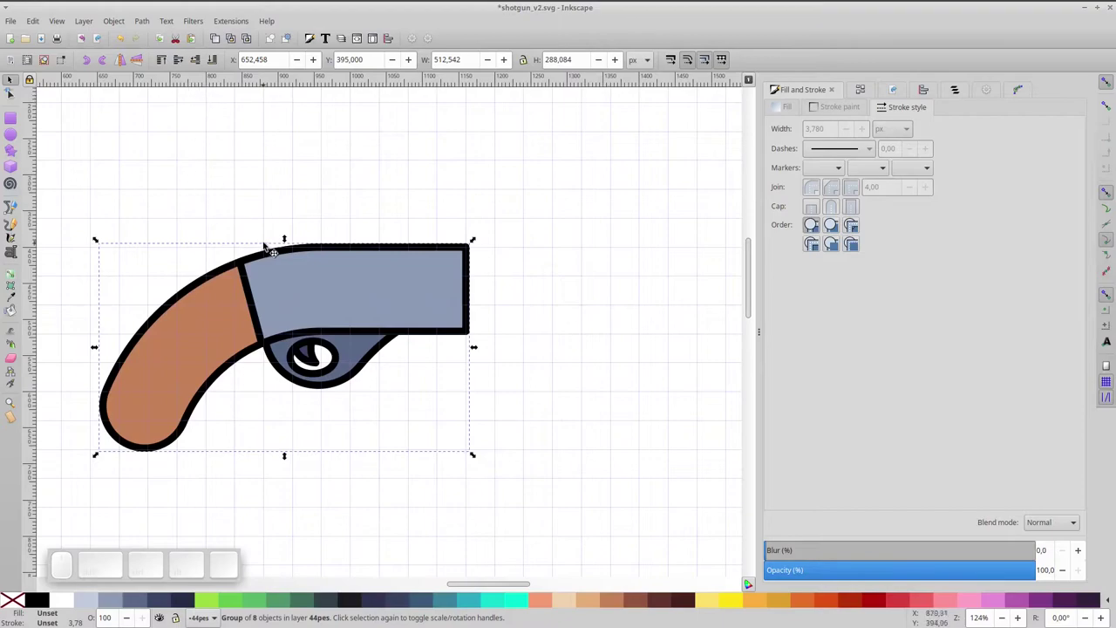
- Lower the receiver in the stack until the port and both pins show in front
click(281, 253)
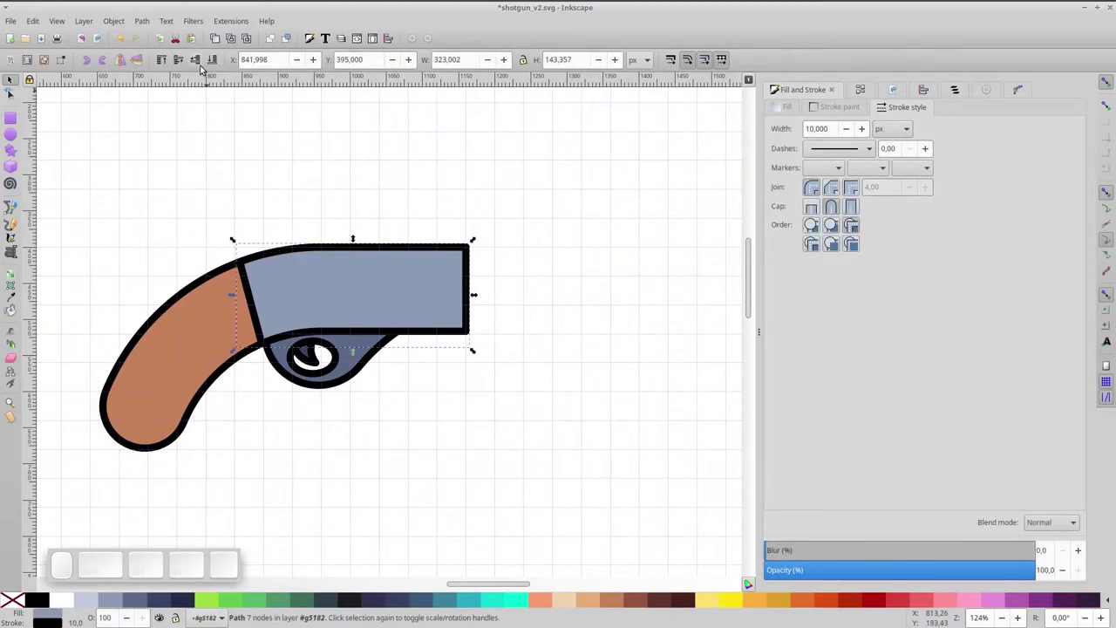
click(203, 64)
click(203, 64)
click(203, 64)
click(203, 64)
- Draw the long grey-blue barrel and magazine tube rectangles, then the brown pump grip rectangle
scroll(up, 3)
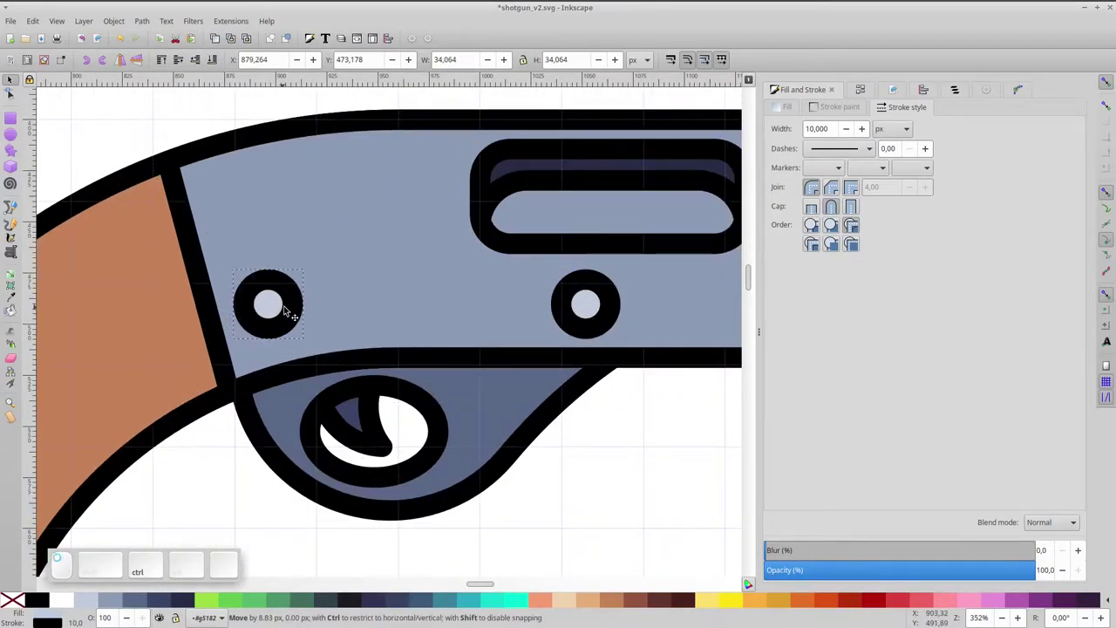
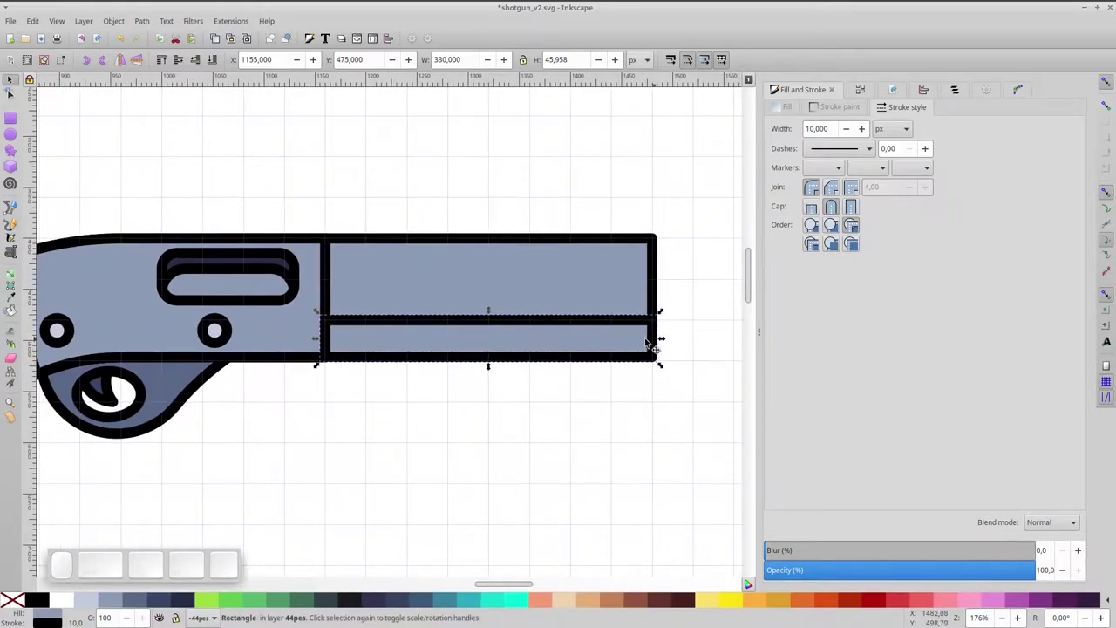
click(497, 313)
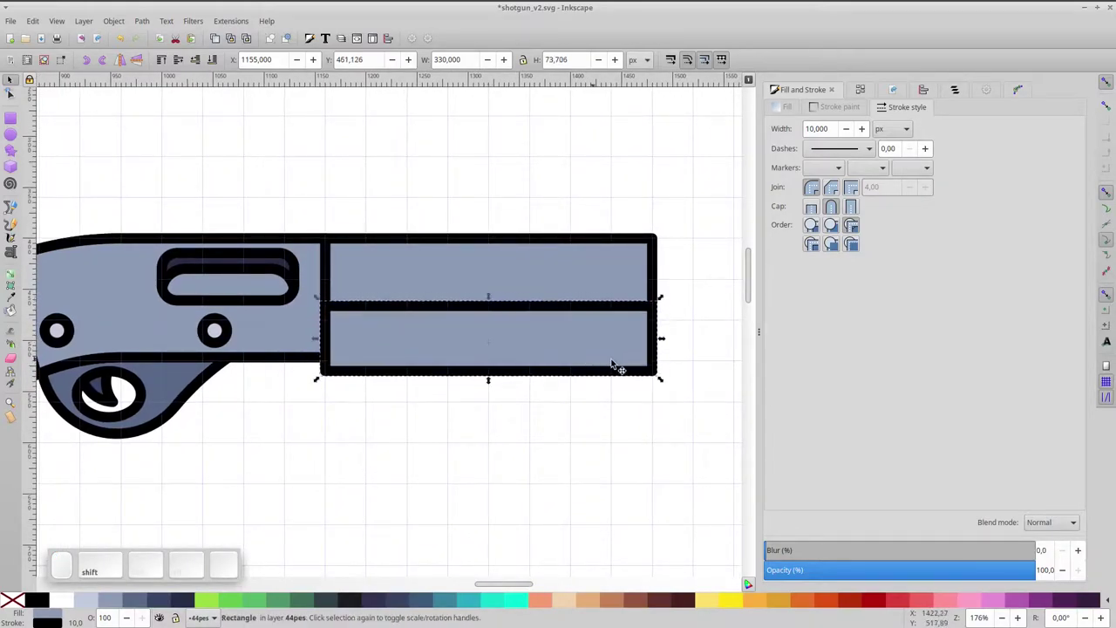
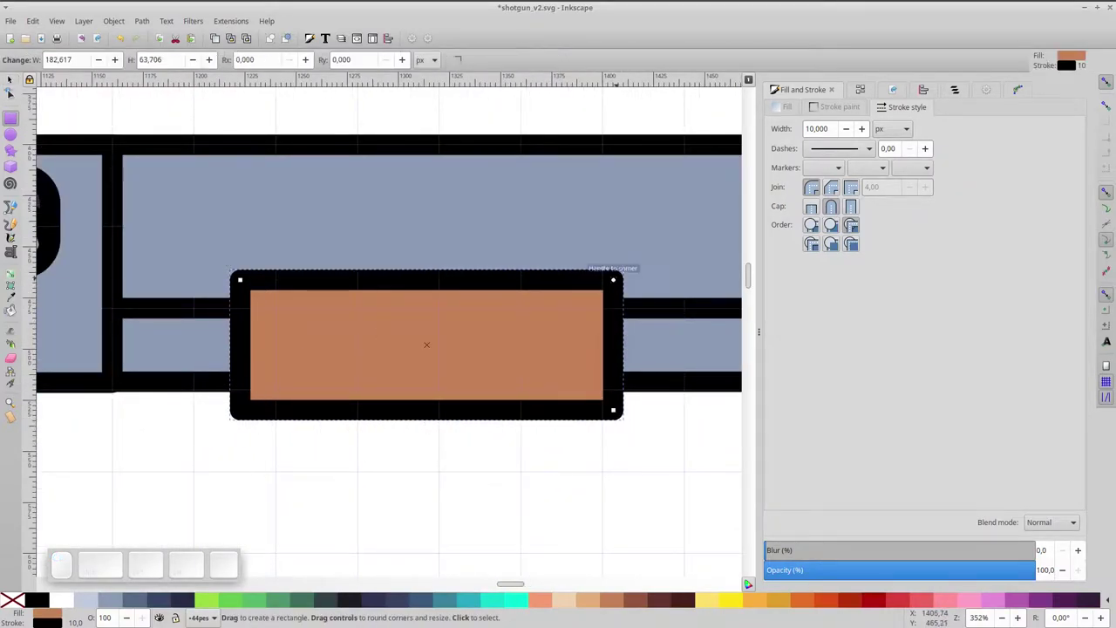
- Round the corners of the brown pump grip rectangle
scroll(up, 3)
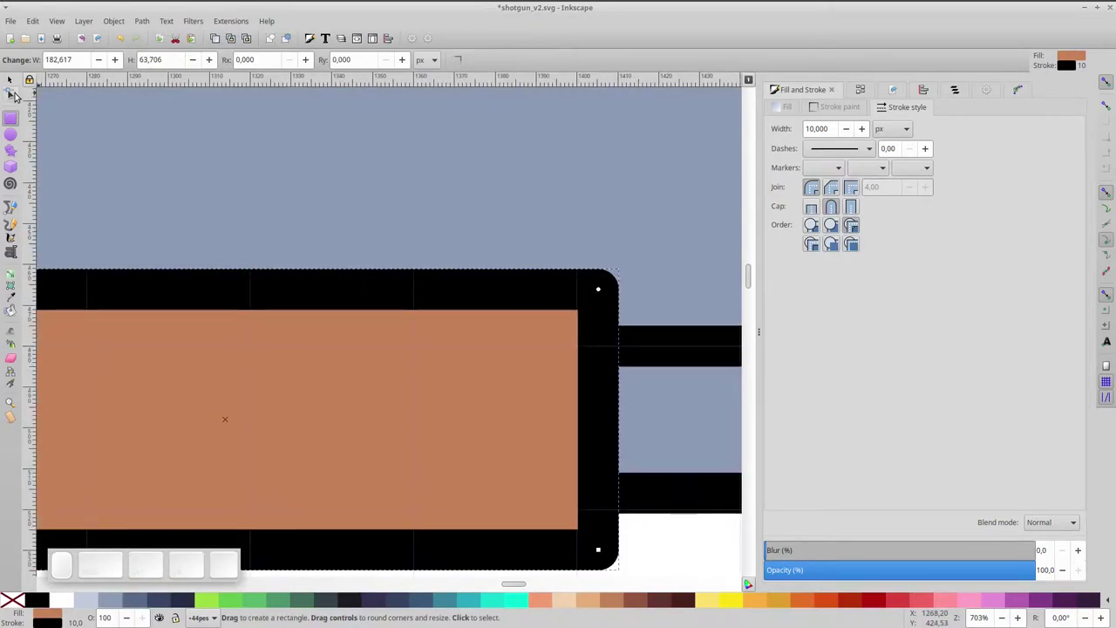
click(18, 94)
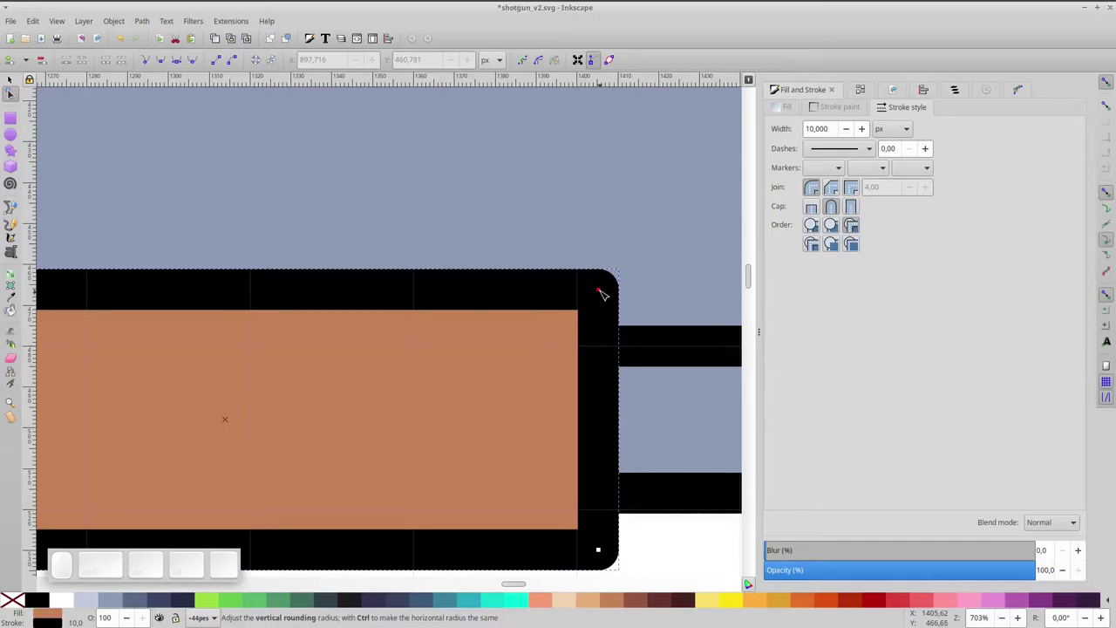
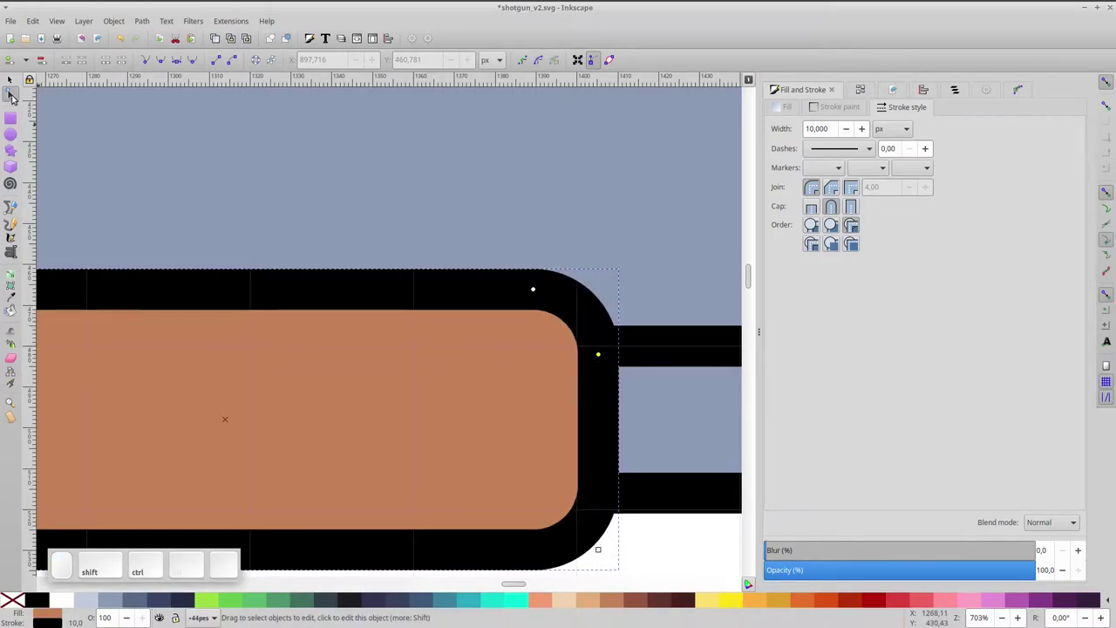
scroll(down, 3)
key(ctrl+space)
- Draw a tall rectangle across the grip, round its corners and scale it into a narrow pill
key(ctrl+d)
click(107, 65)
drag(487, 252, 426, 377)
click(419, 369)
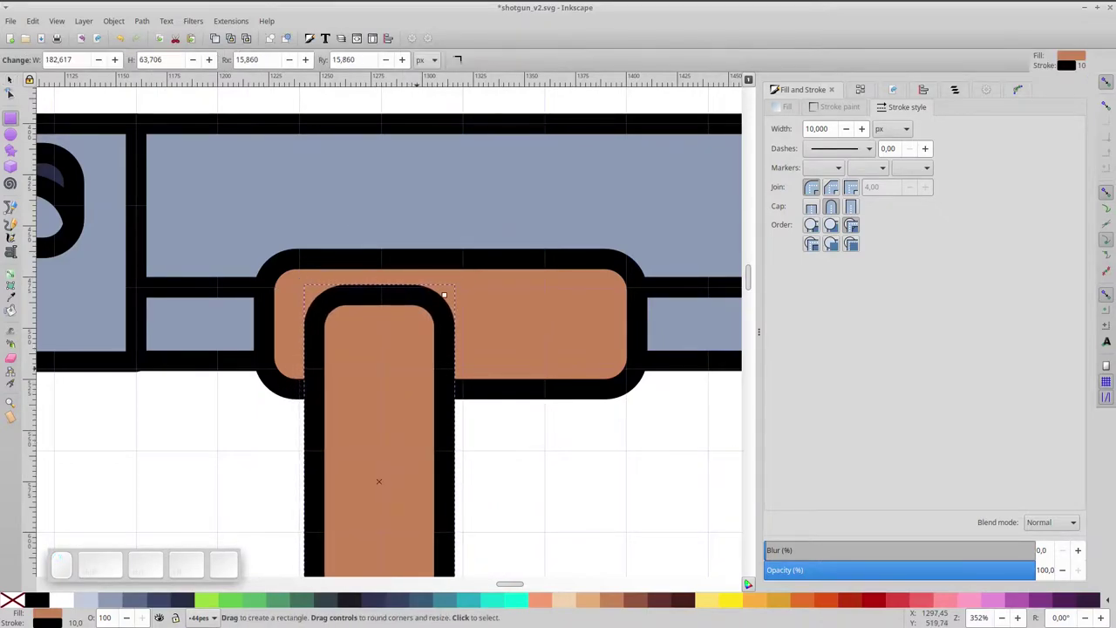
click(13, 78)
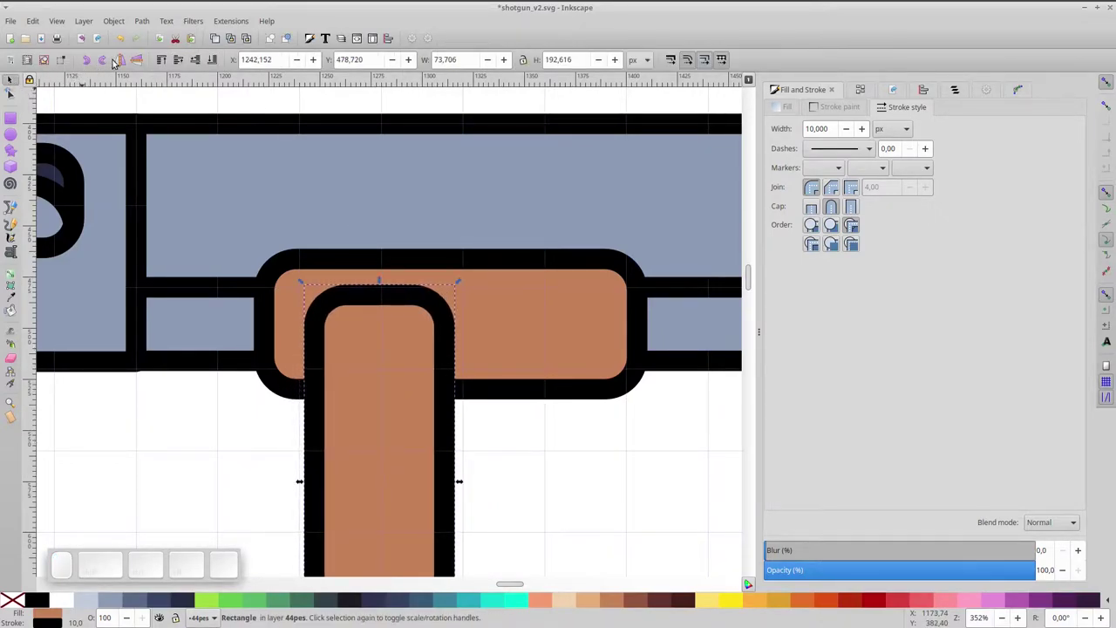
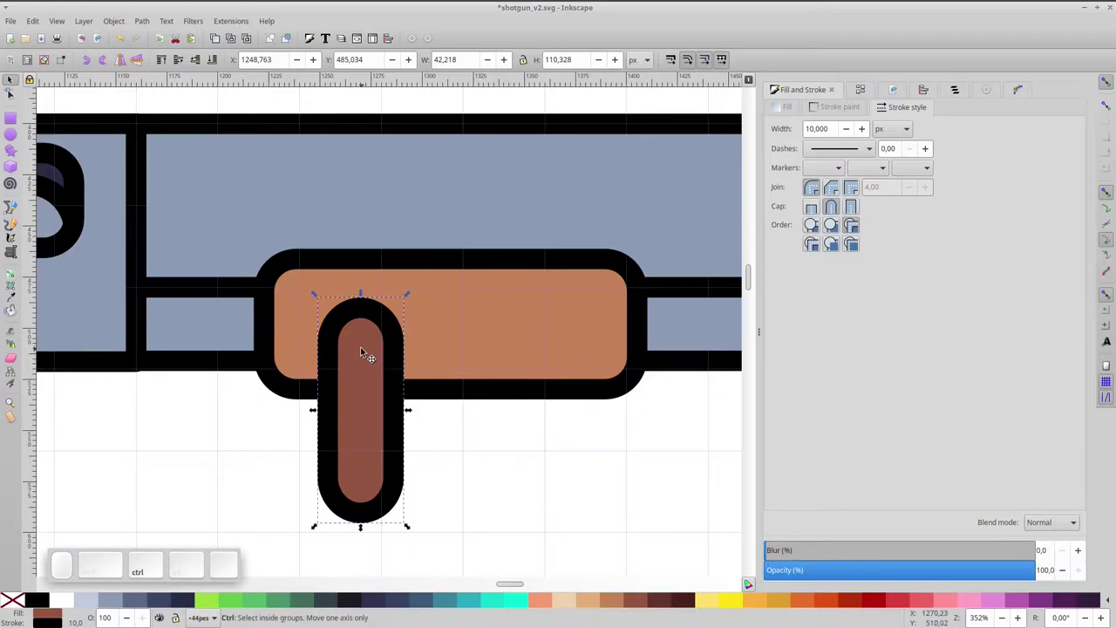
- Duplicate the dark brown groove pill three times and space the four copies in a row
key(ctrl+d)
drag(370, 389, 430, 402)
key(ctrl+d)
drag(433, 392, 511, 407)
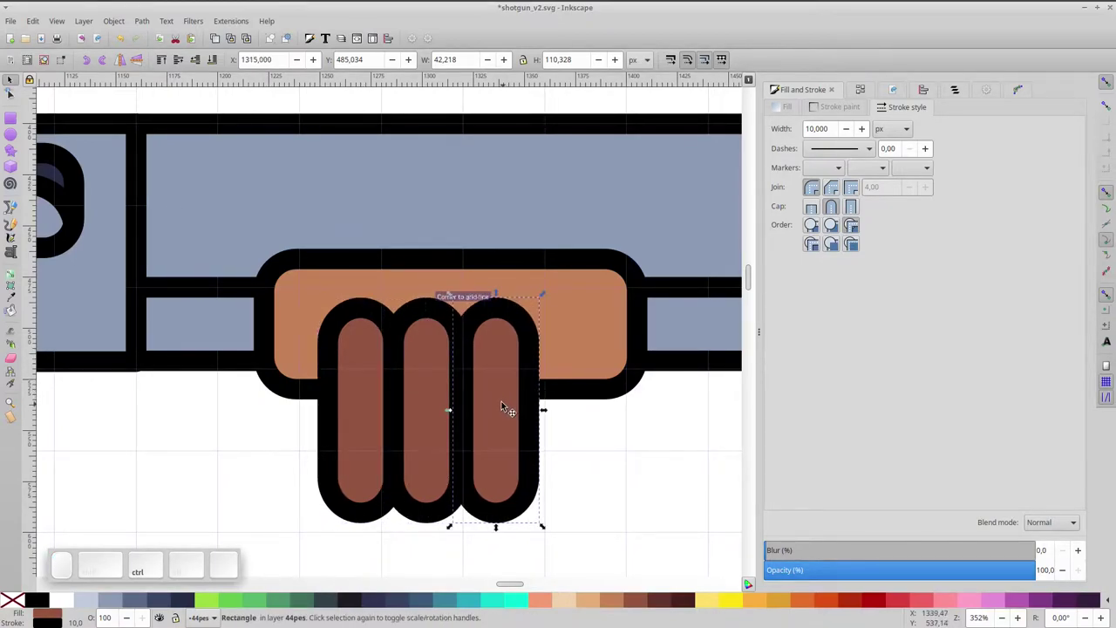
key(ctrl+d)
drag(494, 384, 562, 388)
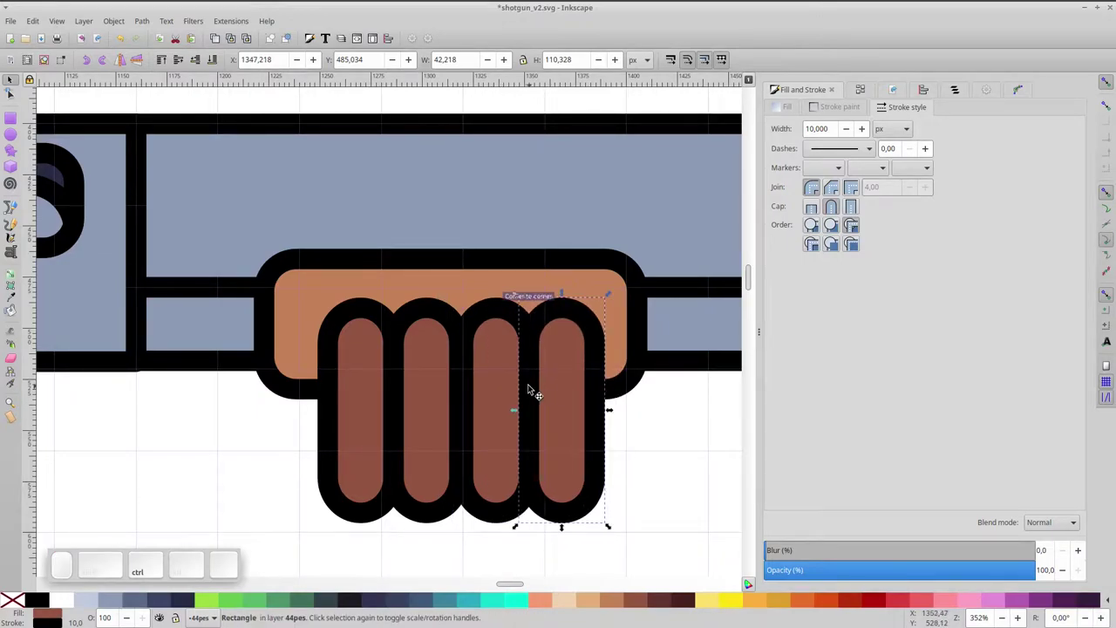
- Select all four grooves together and move them up into the pump grip
click(495, 382)
click(433, 382)
click(376, 377)
drag(434, 385, 424, 367)
drag(426, 359, 439, 346)
- Clip the four grooves with a duplicate of the grip so they show only inside its outline
click(436, 289)
key(ctrl+d)
click(360, 459)
click(409, 468)
click(491, 475)
click(543, 469)
click(569, 342)
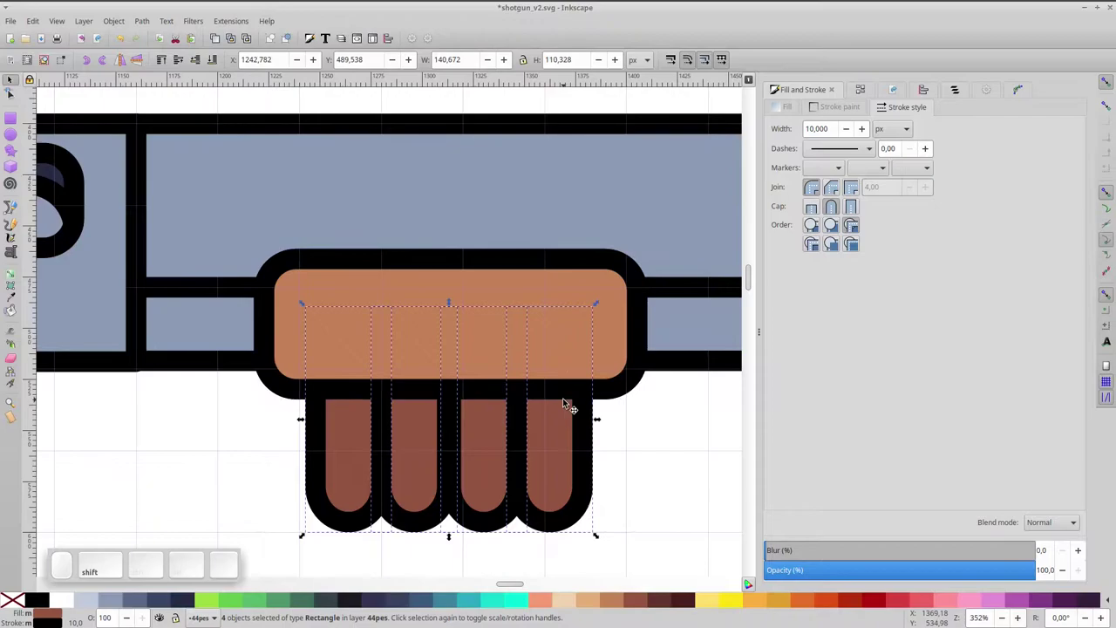
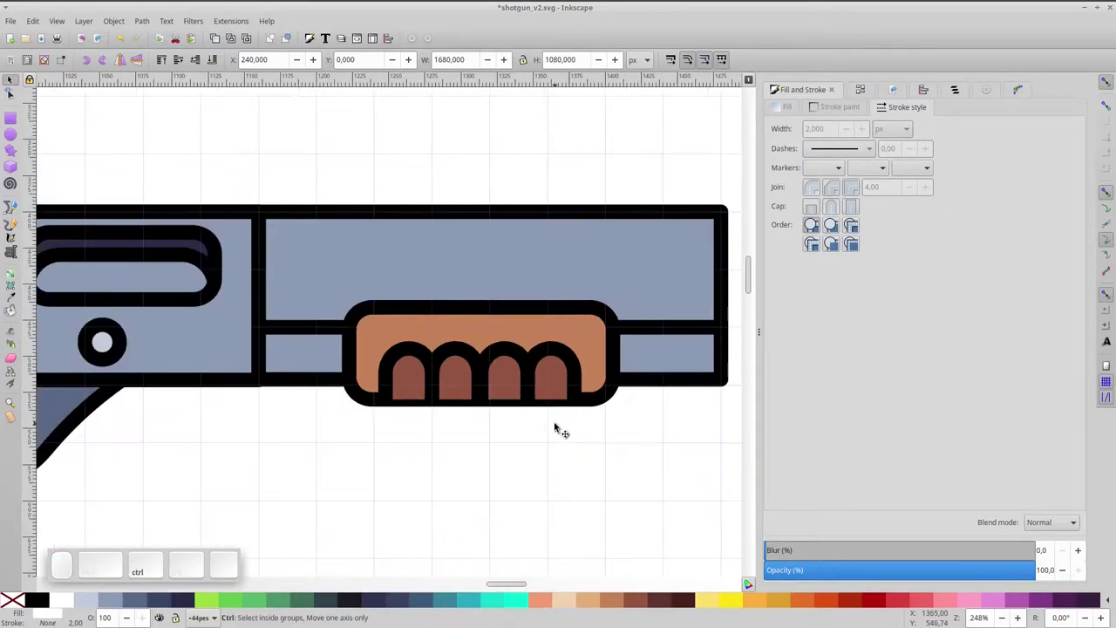
- Group the ridged grip, duplicate it and move the copy onto the top of the receiver
scroll(down, 3)
key(ctrl+KP_5)
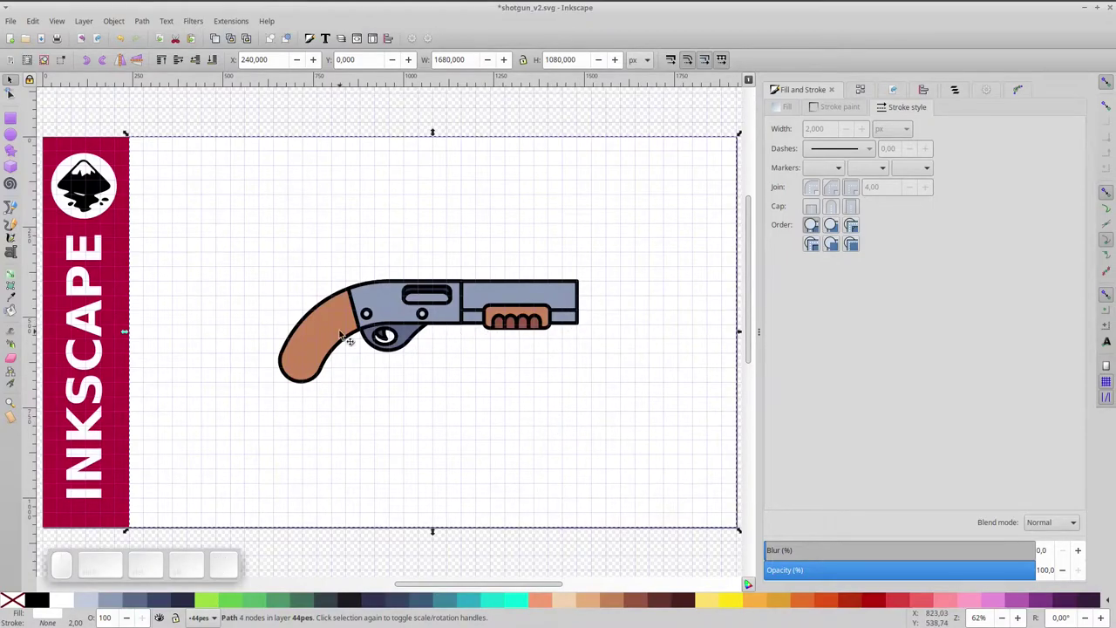
scroll(up, 3)
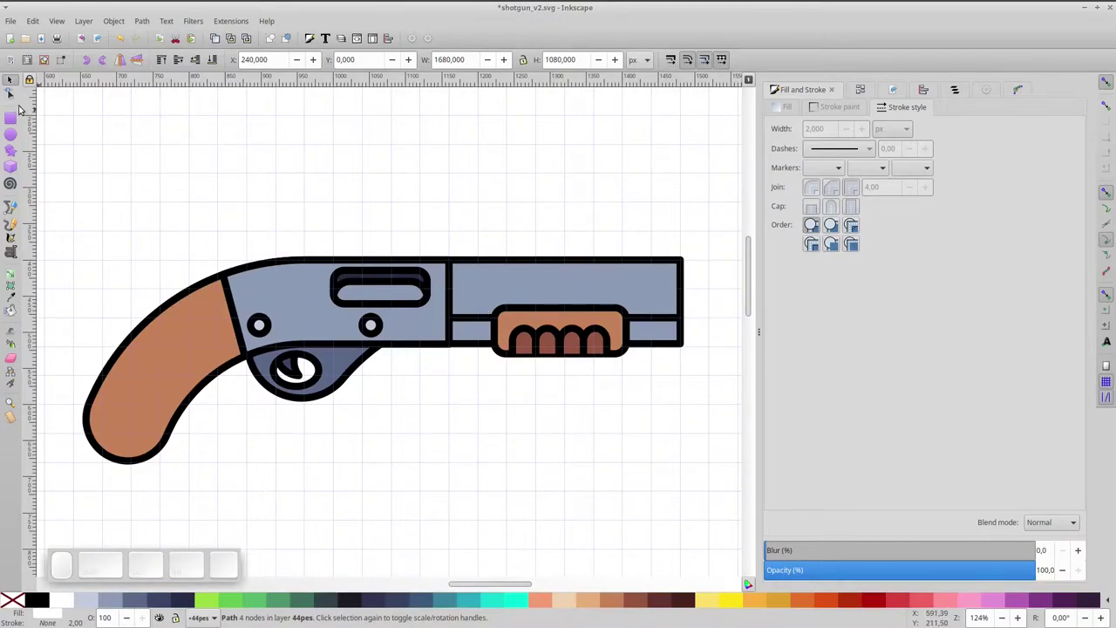
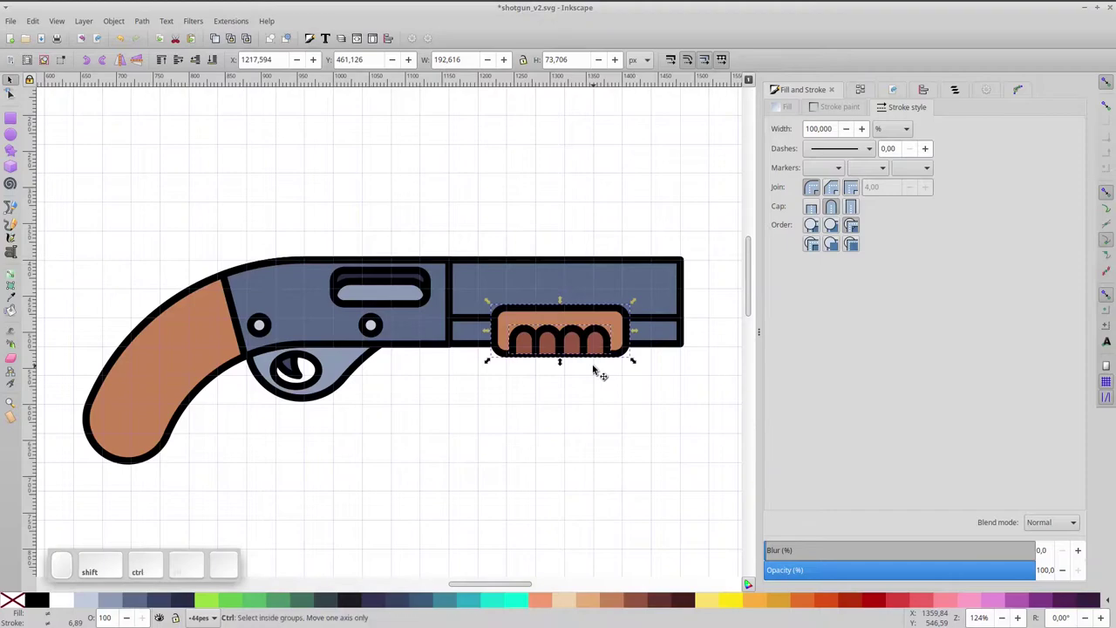
key(ctrl+g)
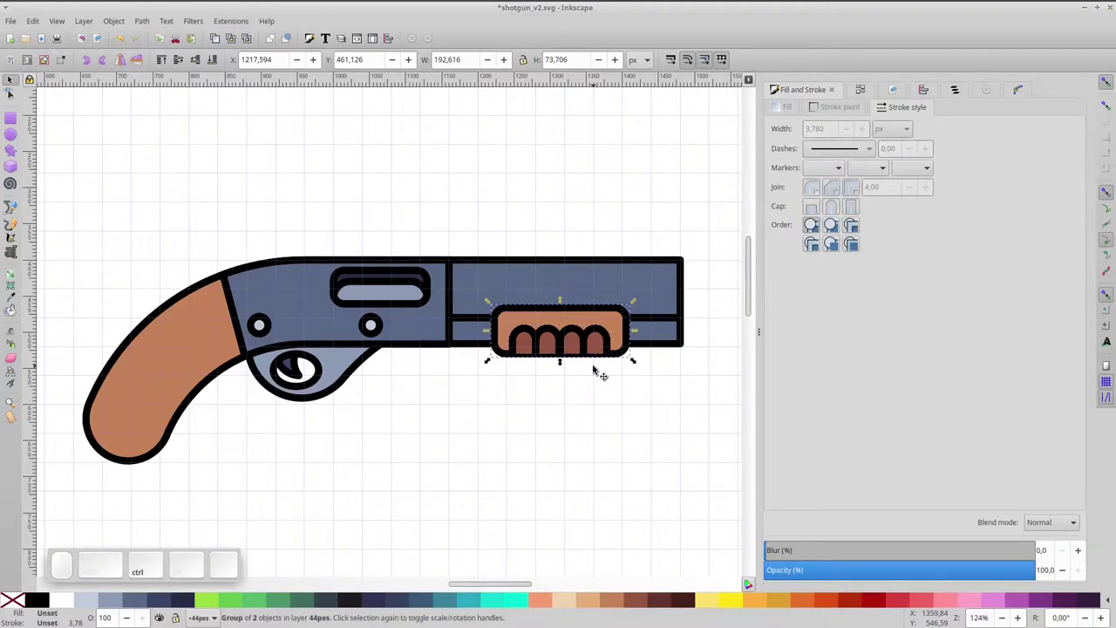
key(ctrl+d)
click(147, 61)
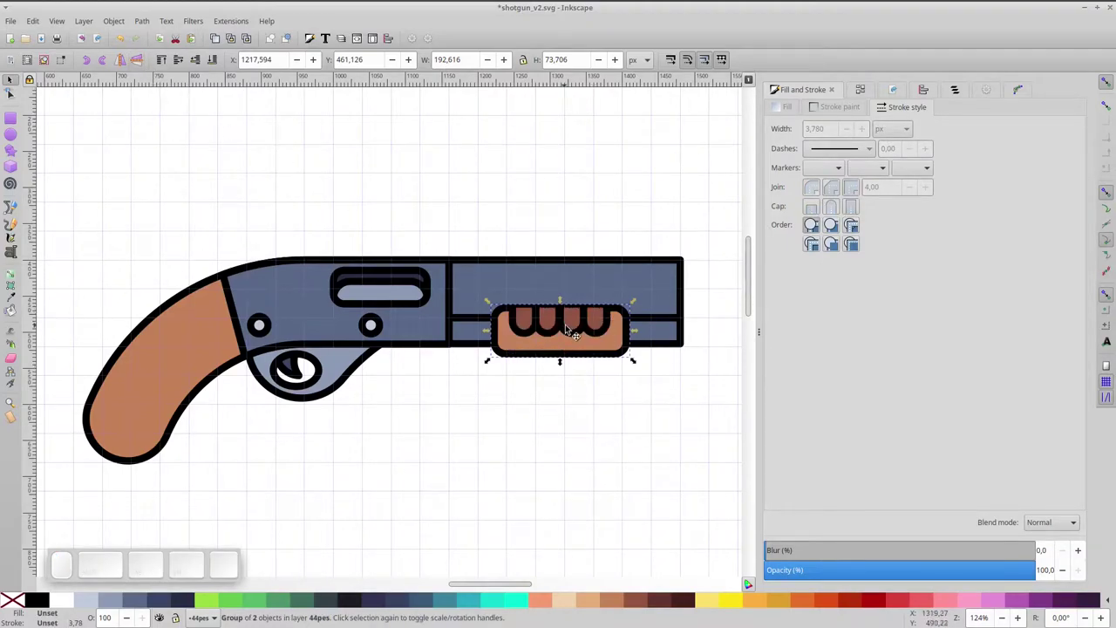
drag(573, 334, 411, 262)
key(ctrl+shift+g)
- Ungroup the copied grip on the receiver and release its clipping
click(453, 211)
click(436, 252)
right_click(443, 256)
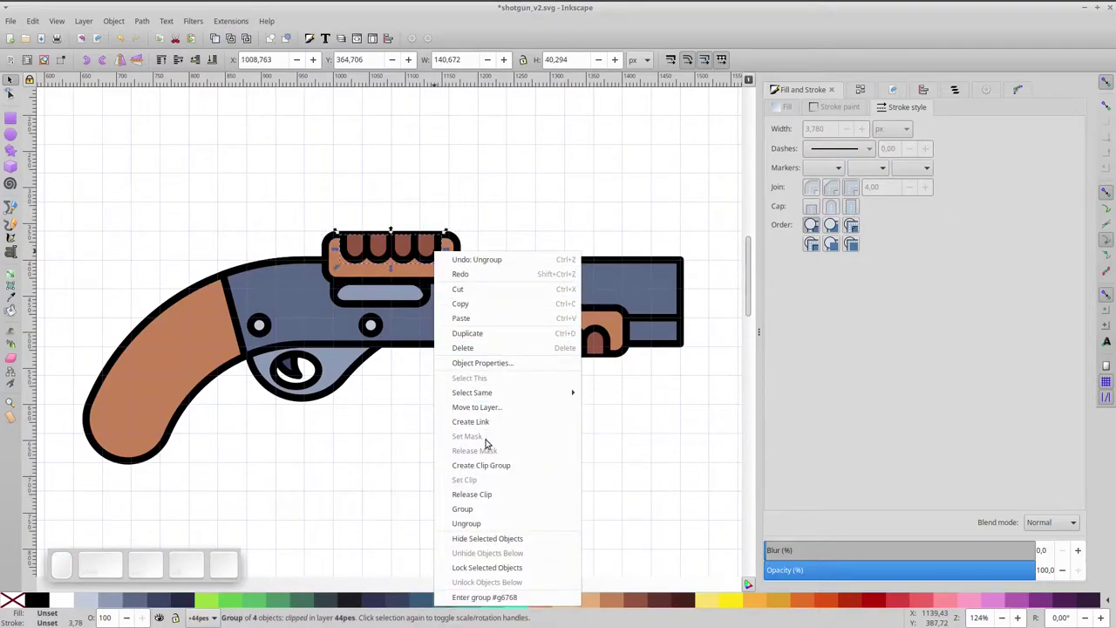
click(497, 493)
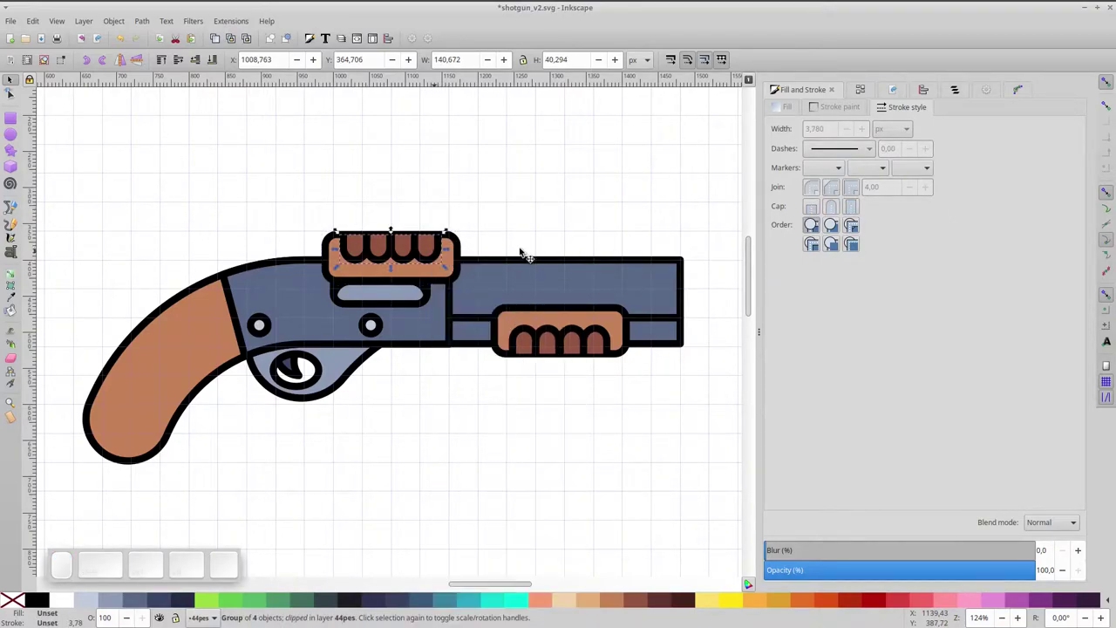
click(514, 218)
- Delete one ridge bar from the copy so three rounded bars remain above the brown block
click(433, 256)
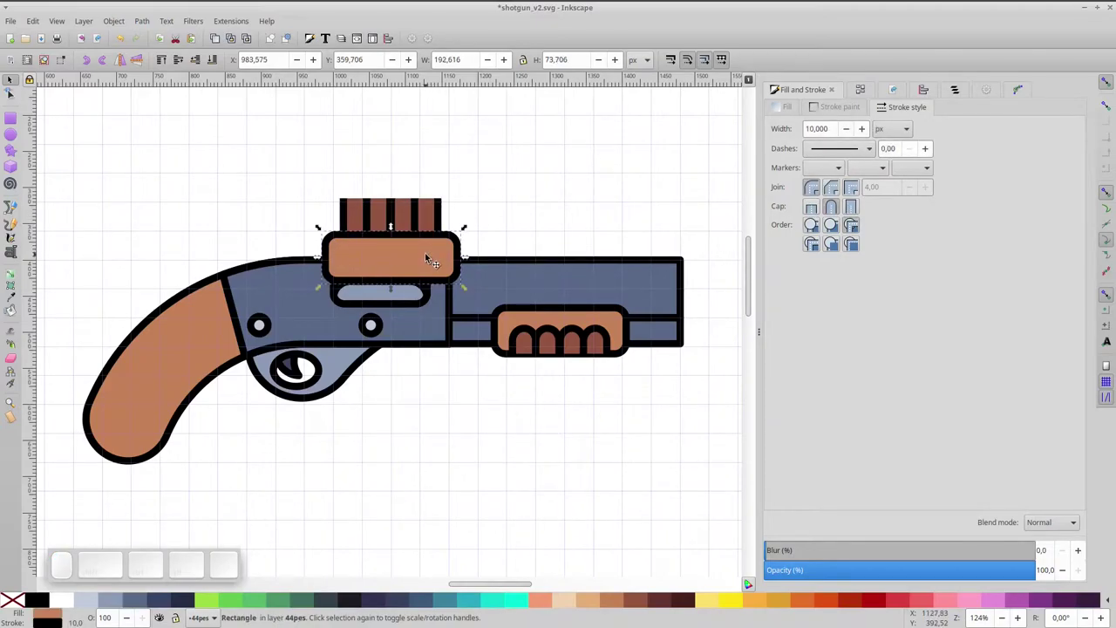
key(Delete)
scroll(up, 3)
scroll(up, 3)
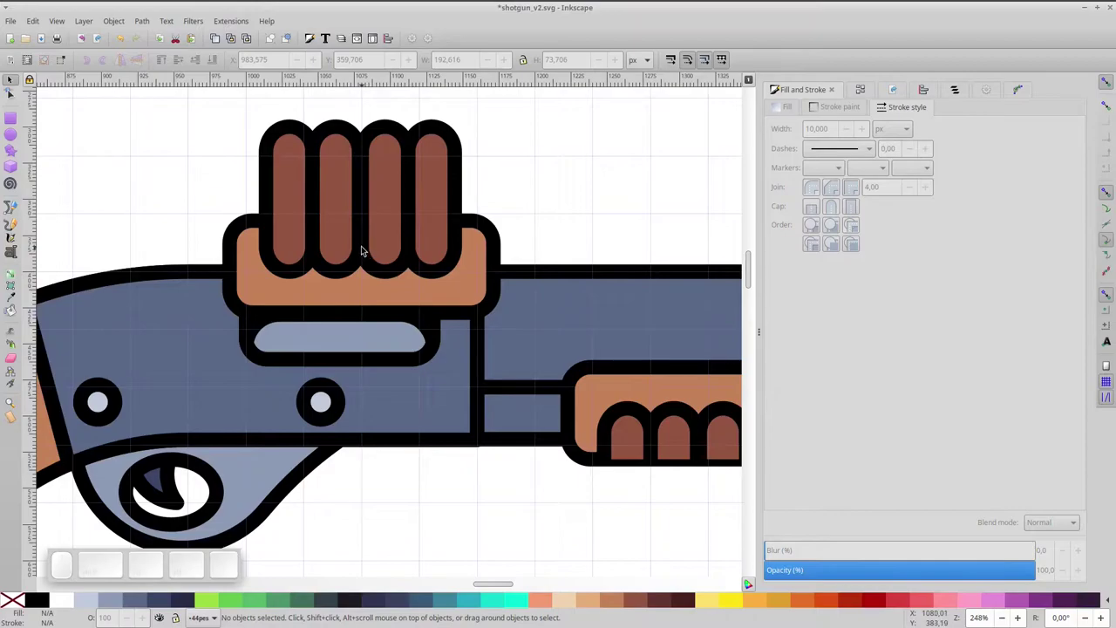
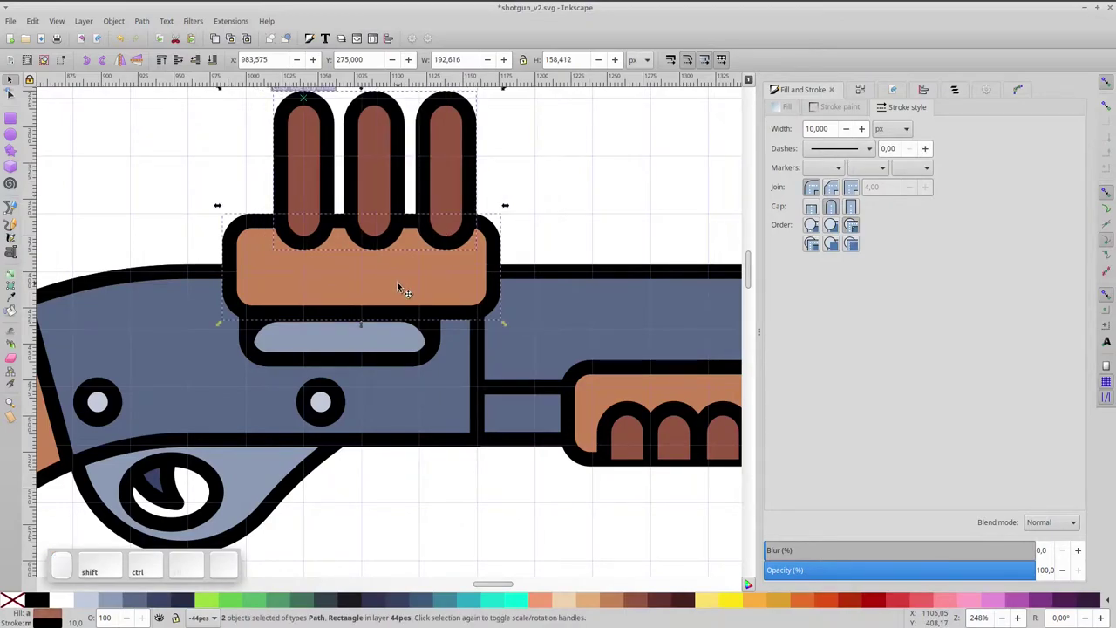
- Cut the ridge bars out of the block with Path Difference and restack the notched rail on the receiver
key(ctrl+-)
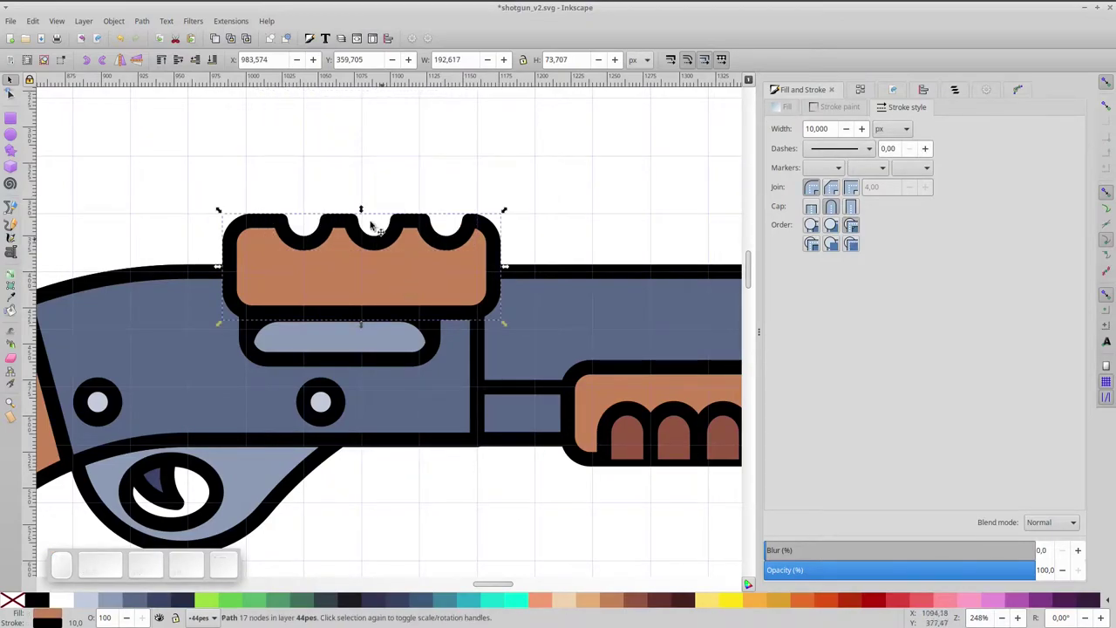
click(220, 65)
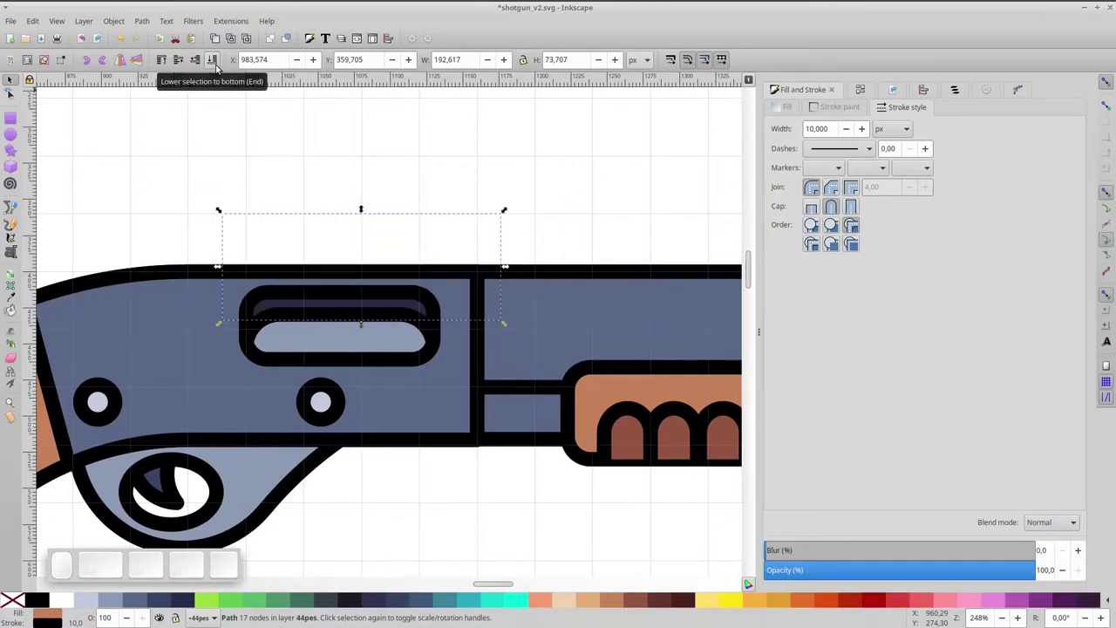
key(ctrl+y)
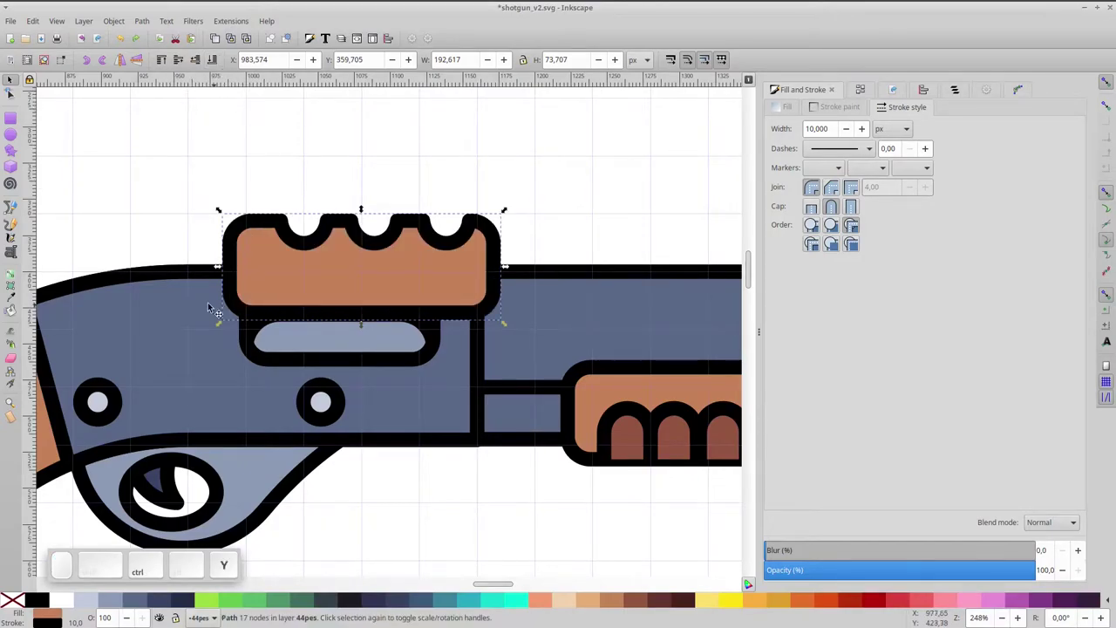
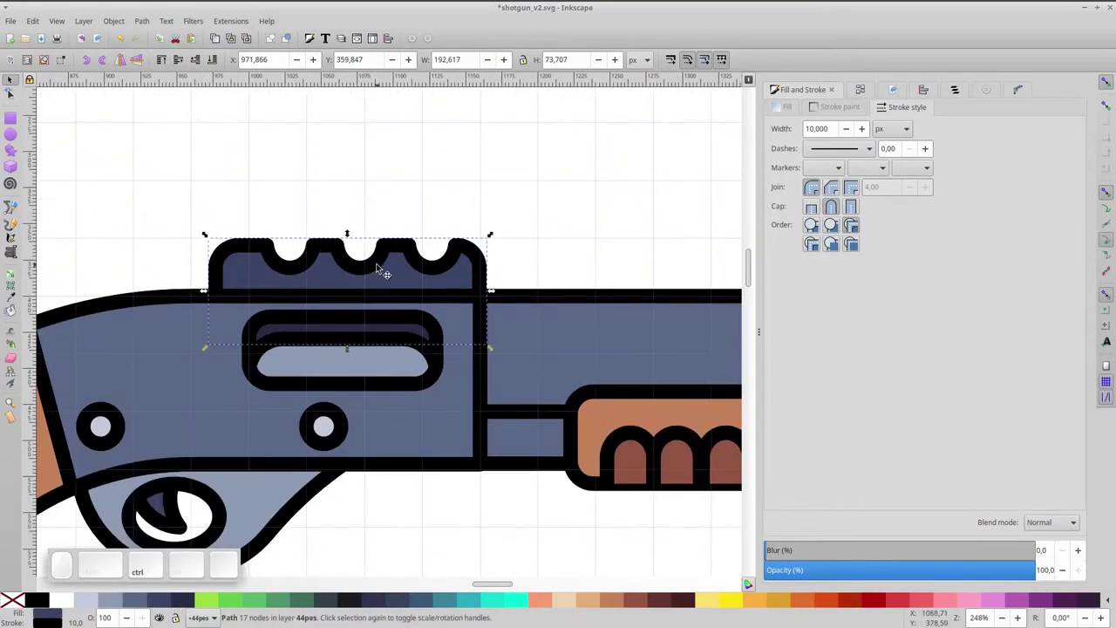
click(402, 259)
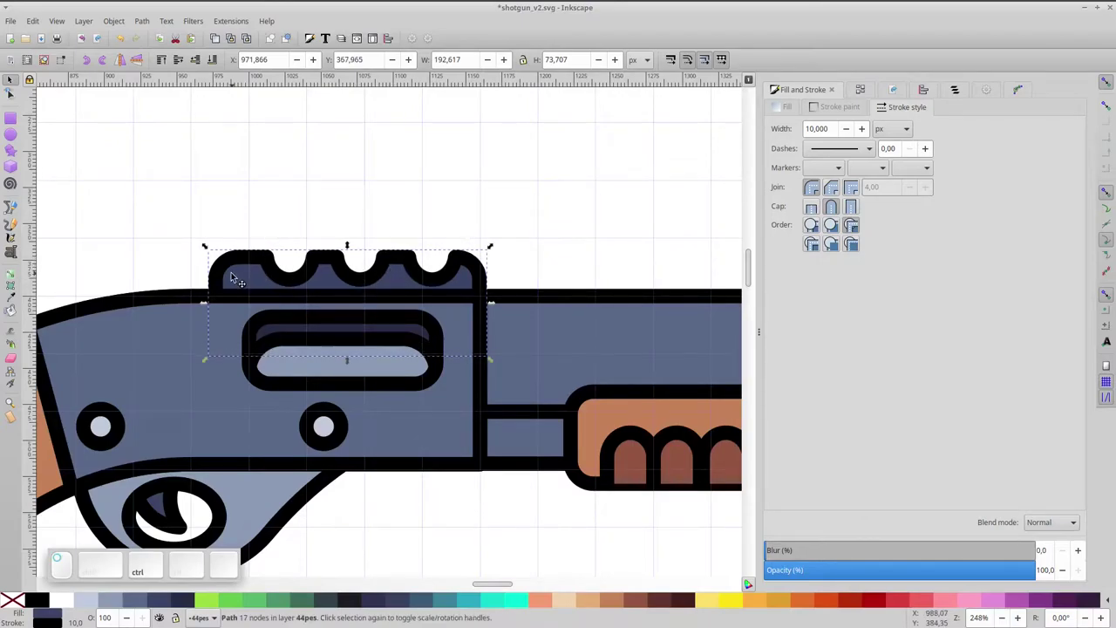
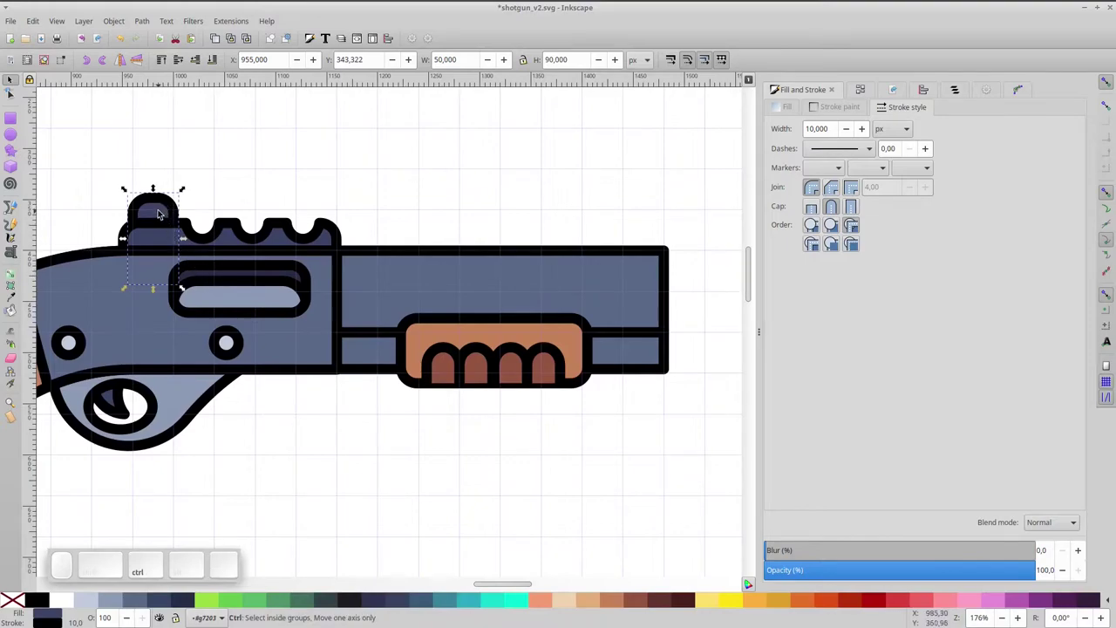
- Duplicate the rear sight, move it to the barrel end, rotate it 90° and lower it onto the barrel
key(ctrl+d)
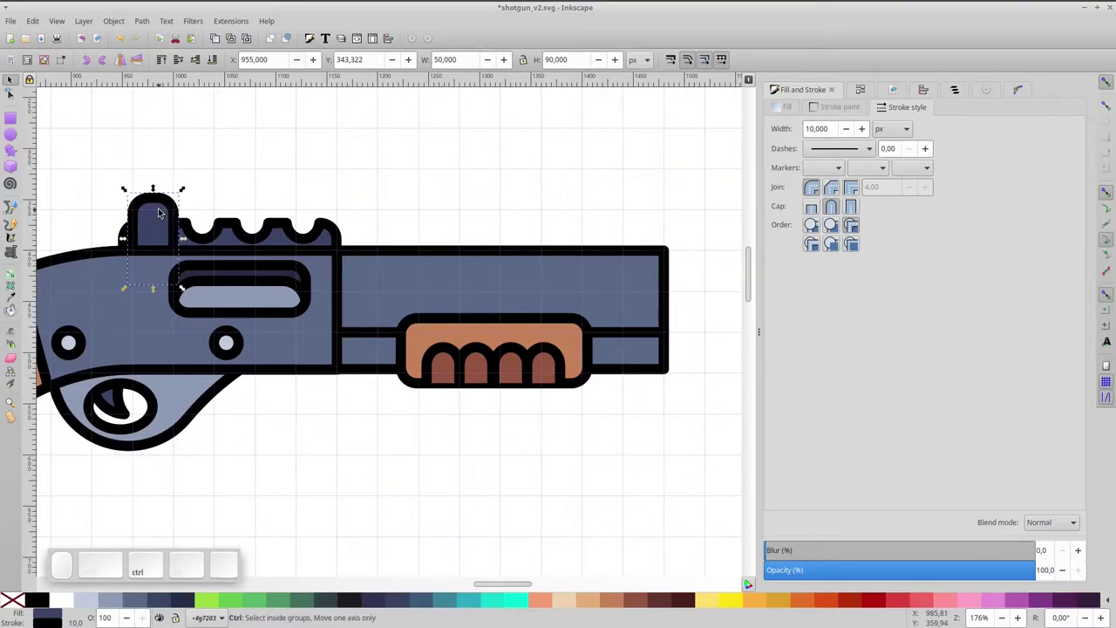
drag(165, 211, 619, 241)
key(ctrl+space)
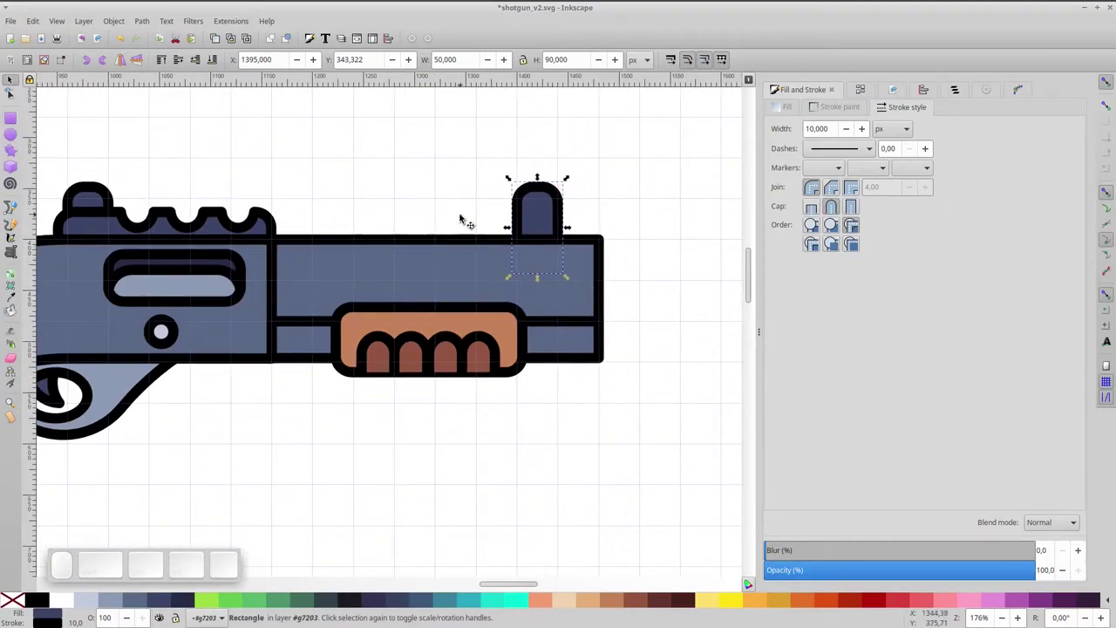
key(ctrl+d)
click(111, 64)
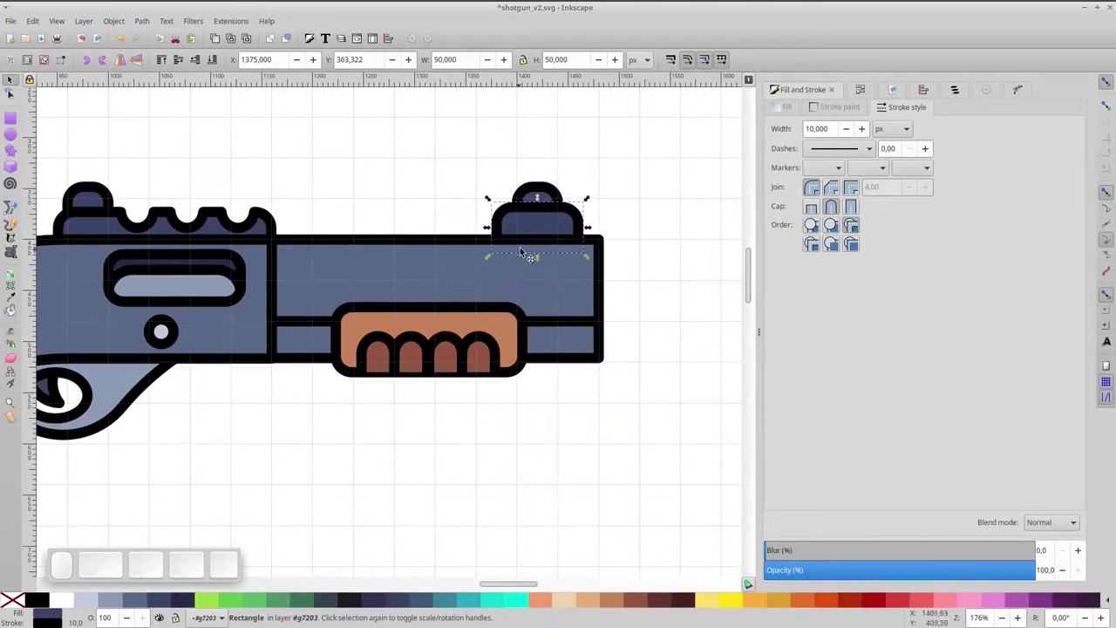
drag(558, 219, 558, 233)
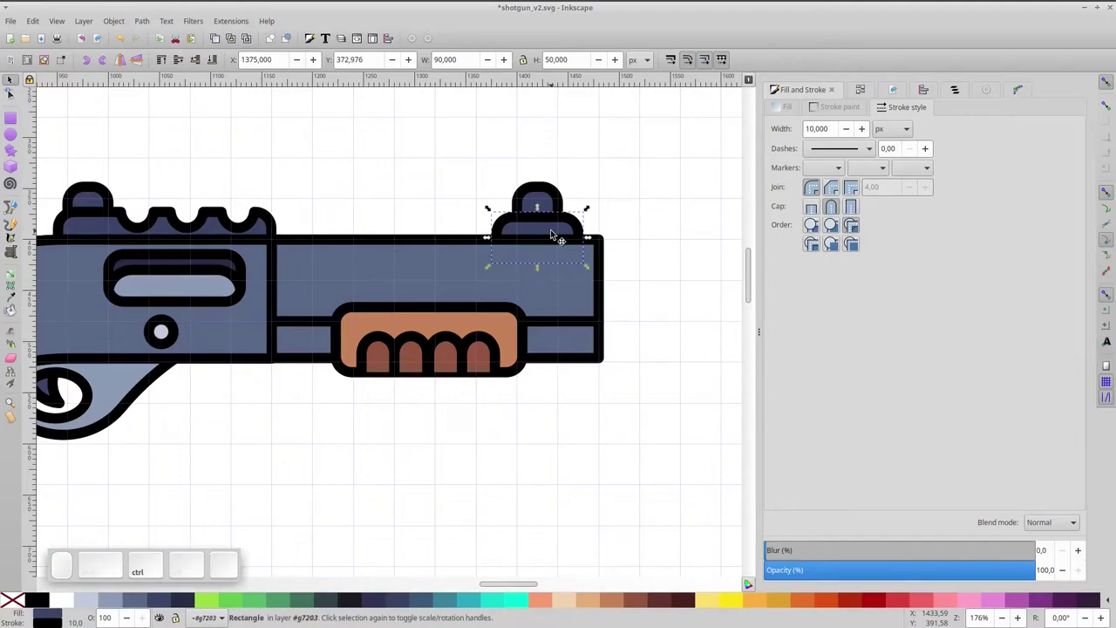
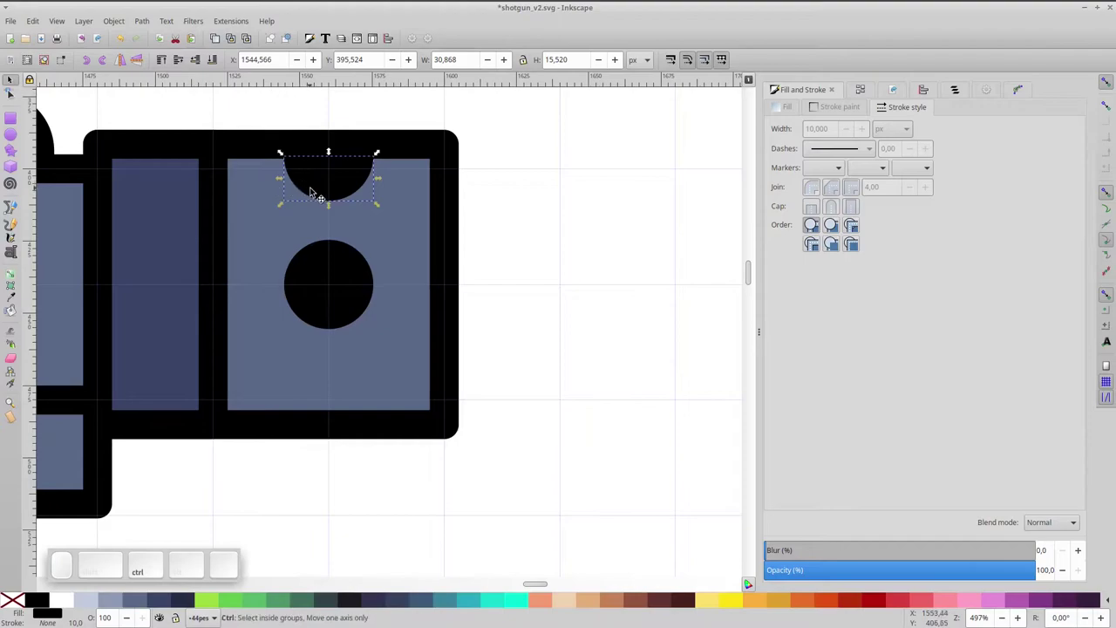
- Duplicate the half-circle notch and place a mirrored copy on the muzzle's bottom edge
key(ctrl+d)
click(337, 181)
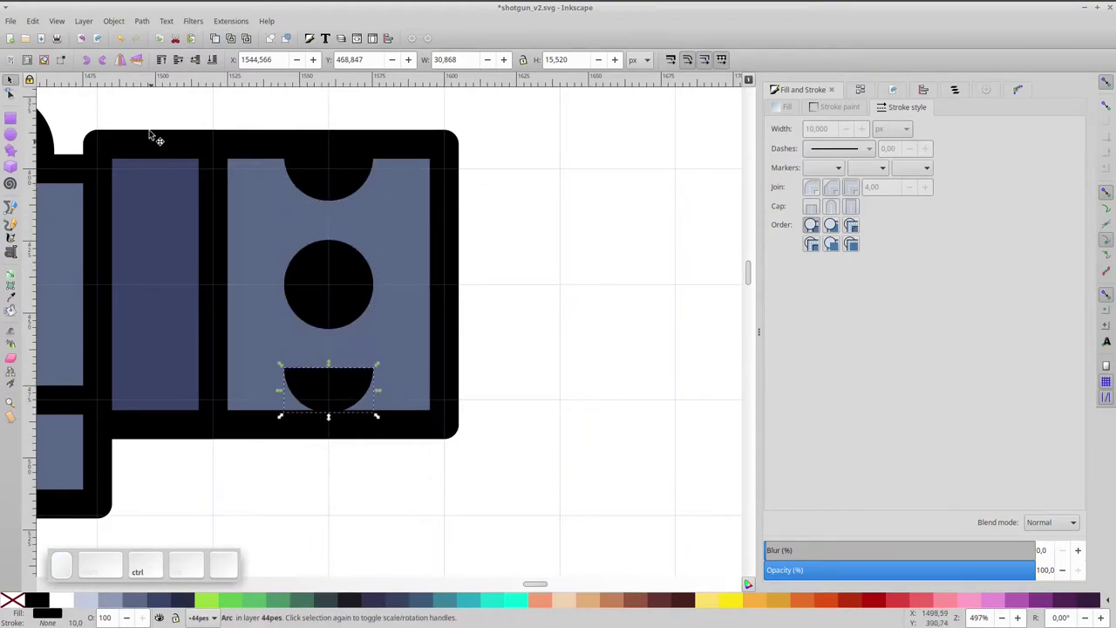
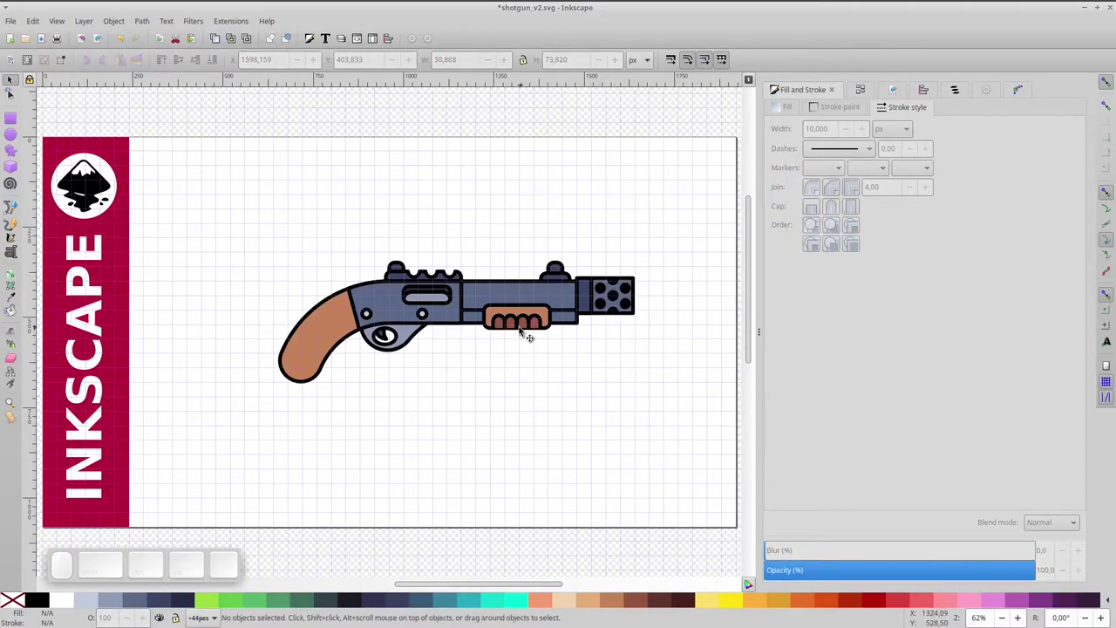
- Zoom in on the gun and ungroup the receiver parts
scroll(up, 3)
key(space)
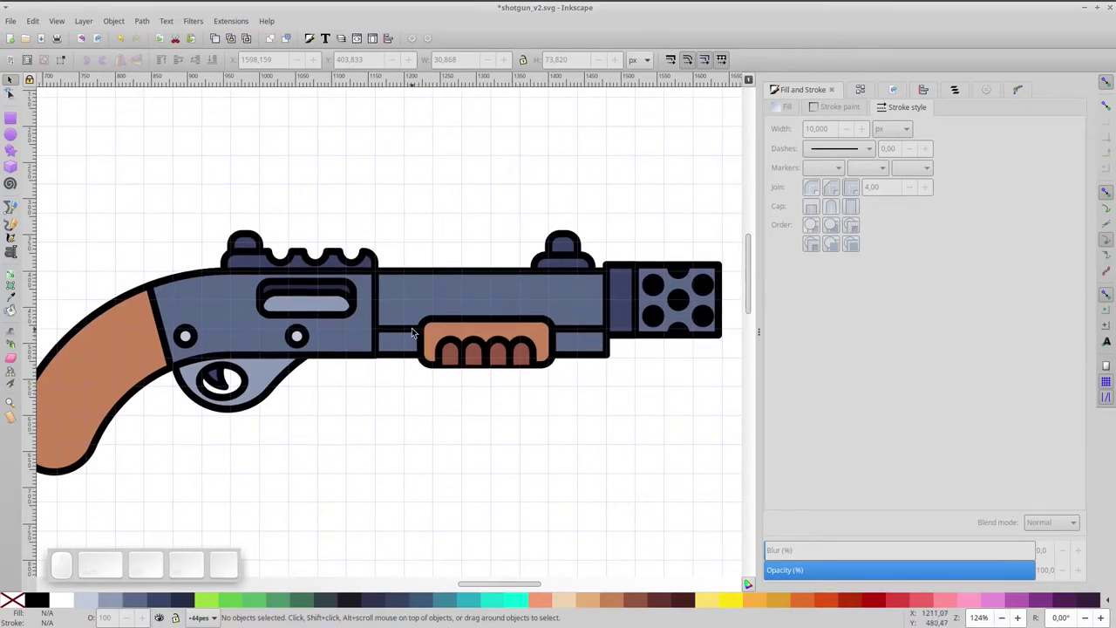
scroll(up, 3)
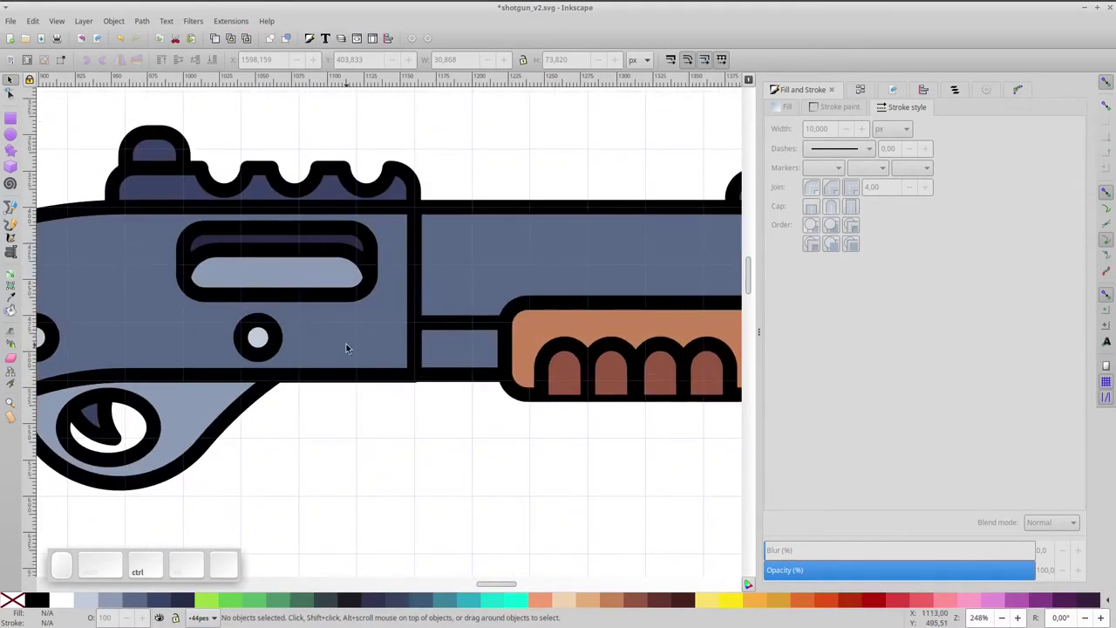
click(353, 346)
scroll(down, 3)
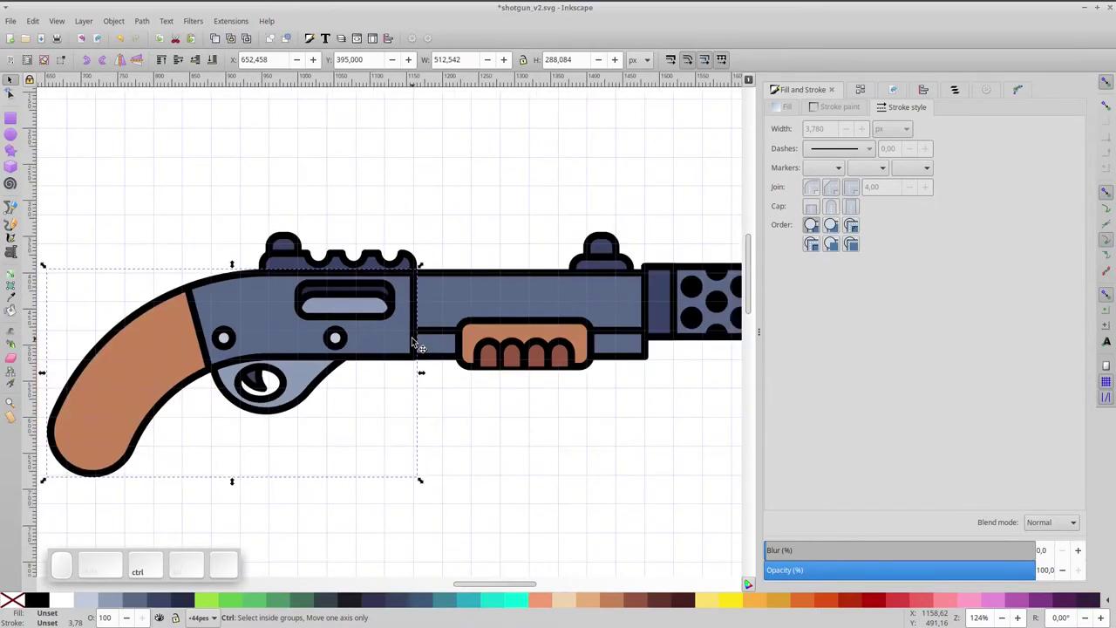
key(ctrl+shift+g)
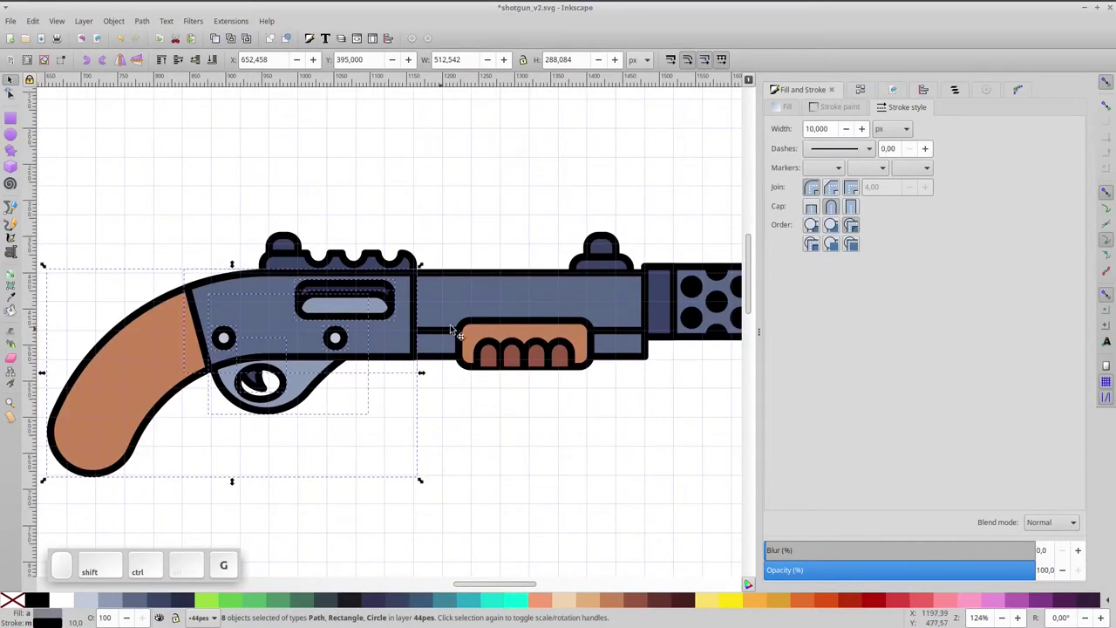
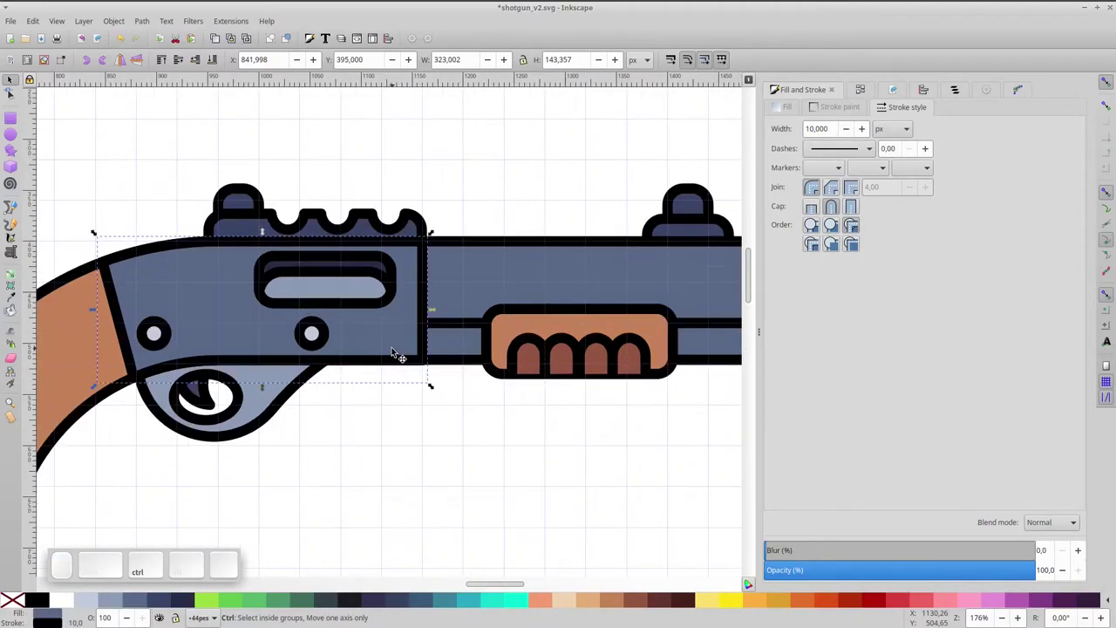
- Duplicate the receiver body twice and subtract one copy to leave a lower shading strip
key(ctrl+d)
key(ctrl+d)
click(399, 255)
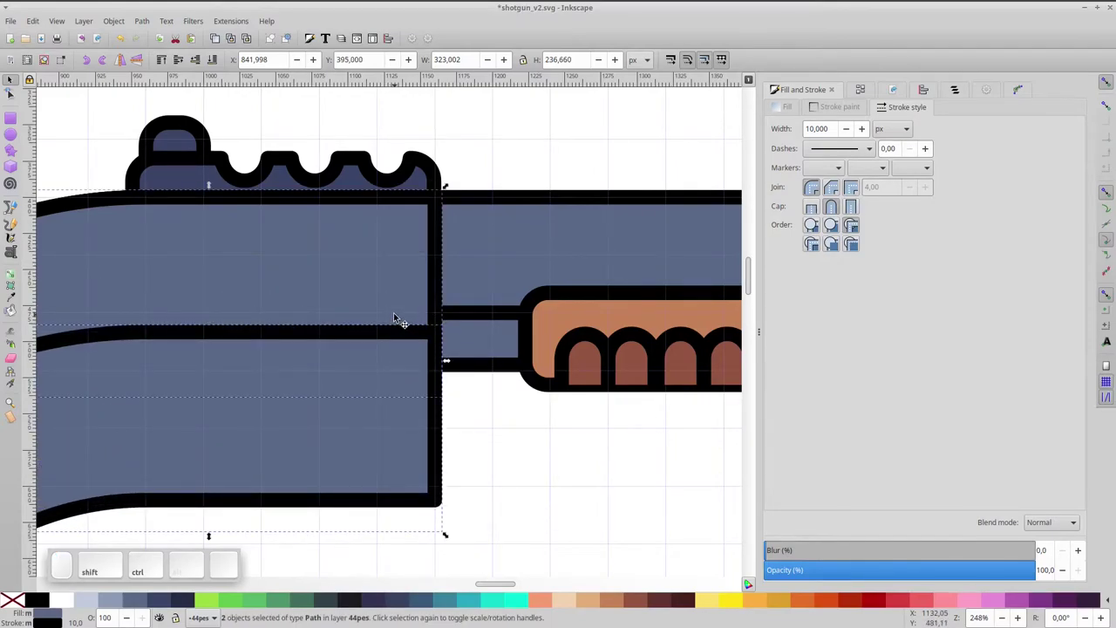
key(ctrl+KP_Multiply)
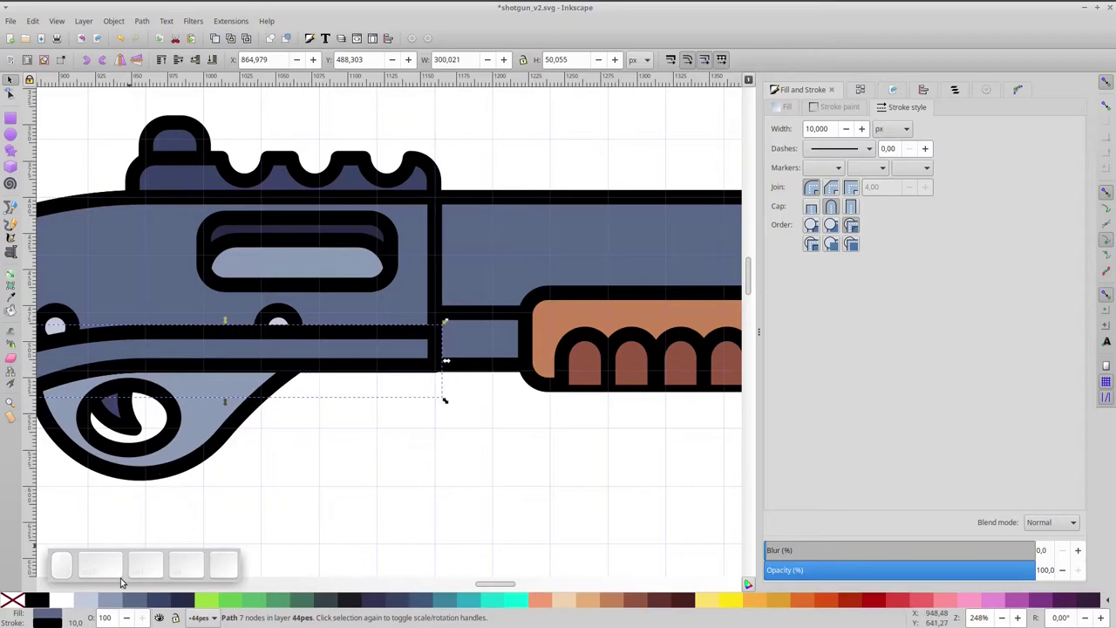
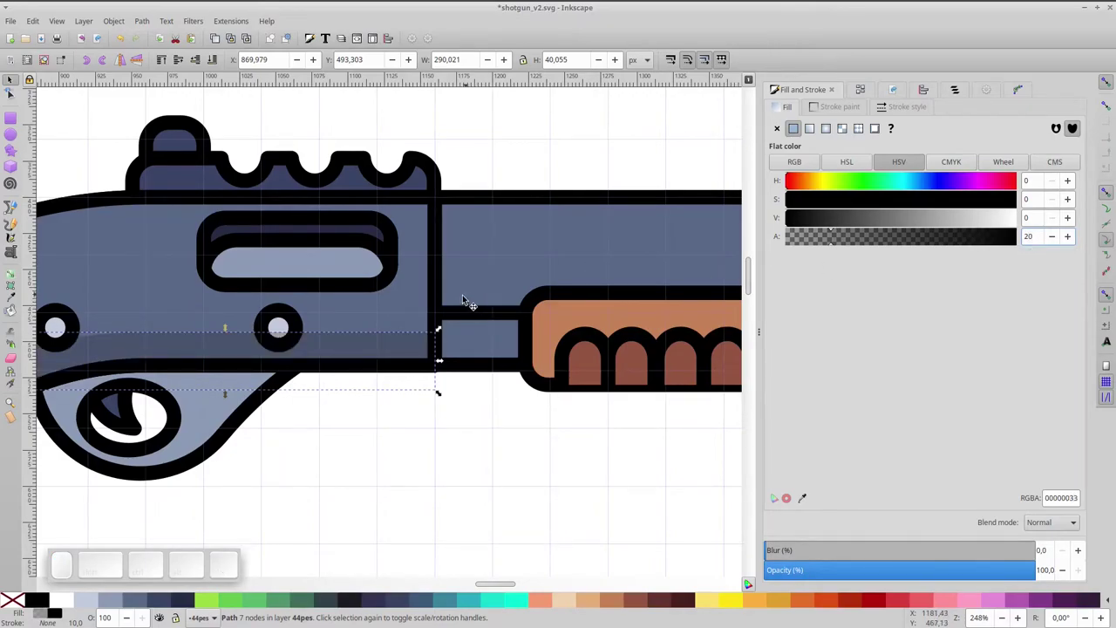
- Duplicate the lower tube strip under the grip and reshape its corner nodes into a shading strip
click(477, 346)
key(space)
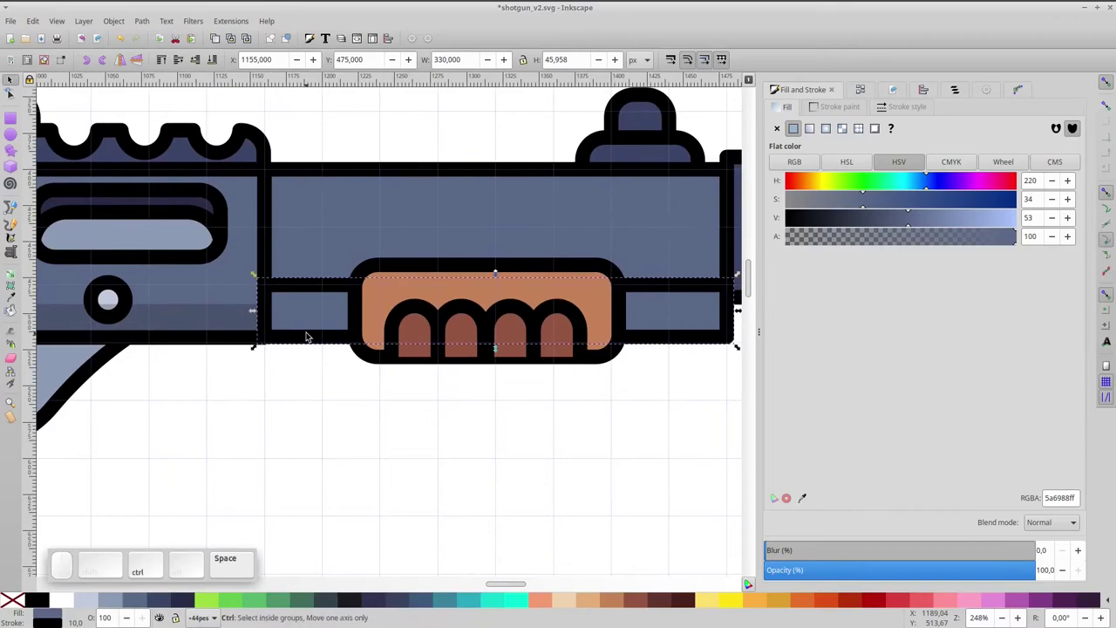
key(ctrl+d)
key(ctrl+d)
drag(333, 308, 327, 332)
key(ctrl+Delete)
scroll(up, 3)
scroll(up, 3)
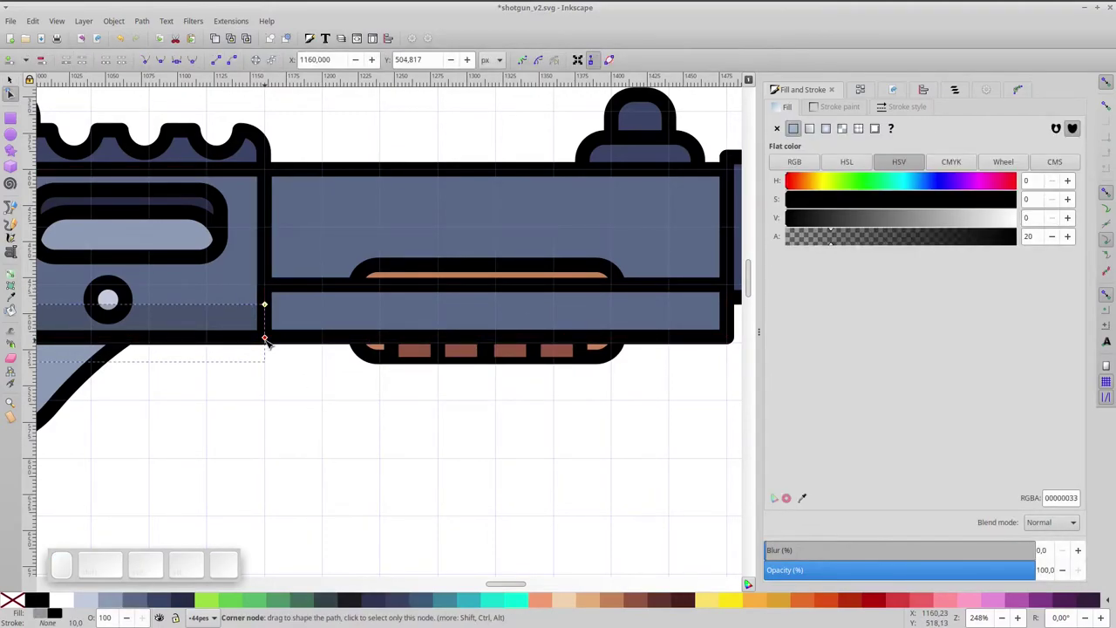
scroll(up, 3)
scroll(up, 3)
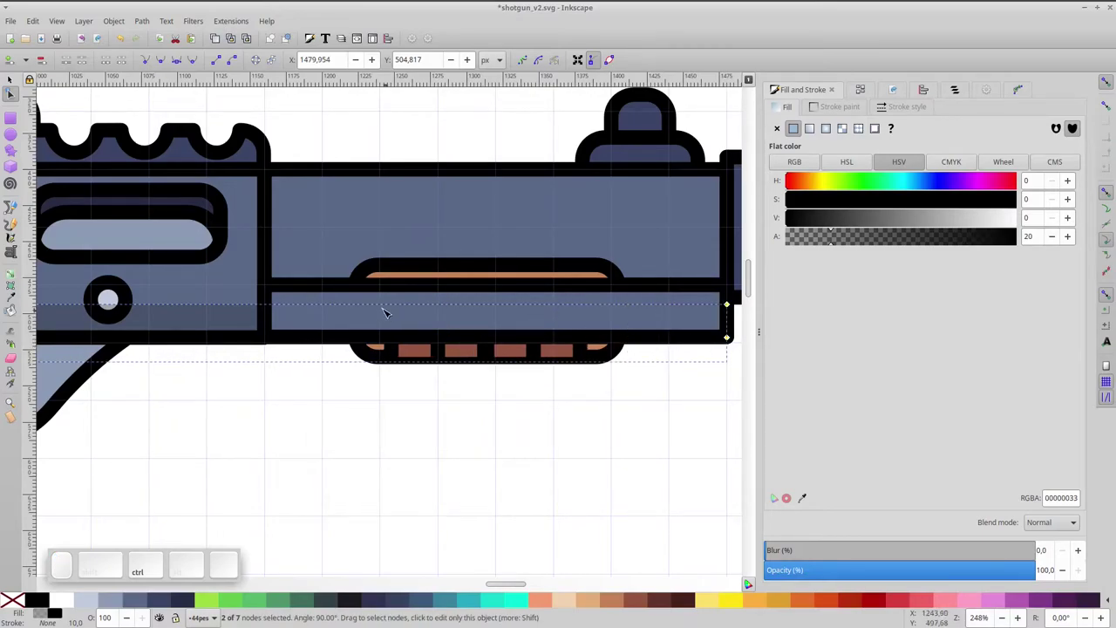
scroll(up, 3)
scroll(up, 3)
key(Delete)
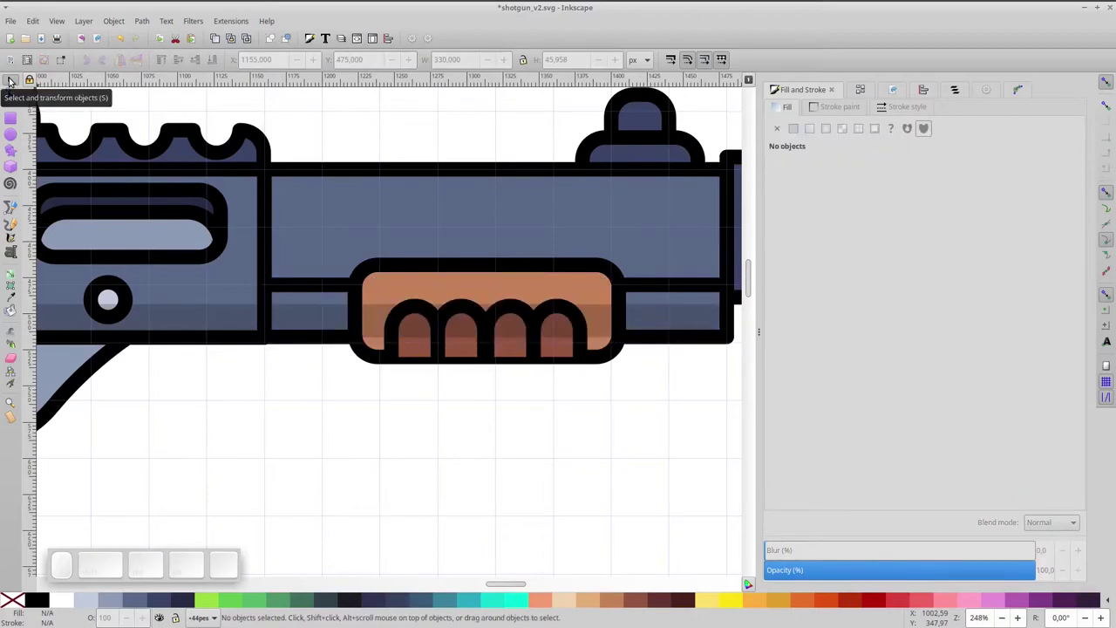
- Duplicate the shading strip onto the barrel and raise the brown forend above the shading
click(190, 311)
key(ctrl+d)
drag(294, 321, 294, 283)
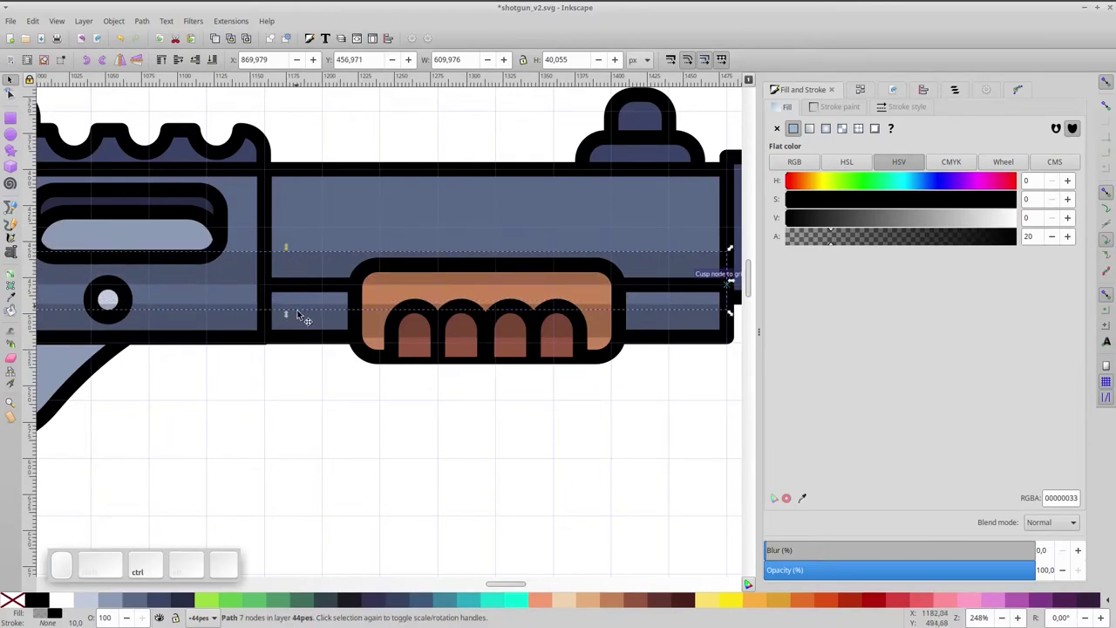
click(363, 295)
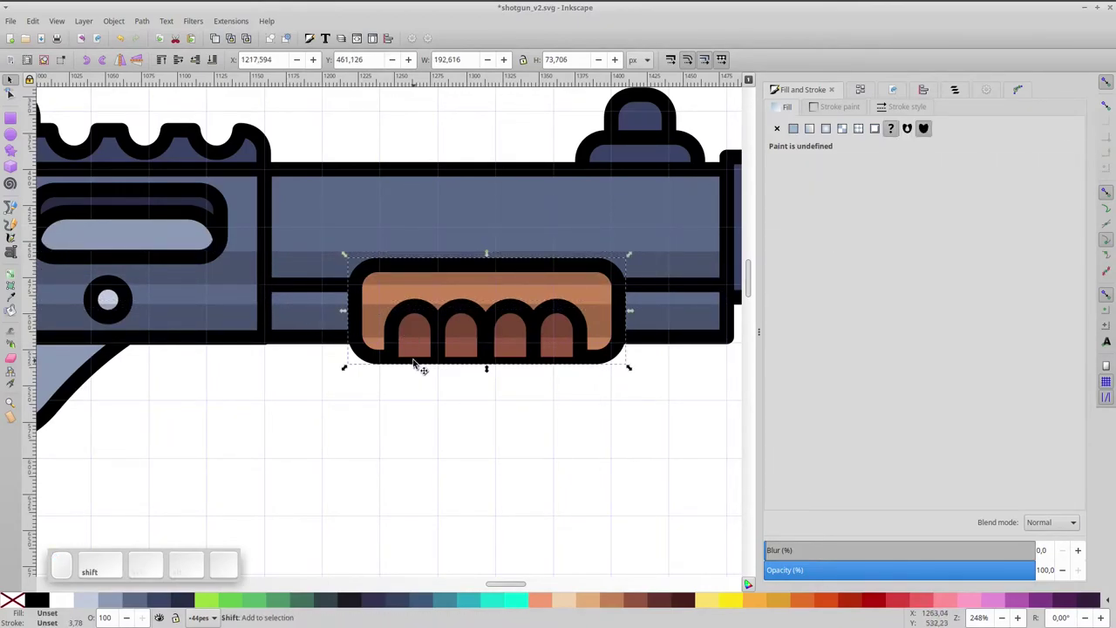
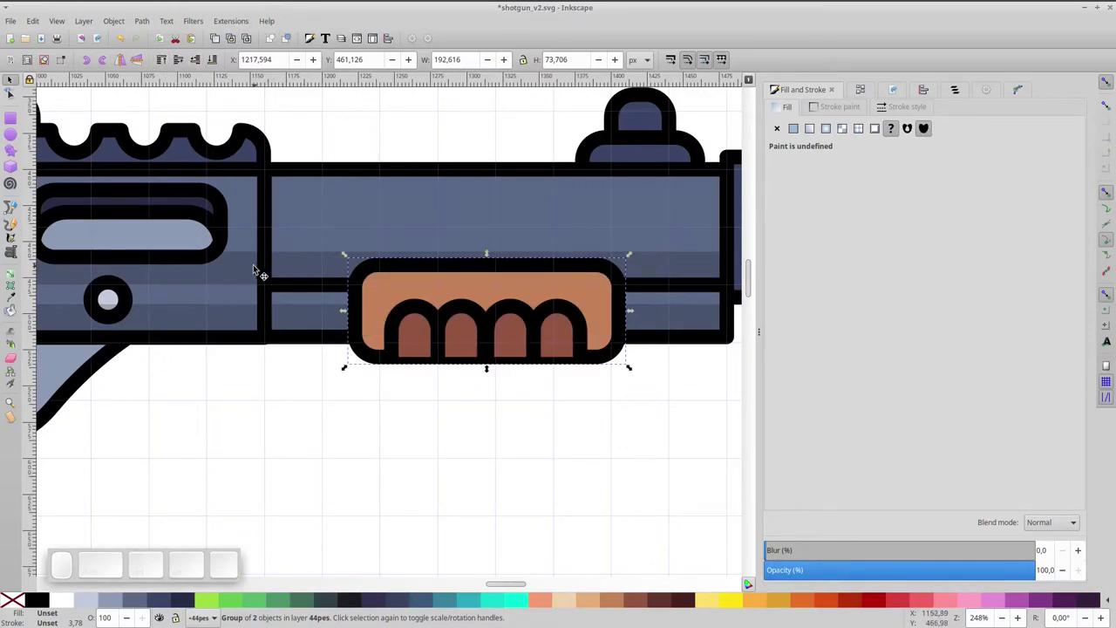
click(239, 271)
key(space)
- Duplicate a barrel shading strip and subtract another with Path Difference to trim it
click(298, 192)
key(ctrl+d)
click(354, 249)
key(ctrl+-)
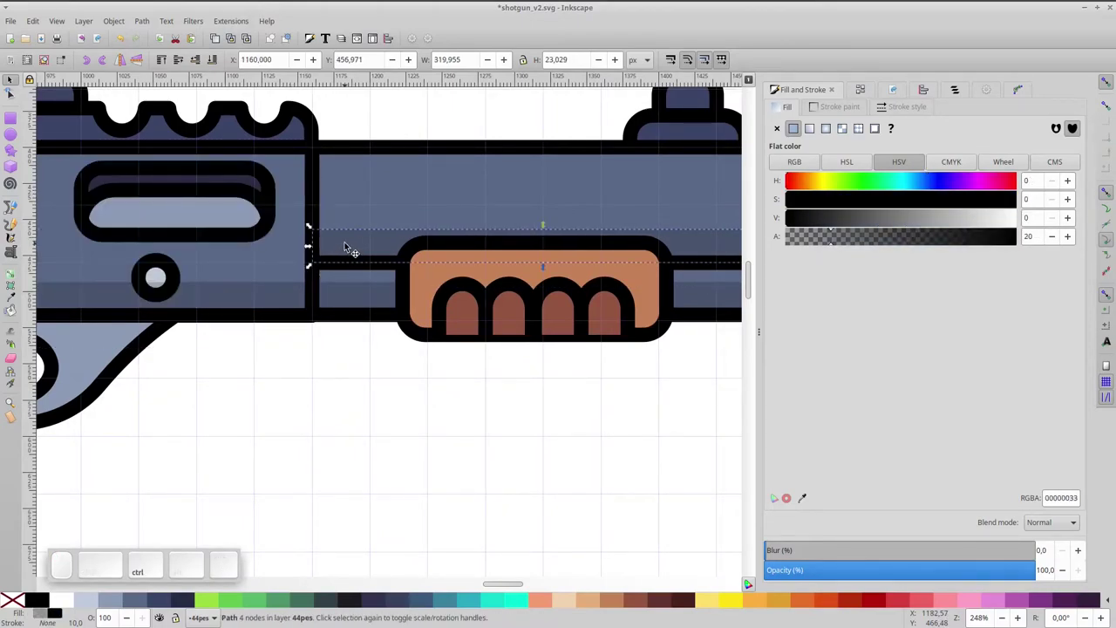
scroll(down, 3)
click(374, 318)
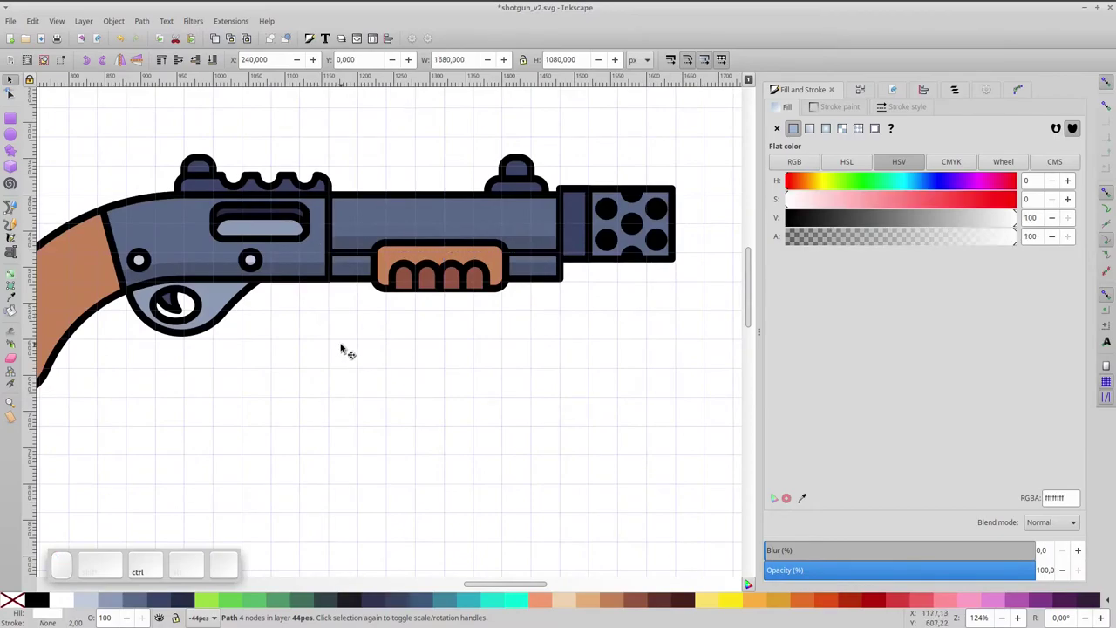
- Duplicate the receiver and barrel and union the copies into one shape
click(411, 216)
key(space)
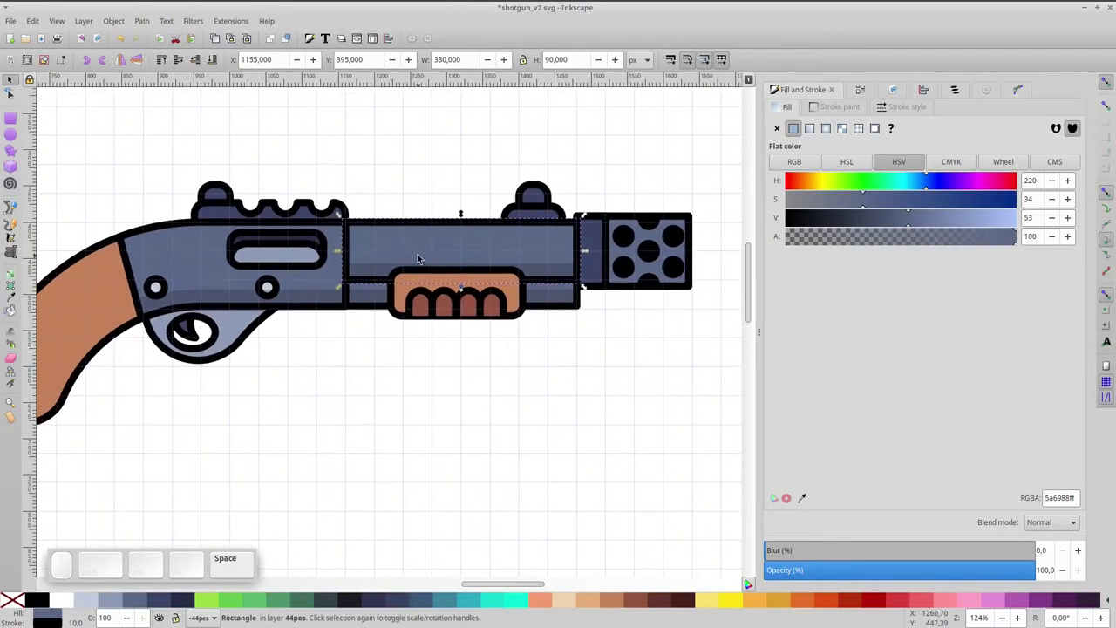
click(206, 253)
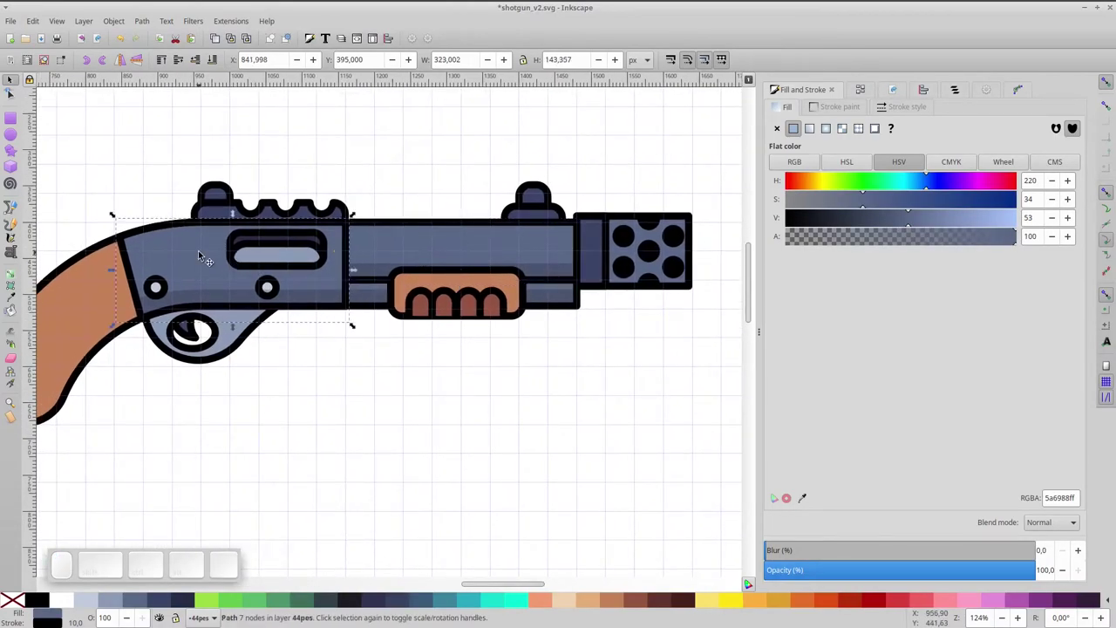
click(421, 242)
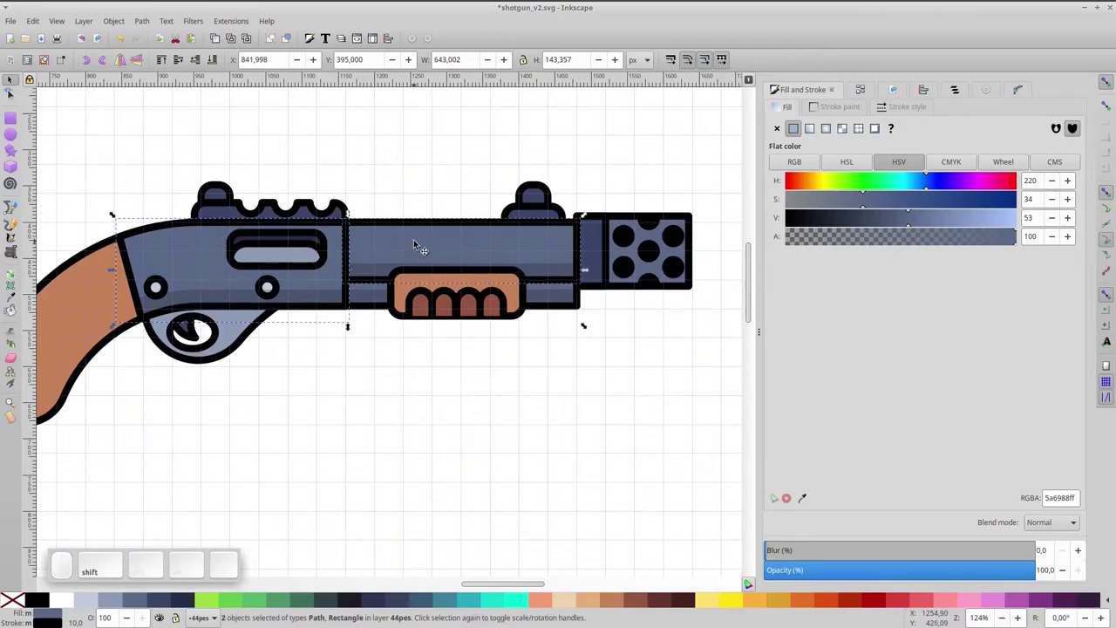
key(ctrl+d)
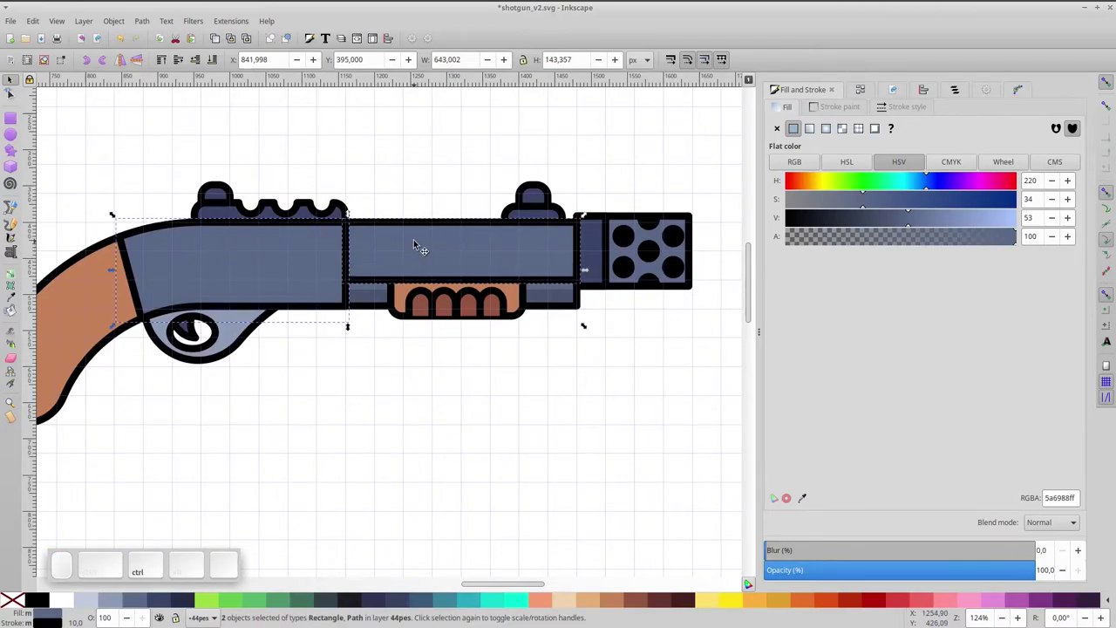
key(ctrl+KP_Add)
- Trim the merged shape to a thin top band filled white at alpha 20
key(ctrl+d)
click(438, 243)
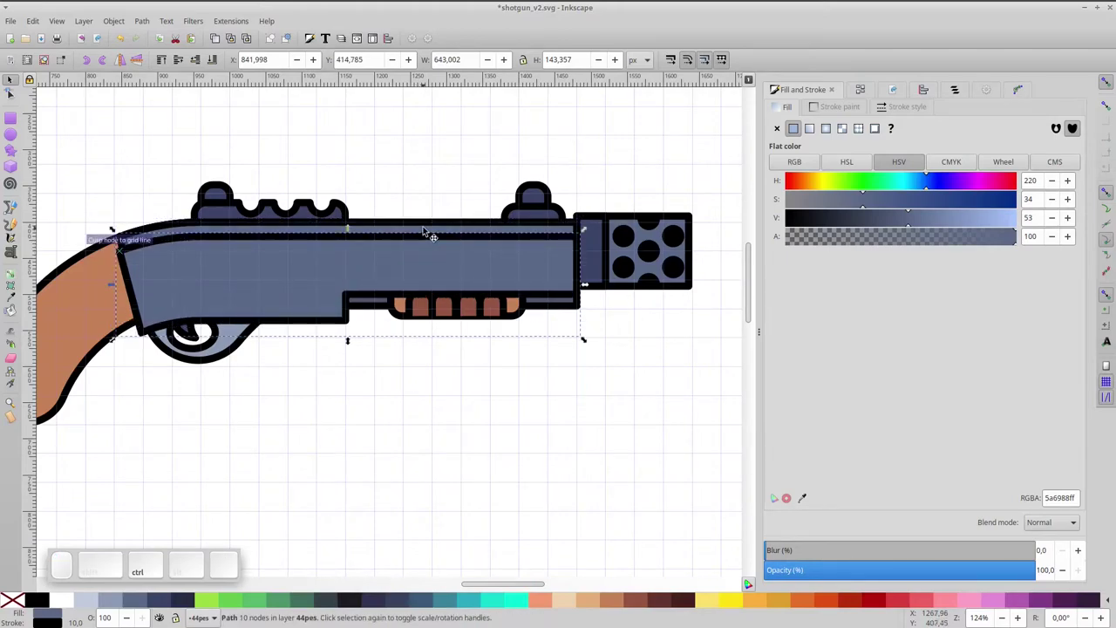
click(430, 227)
key(ctrl+shift+KP_Subtract)
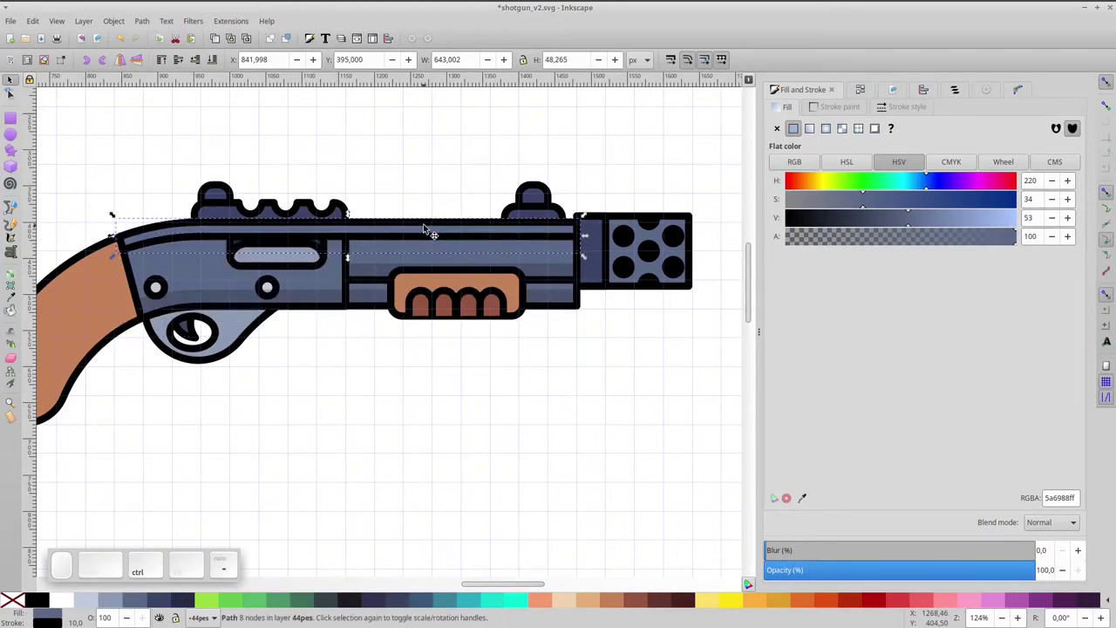
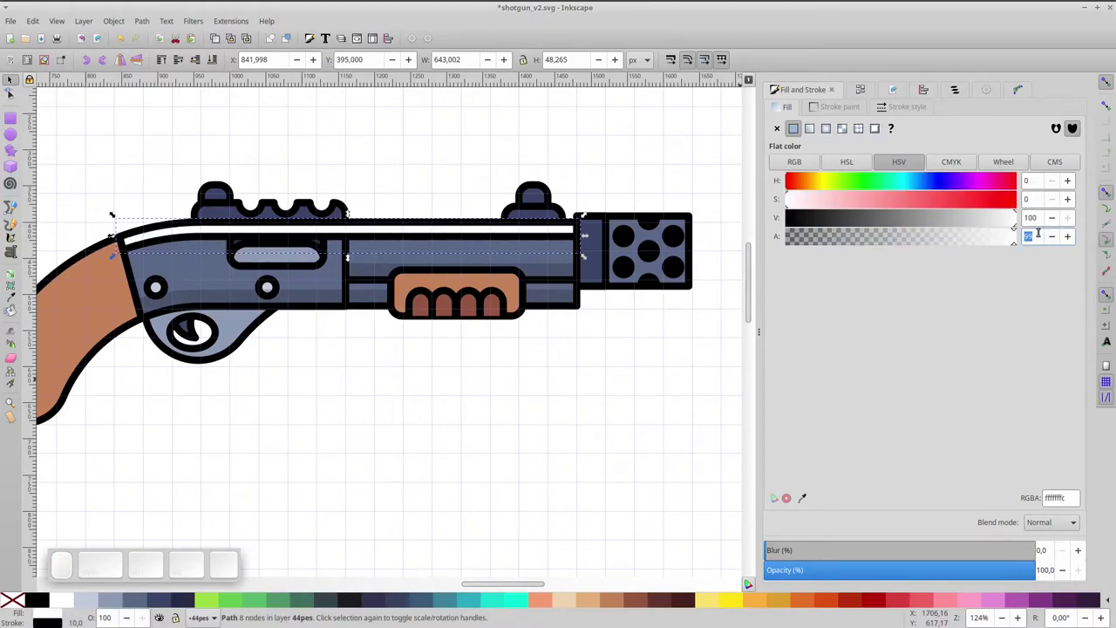
key(KP_2)
key(KP_0)
key(KP_Enter)
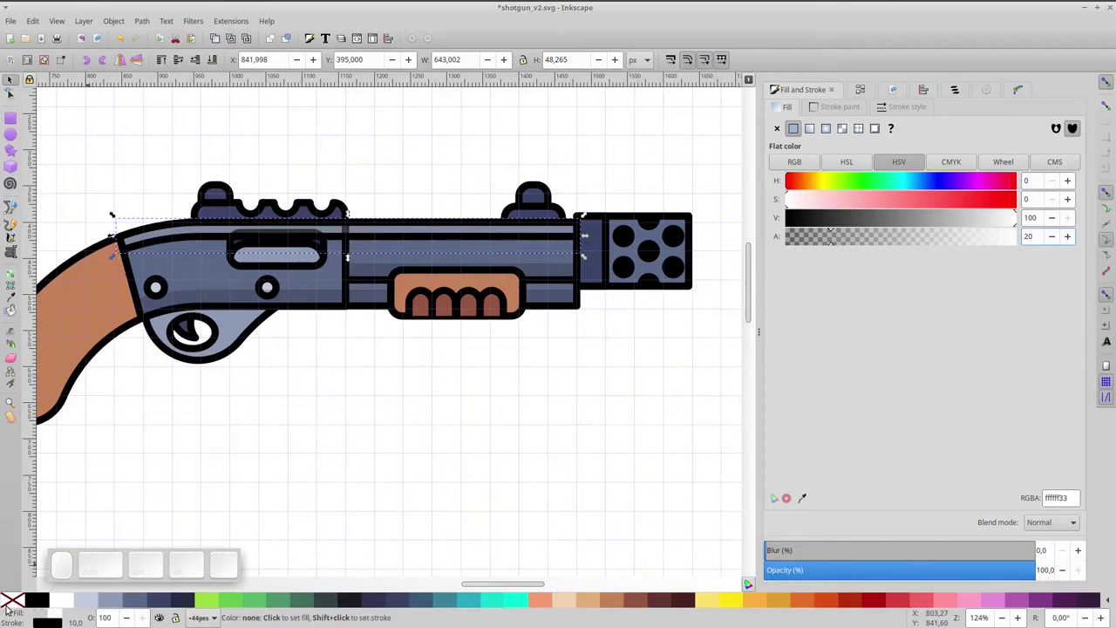
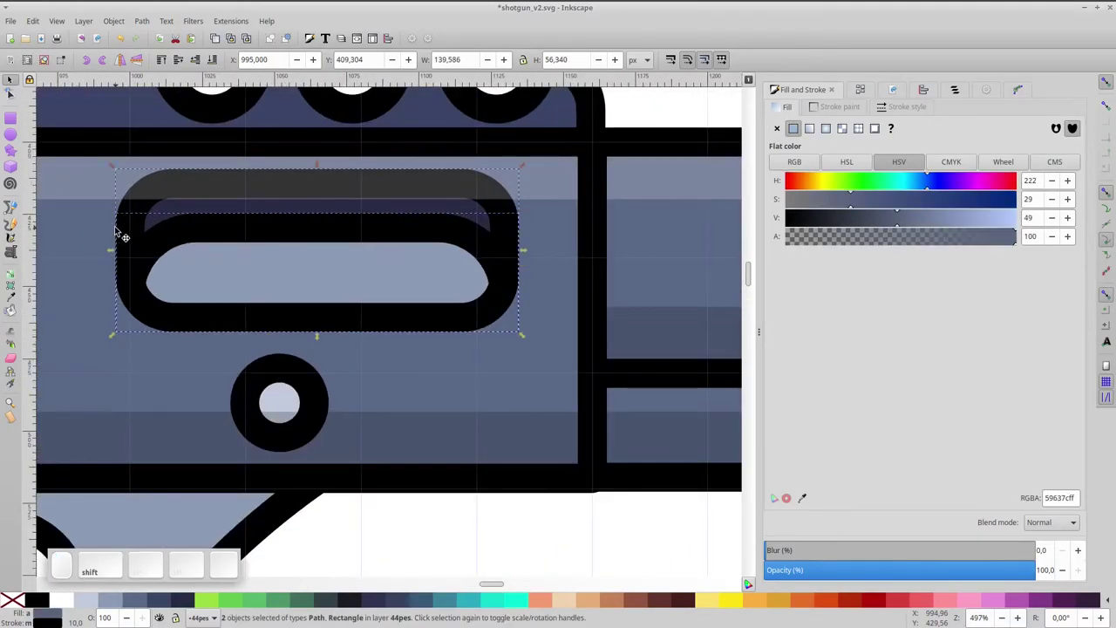
- Group the ejection slot shapes together
key(ctrl+shift+g)
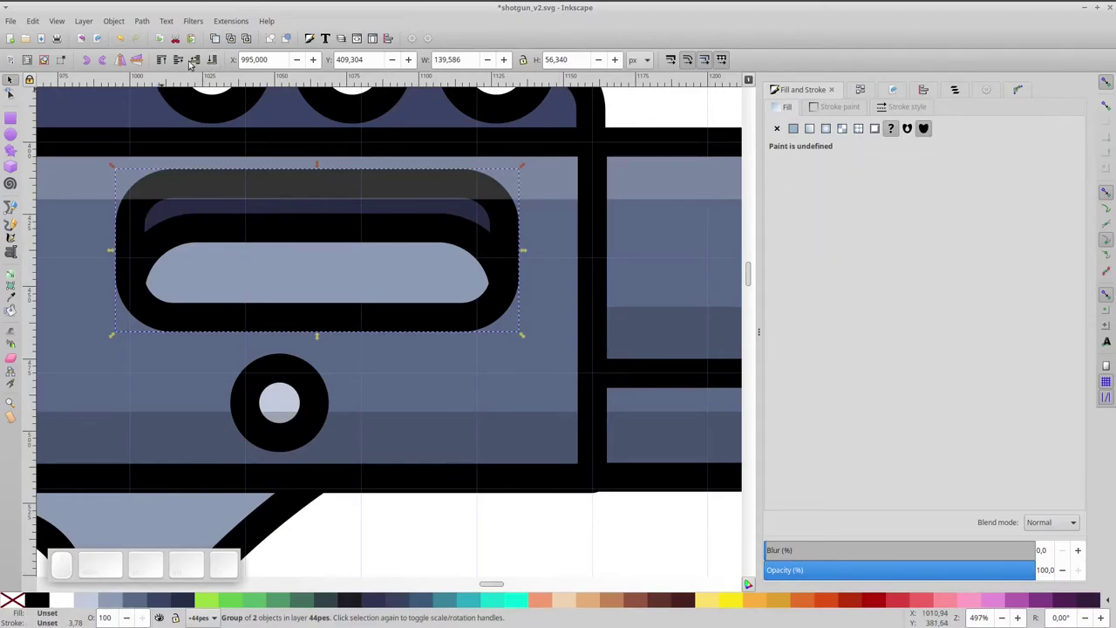
click(169, 63)
scroll(down, 3)
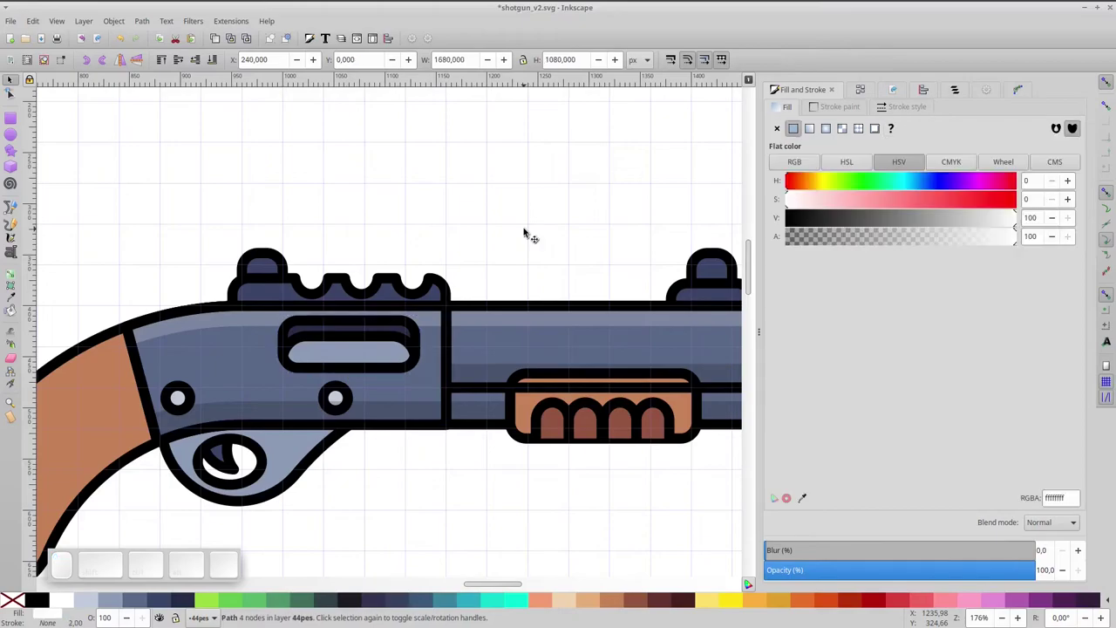
- Duplicate the curved brown stock as the basis for a straight buttstock
key(KP_5)
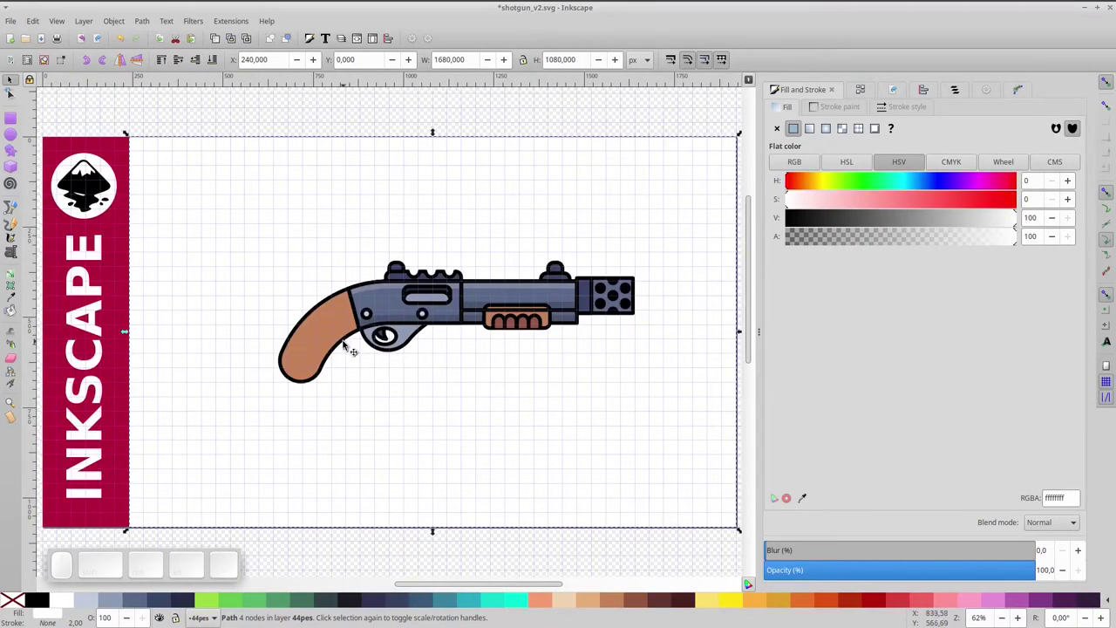
scroll(up, 3)
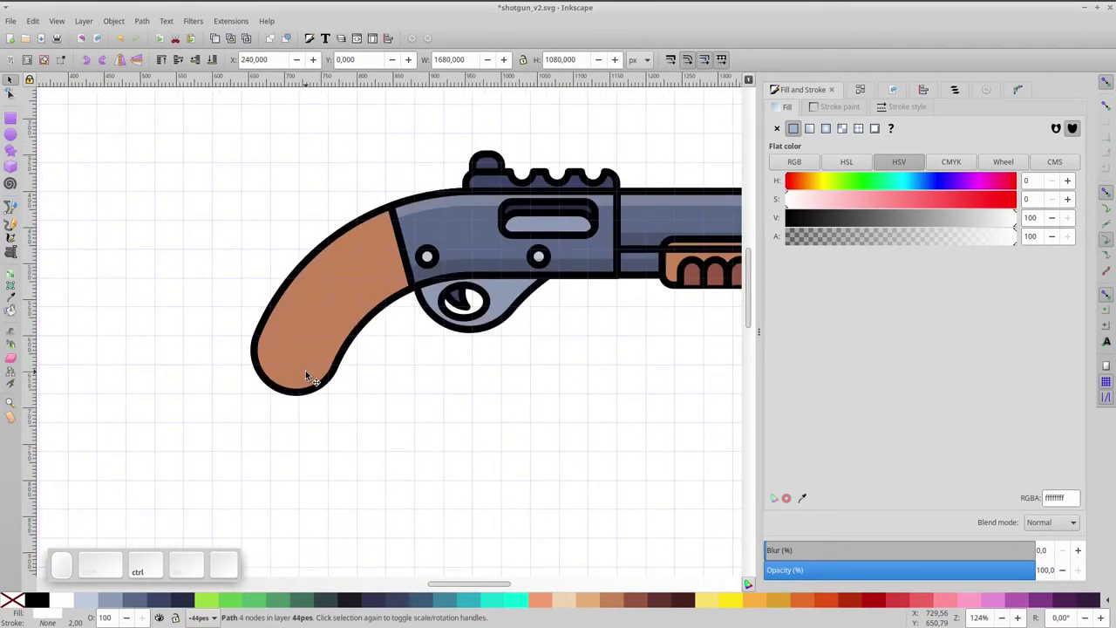
click(307, 357)
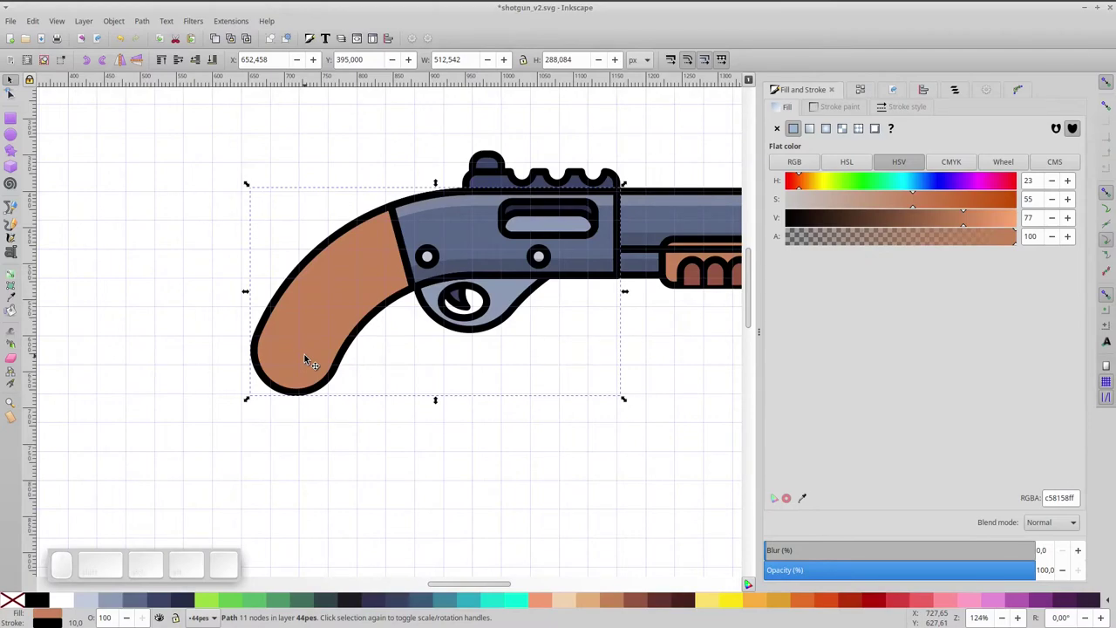
key(ctrl+d)
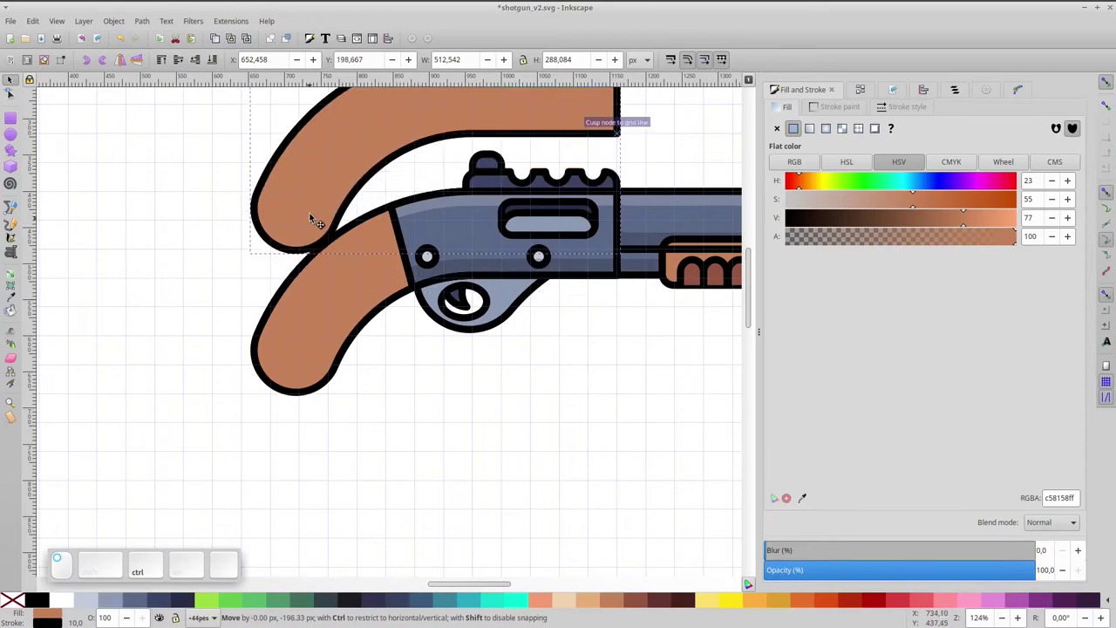
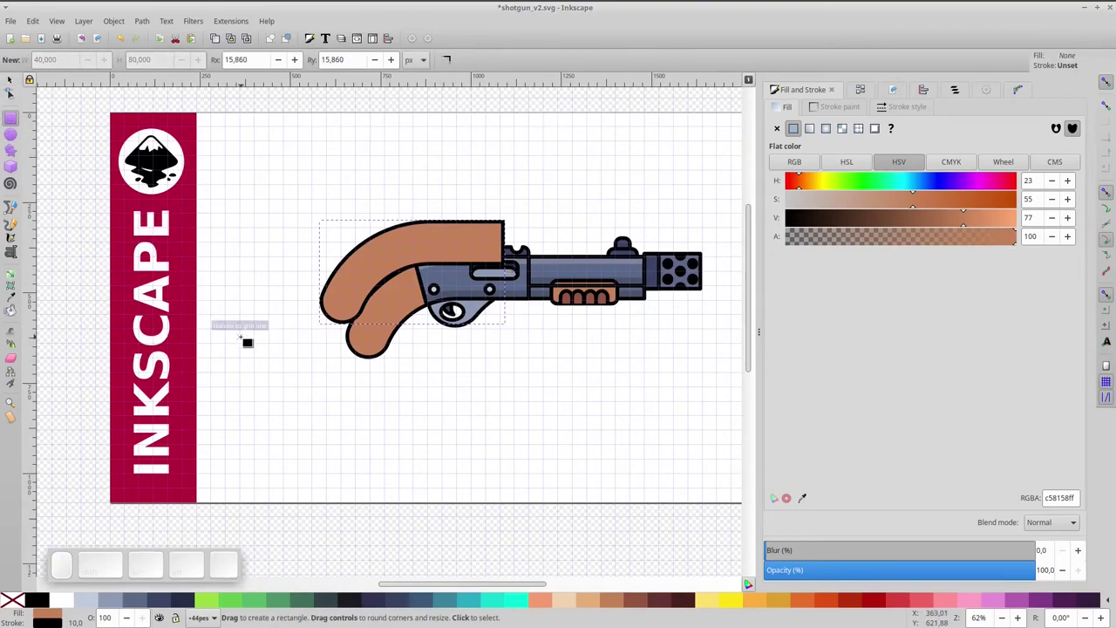
scroll(up, 3)
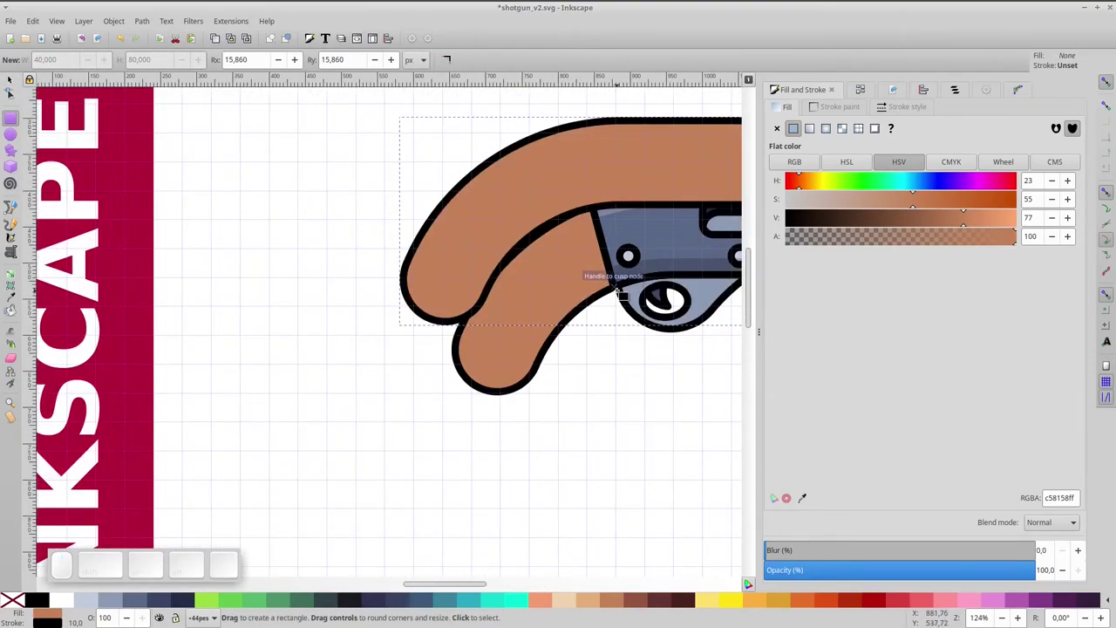
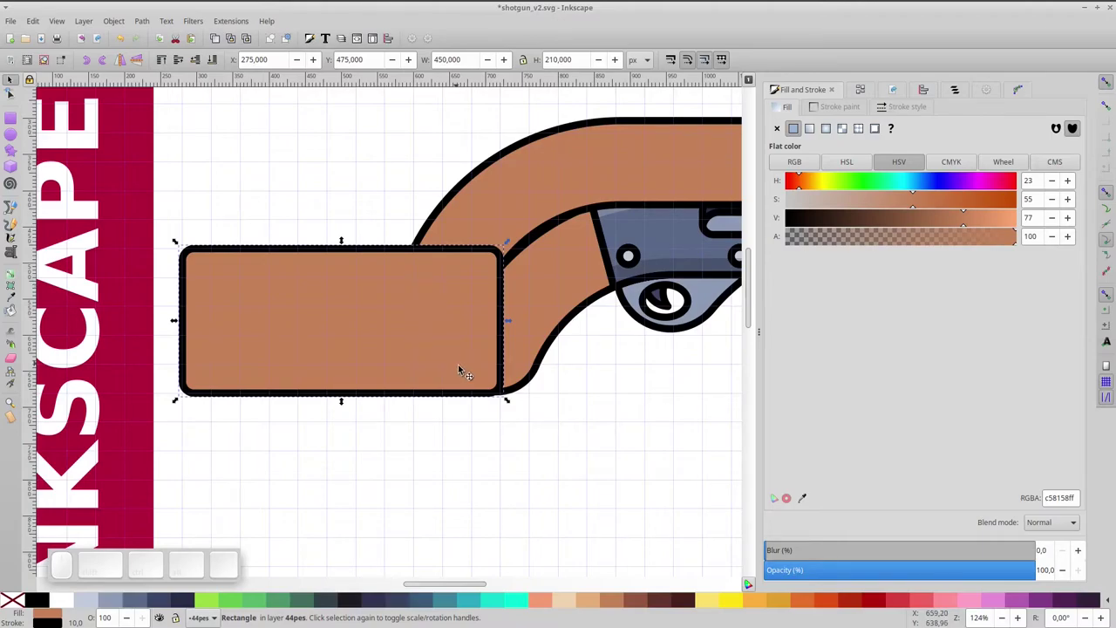
- Convert the new brown rear block into an editable path
click(149, 22)
click(160, 36)
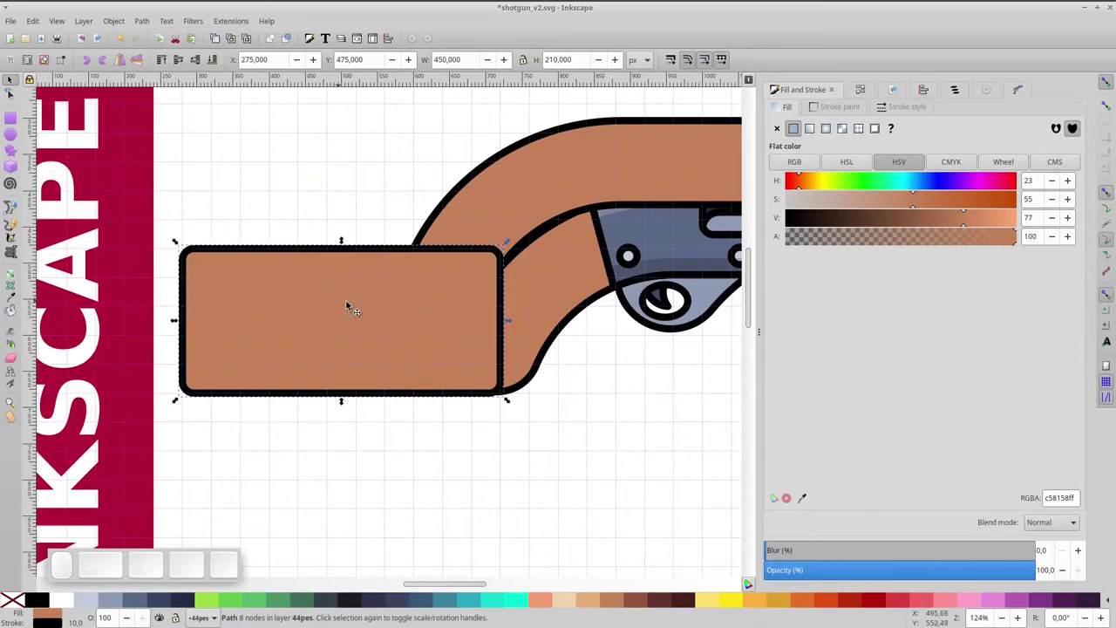
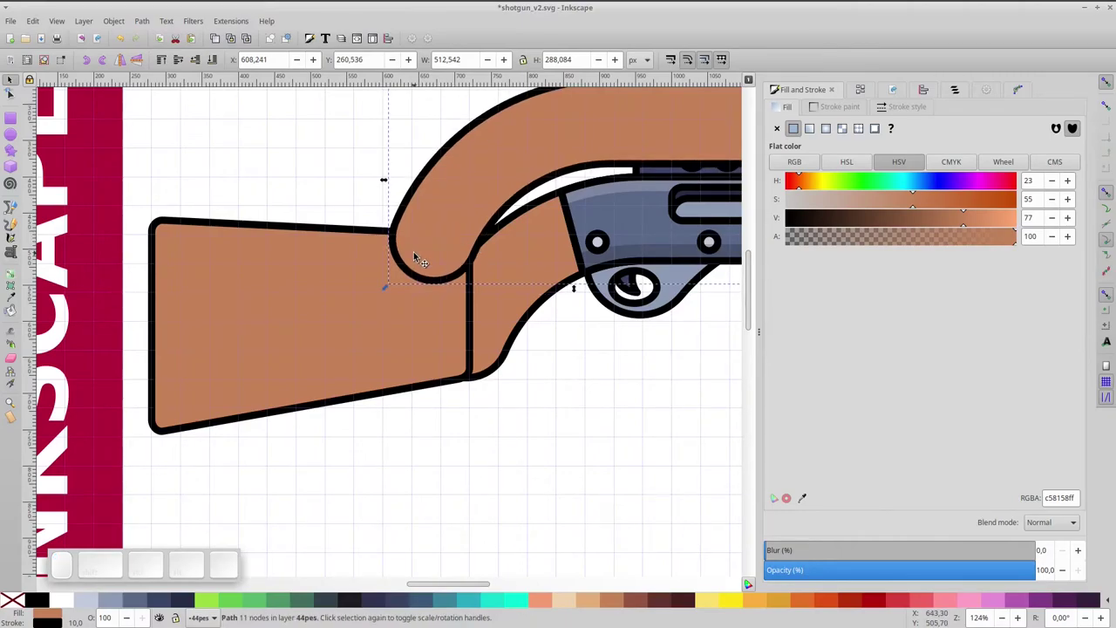
- Combine the grip copy and butt block into one brown stock shape
click(368, 272)
key(ctrl+KP_Subtract)
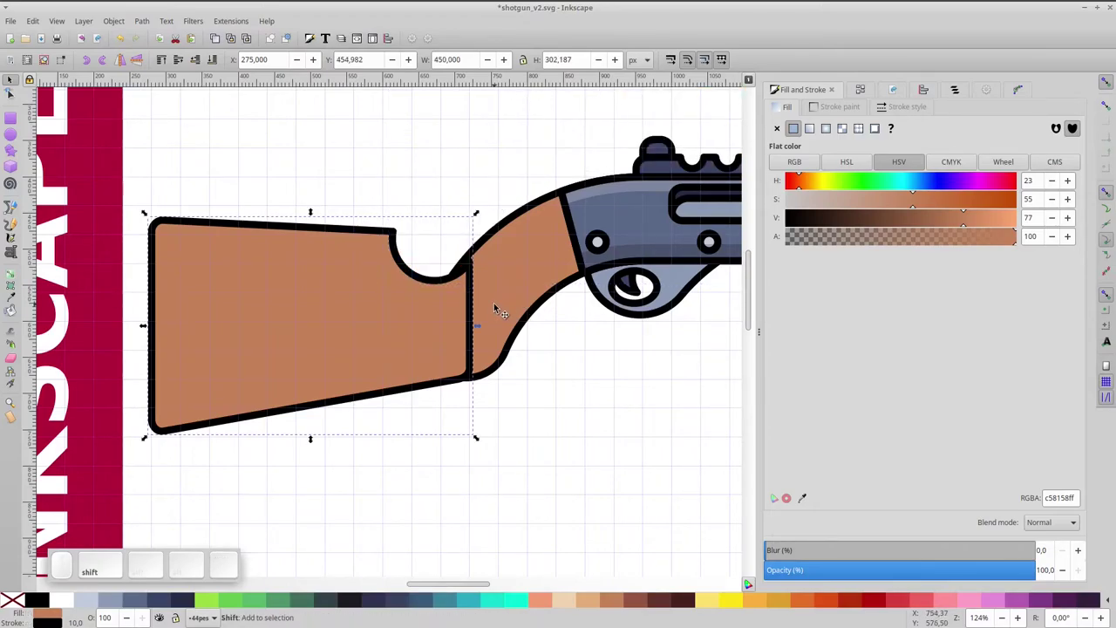
click(501, 306)
key(ctrl+KP_Add)
key(ctrl+y)
- Delete joint nodes so the top notch and underside joins curve smoothly
click(447, 371)
scroll(up, 3)
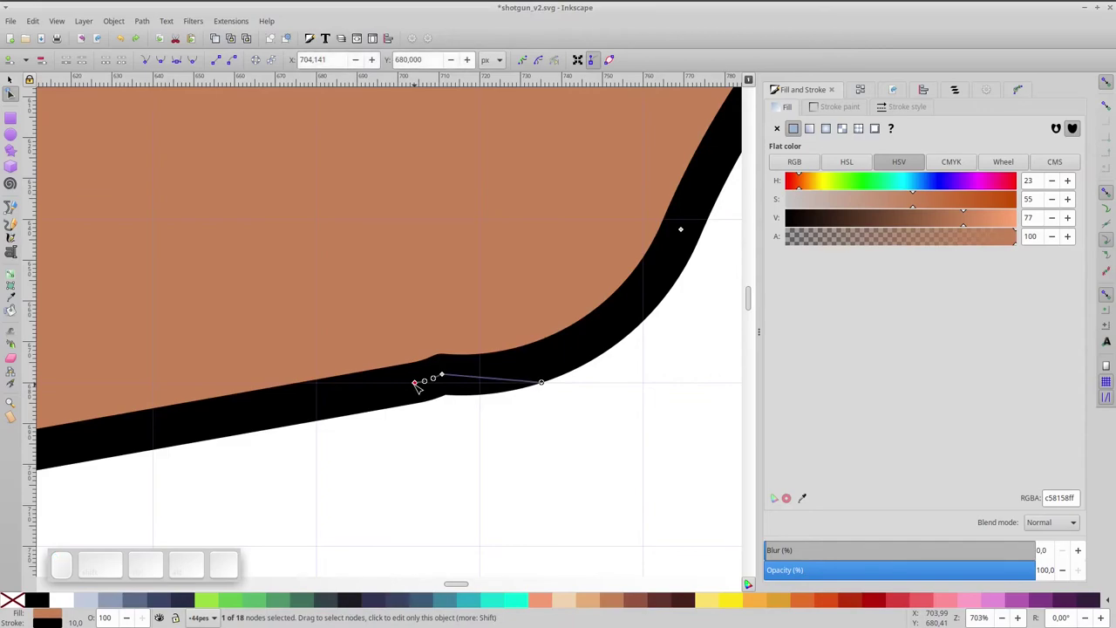
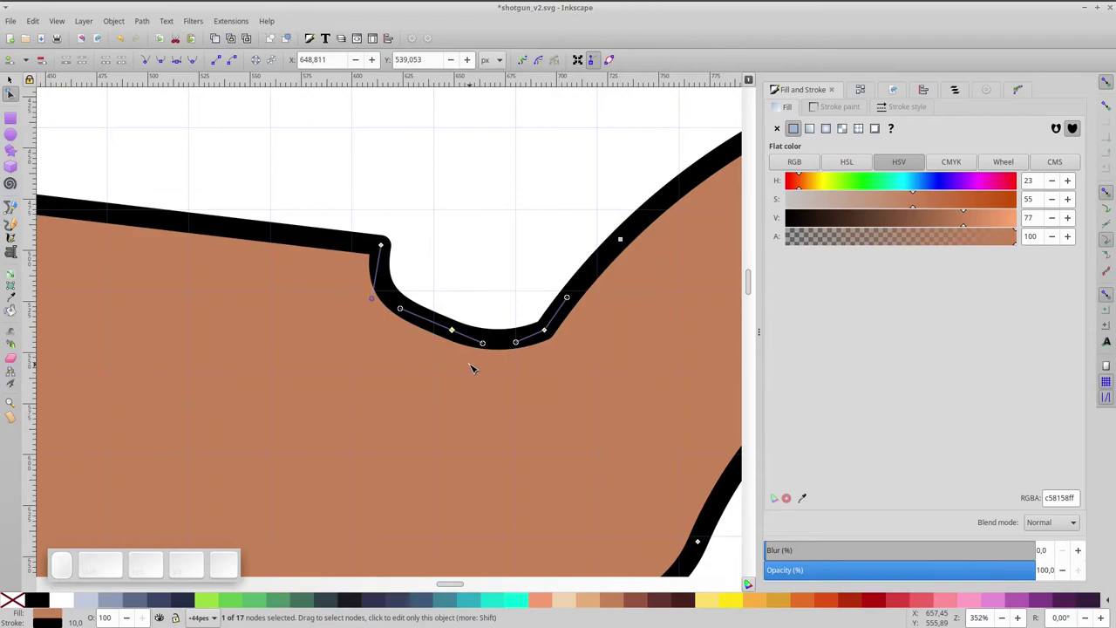
key(Delete)
key(ctrl+y)
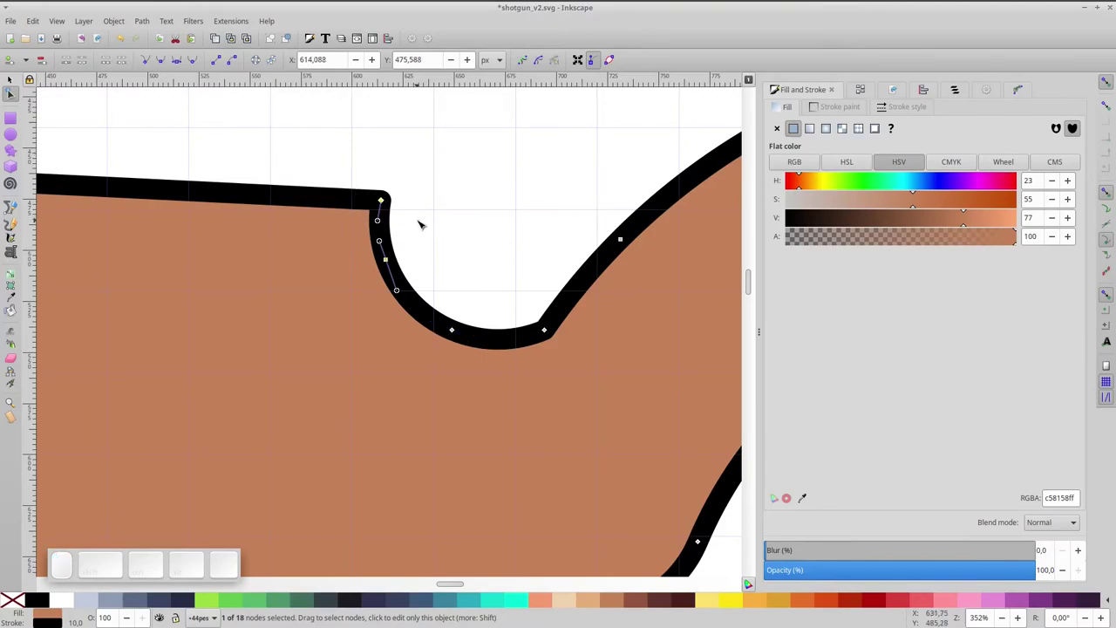
key(Delete)
scroll(down, 3)
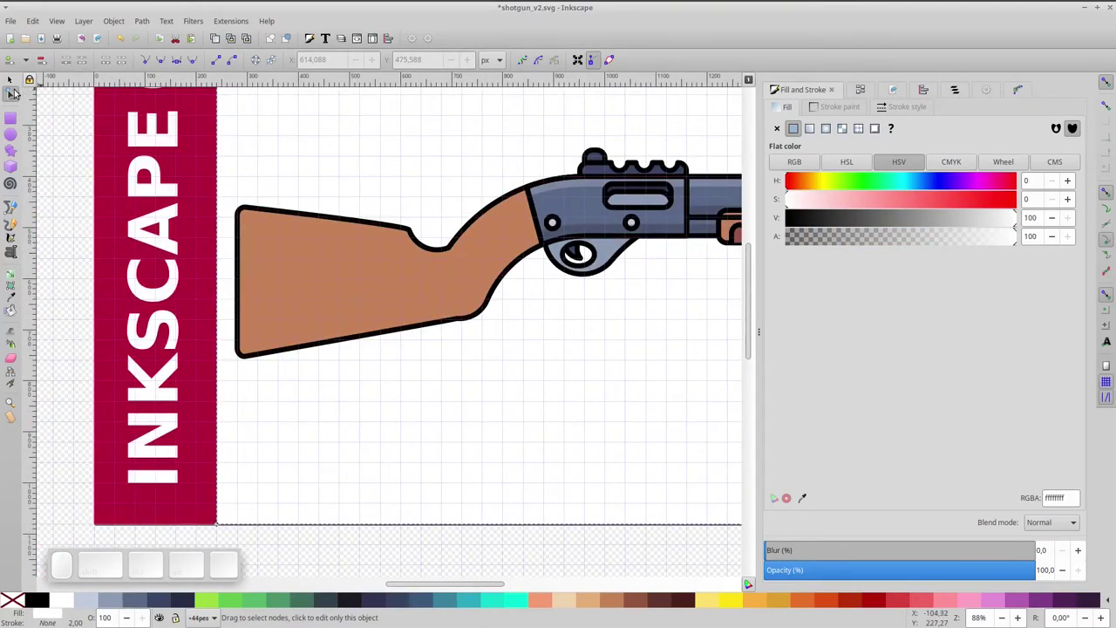
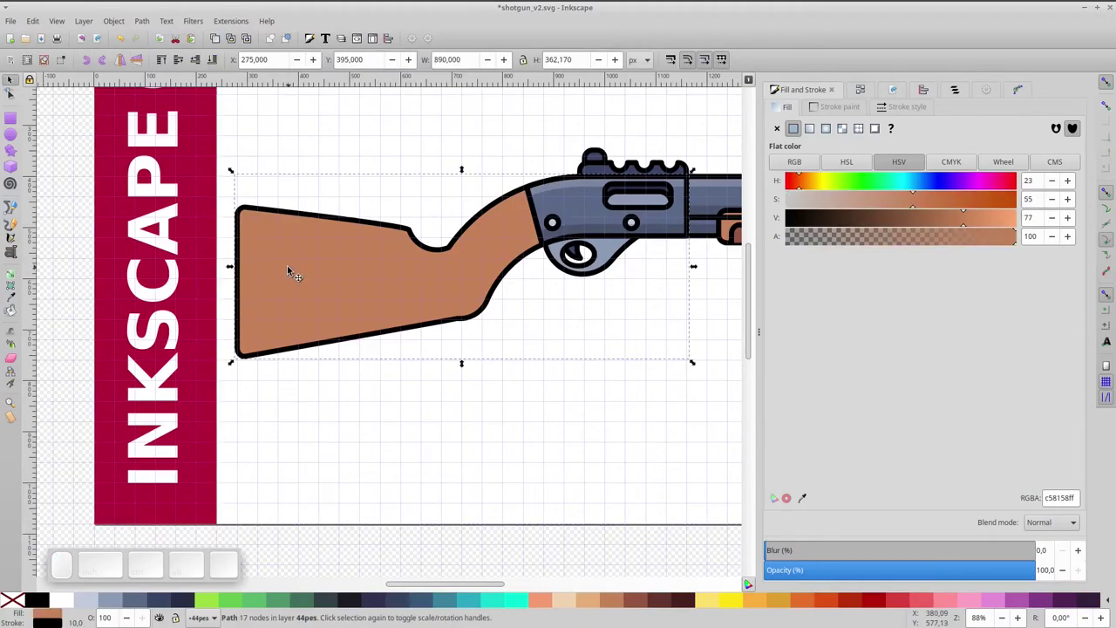
- Duplicate the stock and nudge the copy up and left with arrow keys
key(ctrl+d)
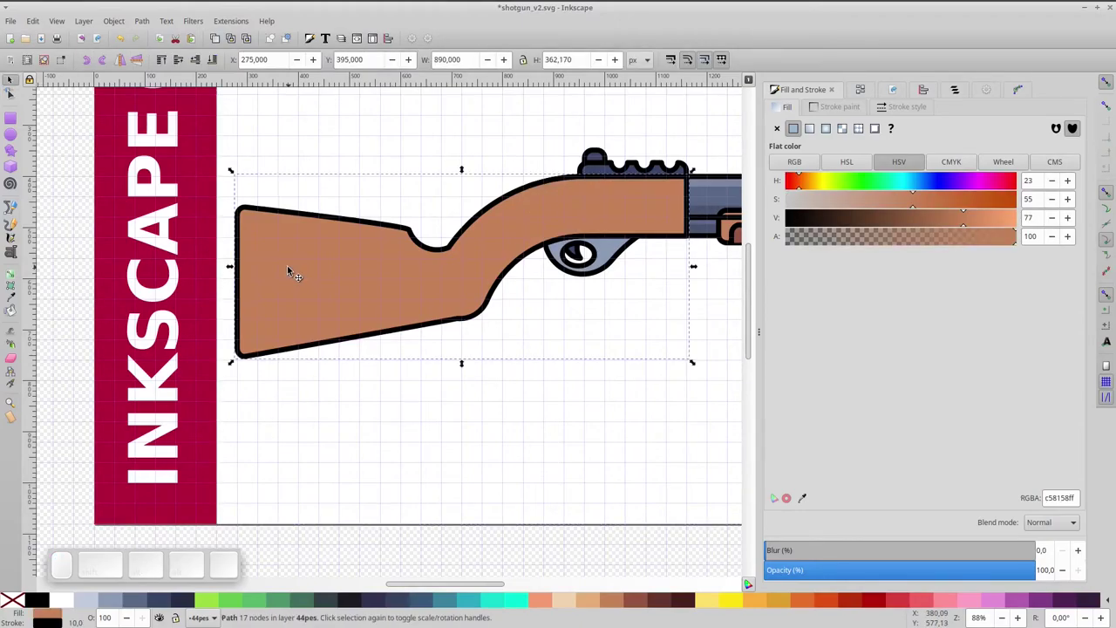
key(ctrl+d)
drag(320, 300, 382, 290)
key(Left)
key(Down)
key(Left)
key(Down)
key(Left)
key(Down)
key(Left)
key(Down)
key(Left)
key(Down)
key(Left)
key(Down)
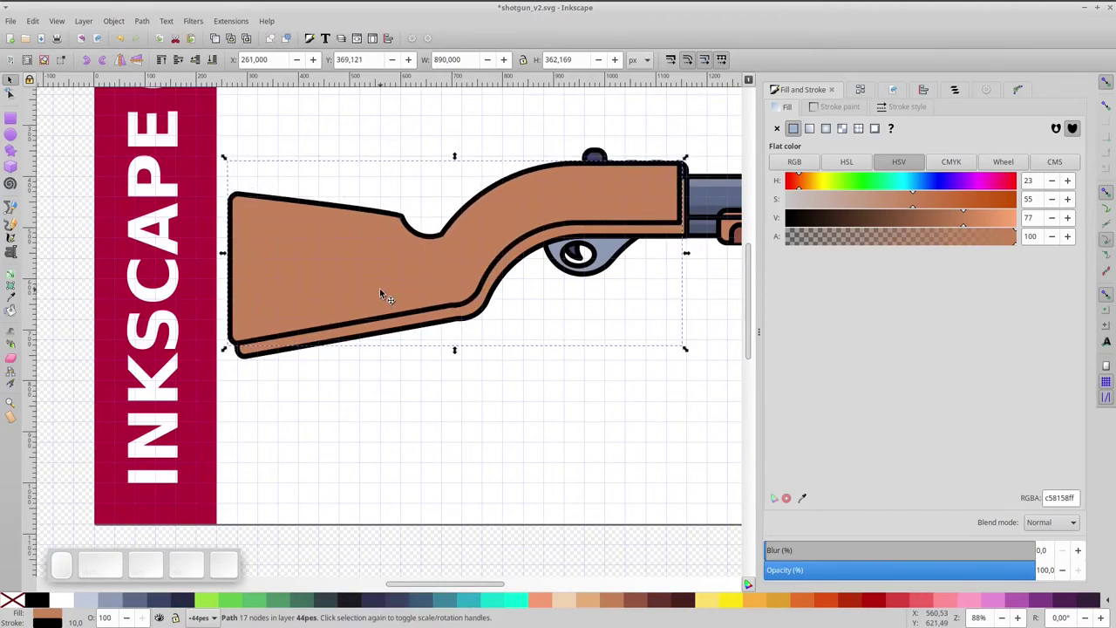
- Subtract the copy to leave a lower strip, filled black without stroke
click(458, 323)
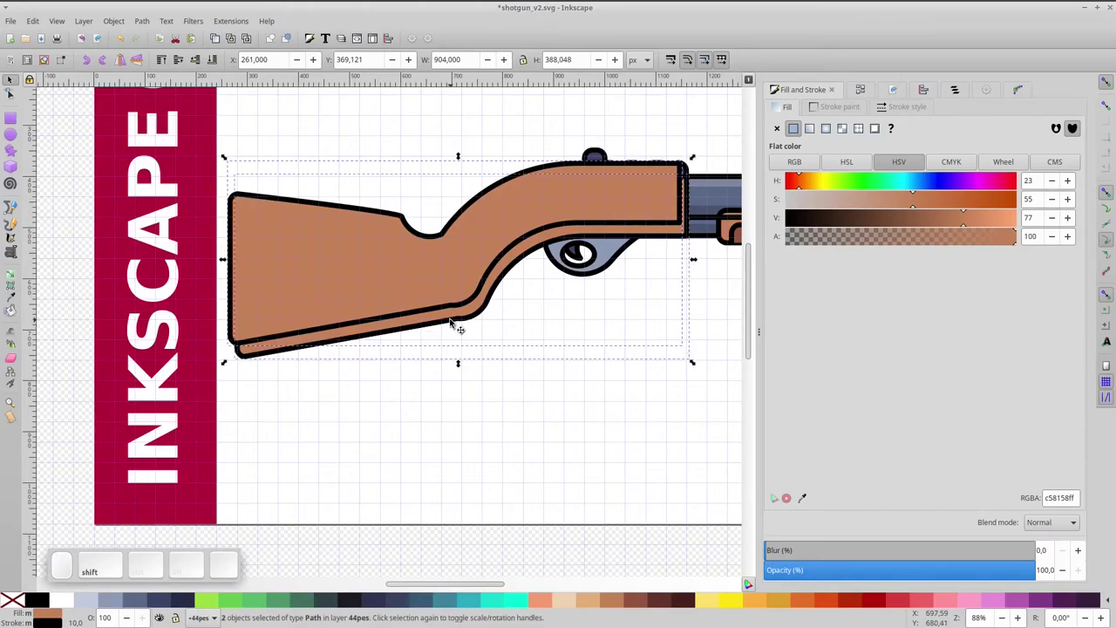
key(ctrl+shift+KP_Subtract)
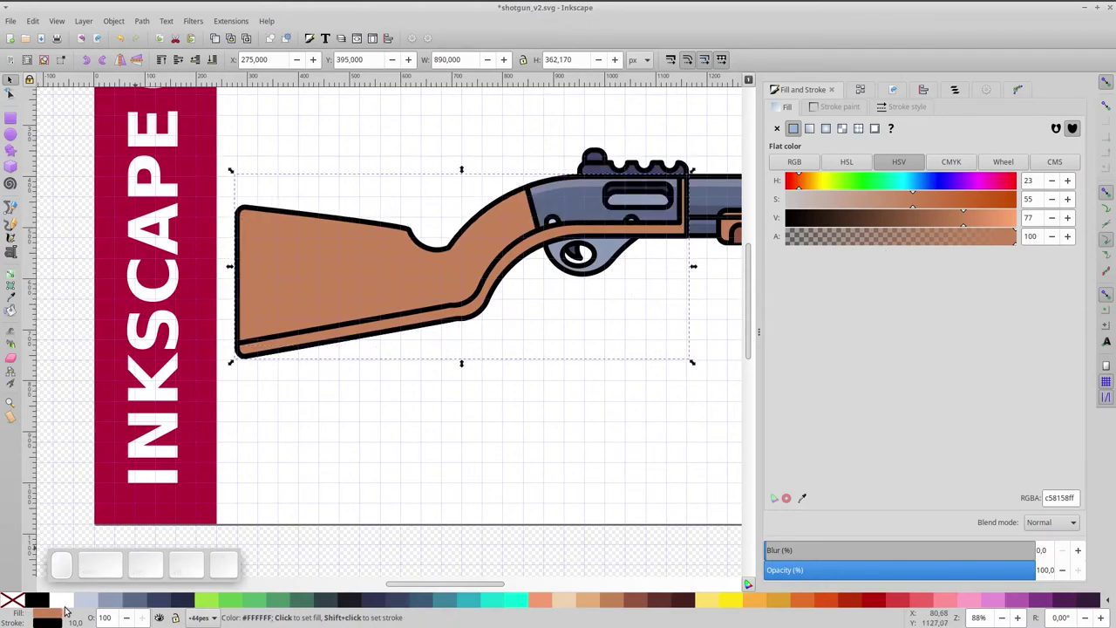
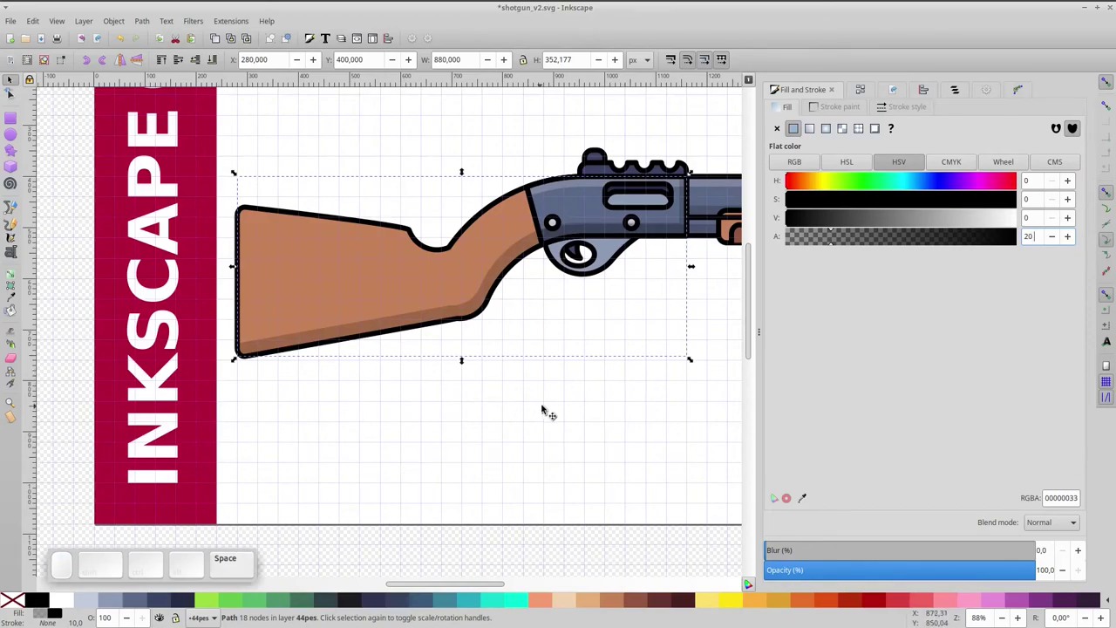
click(547, 408)
click(430, 436)
middle_click(379, 444)
scroll(up, 3)
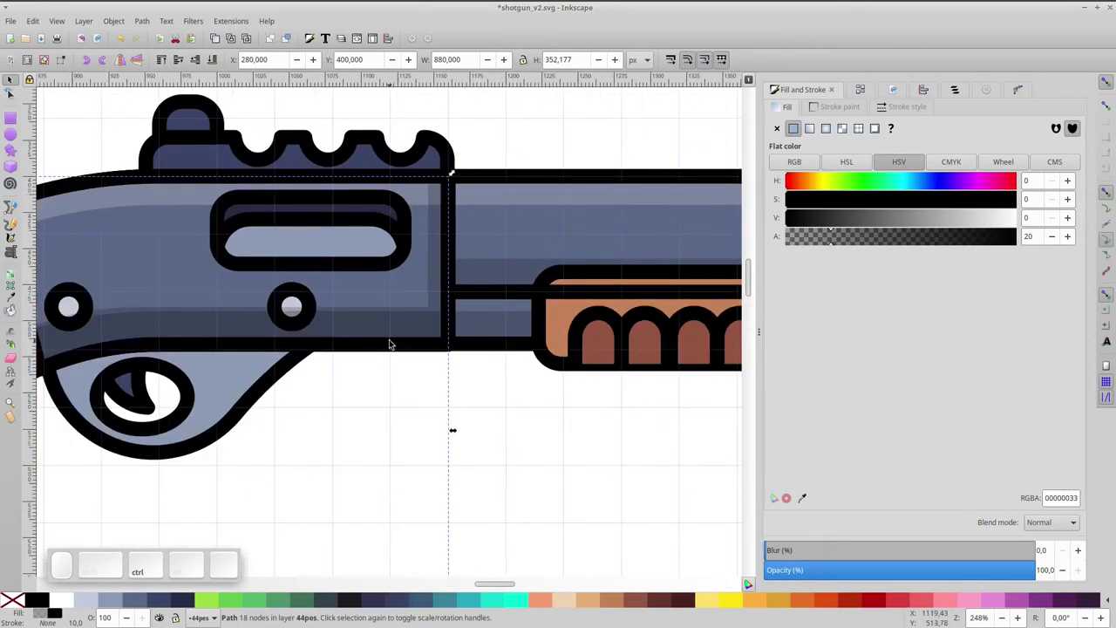
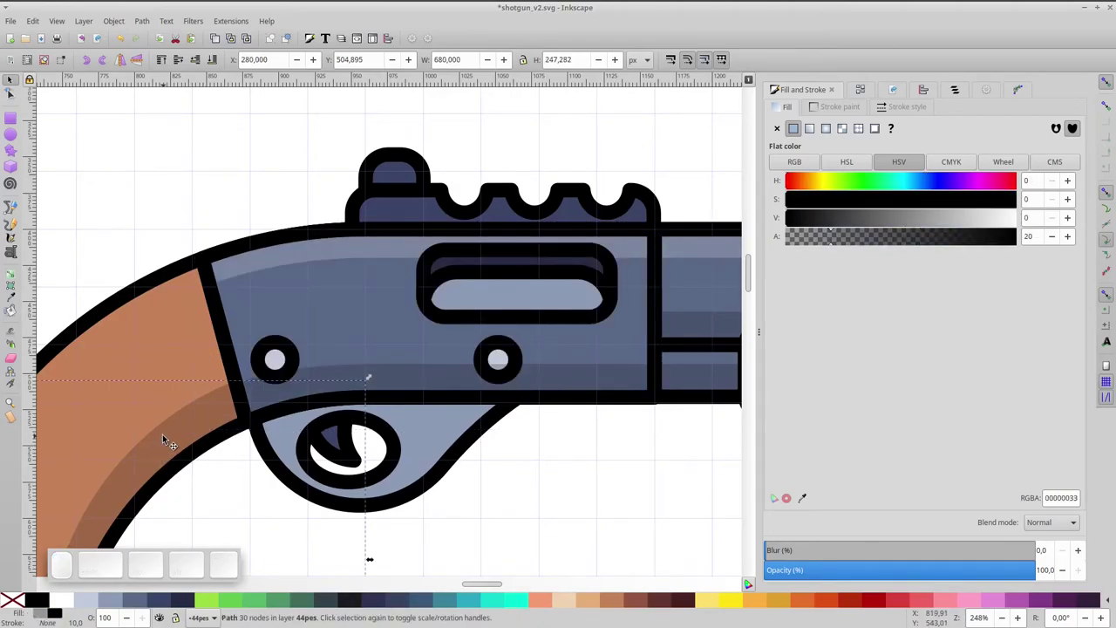
scroll(down, 3)
key(ctrl+space)
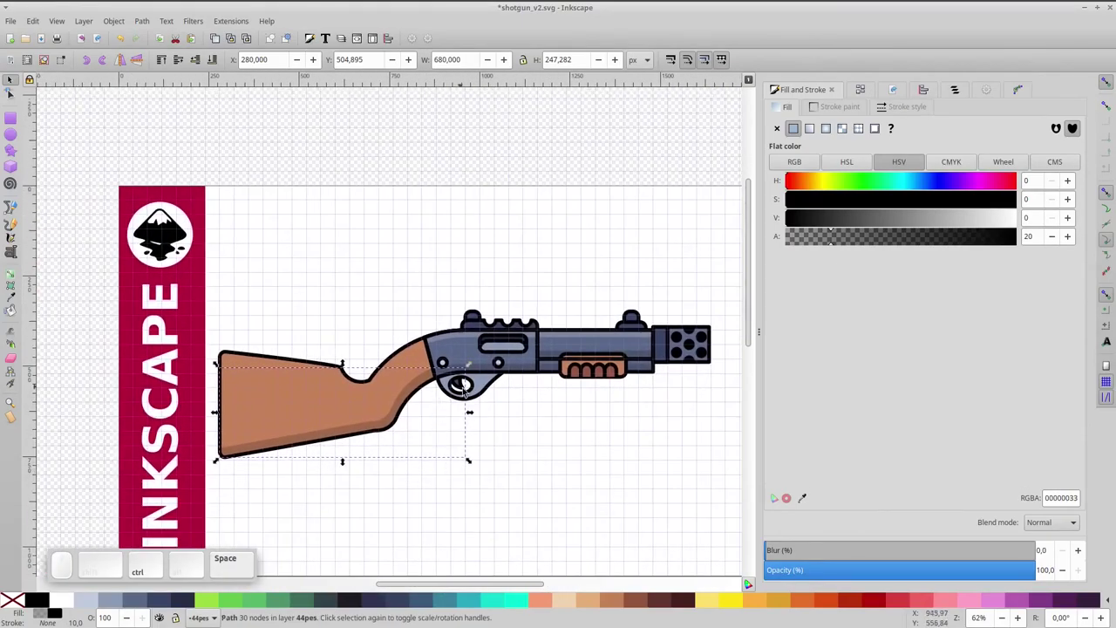
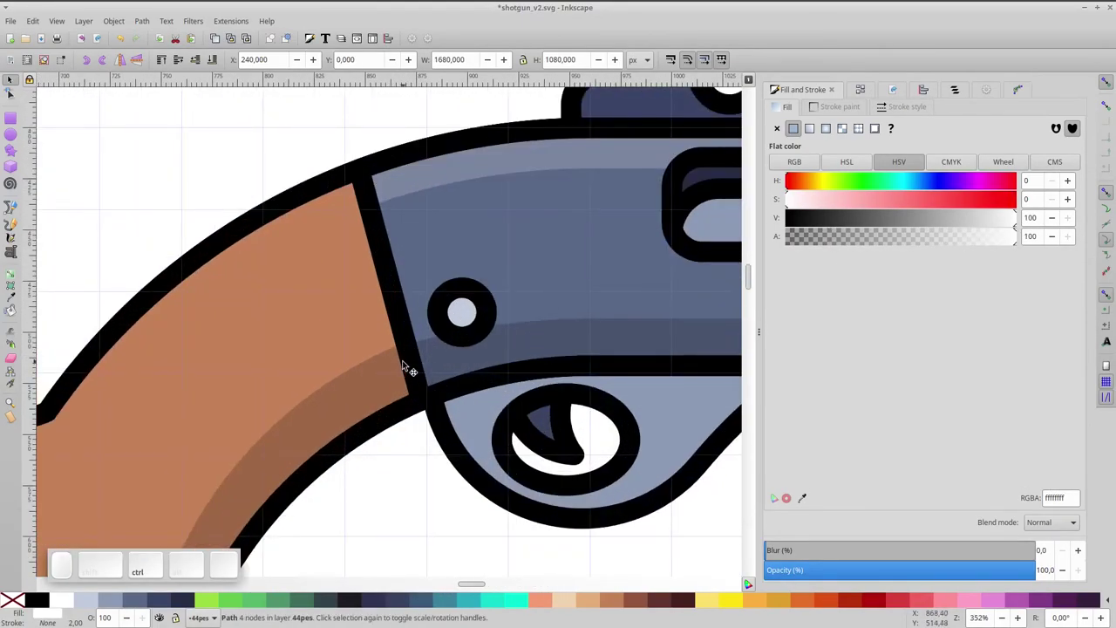
- Duplicate the stock, shift the copy forward and divide off a rear butt plate
scroll(down, 3)
key(ctrl+space)
scroll(up, 3)
key(space)
click(406, 383)
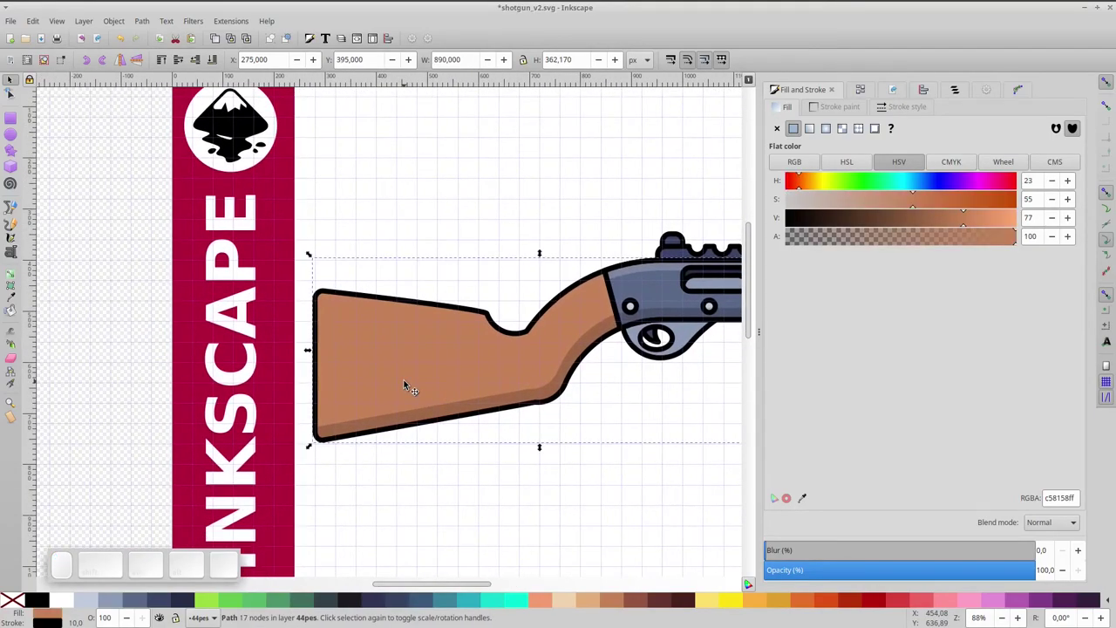
key(d)
drag(358, 363, 349, 364)
click(329, 353)
key(d)
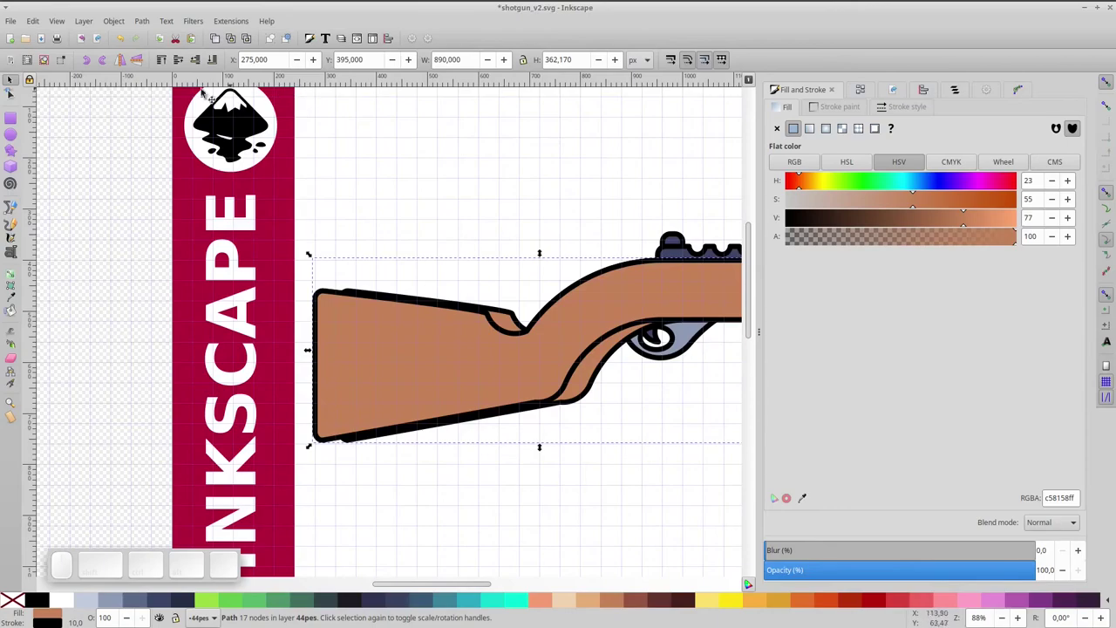
- Colour the butt plate a darker brown and deselect
click(191, 67)
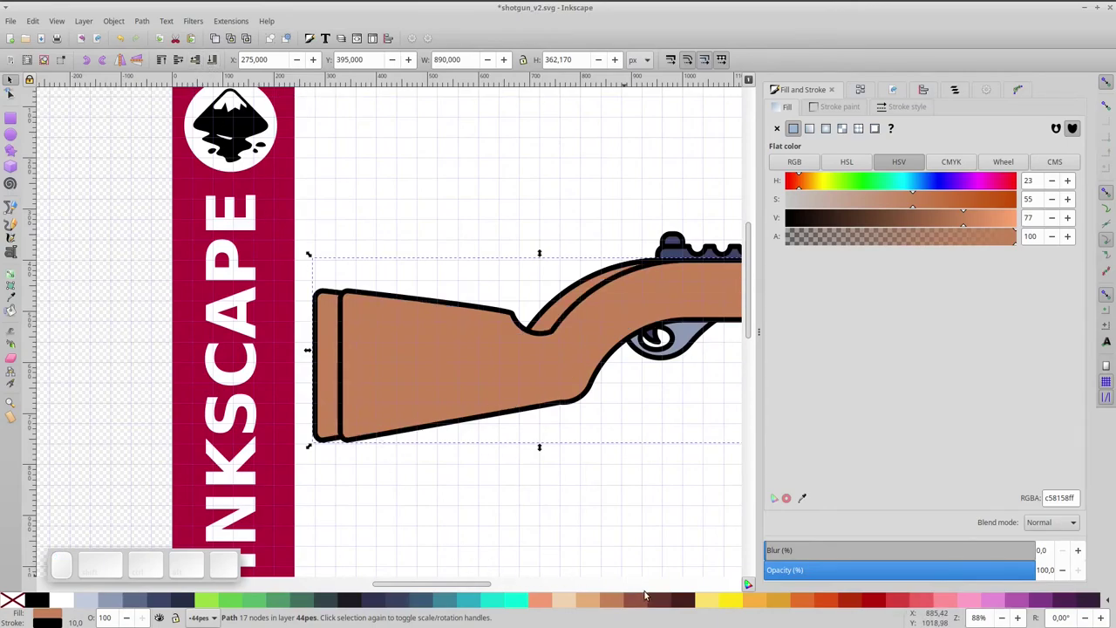
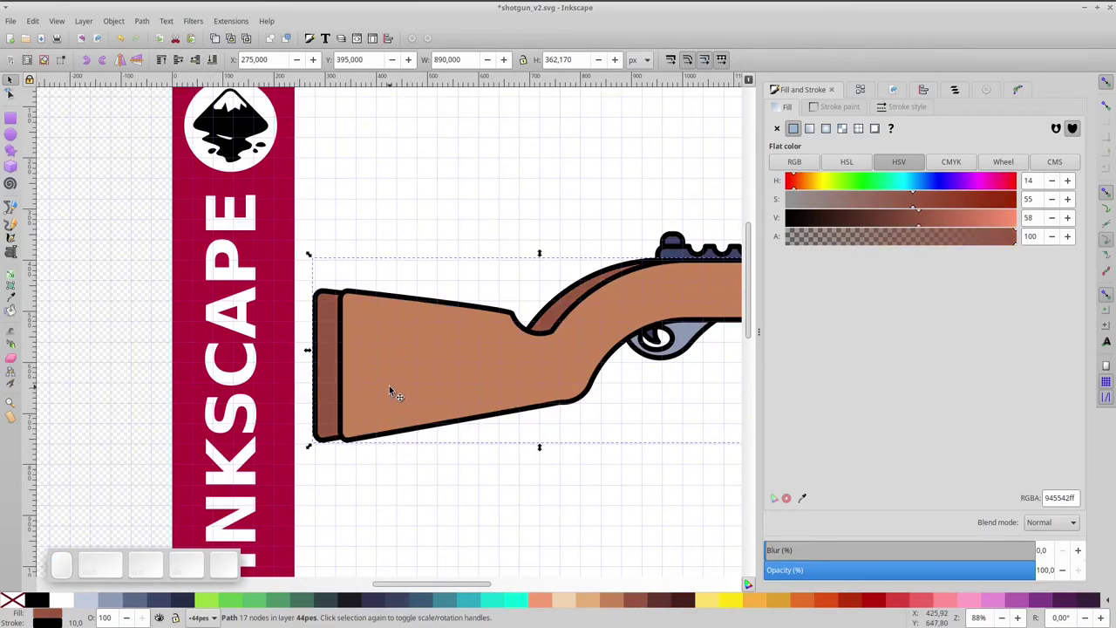
click(325, 339)
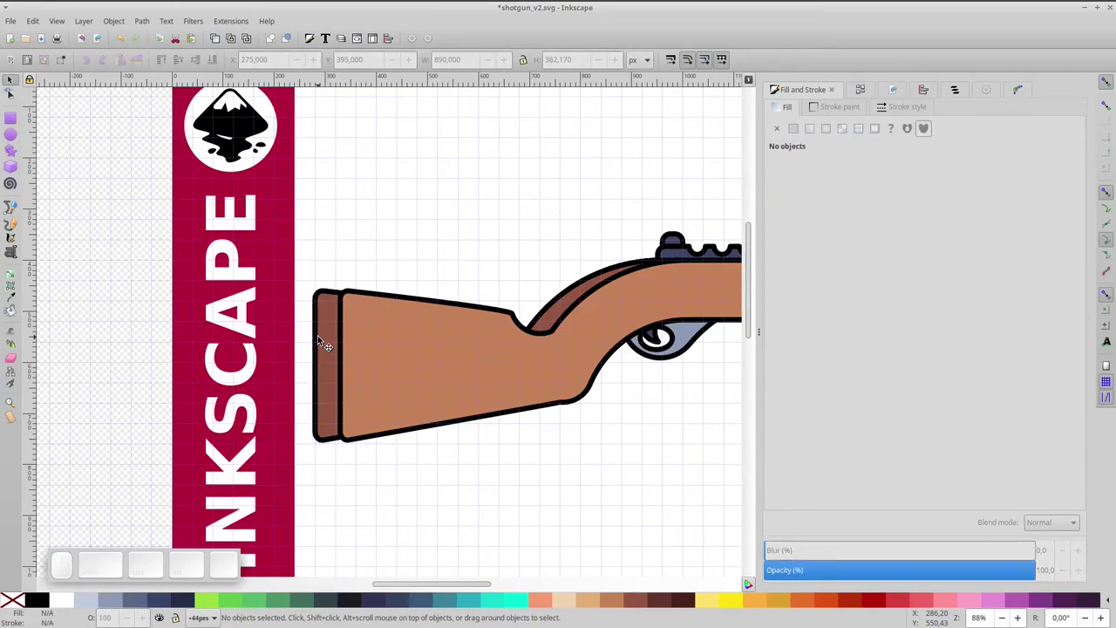
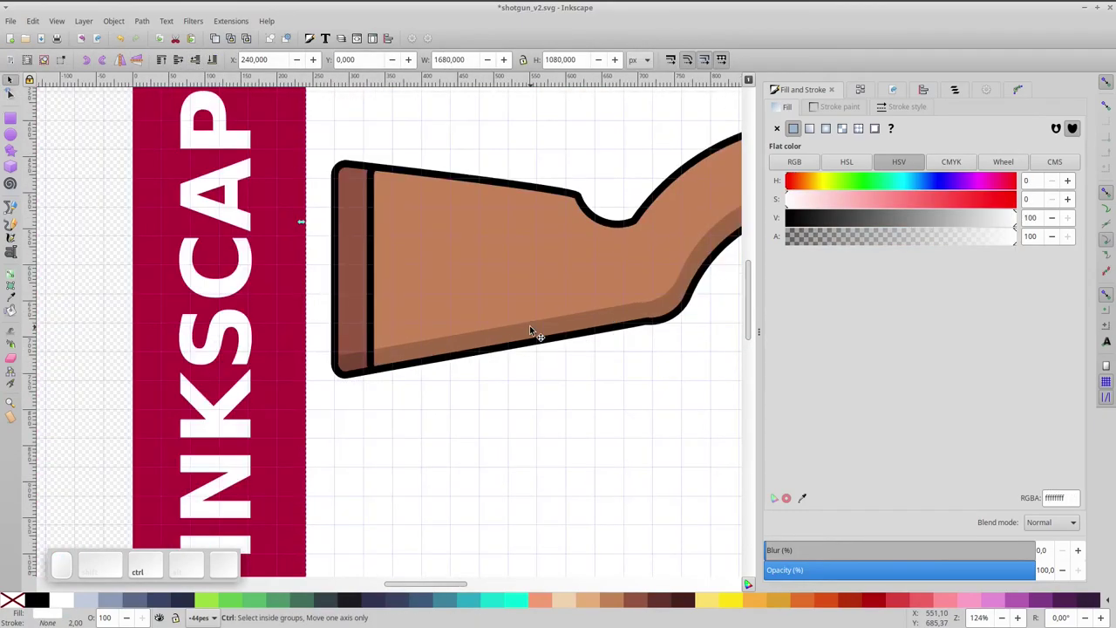
key(ctrl+KP_5)
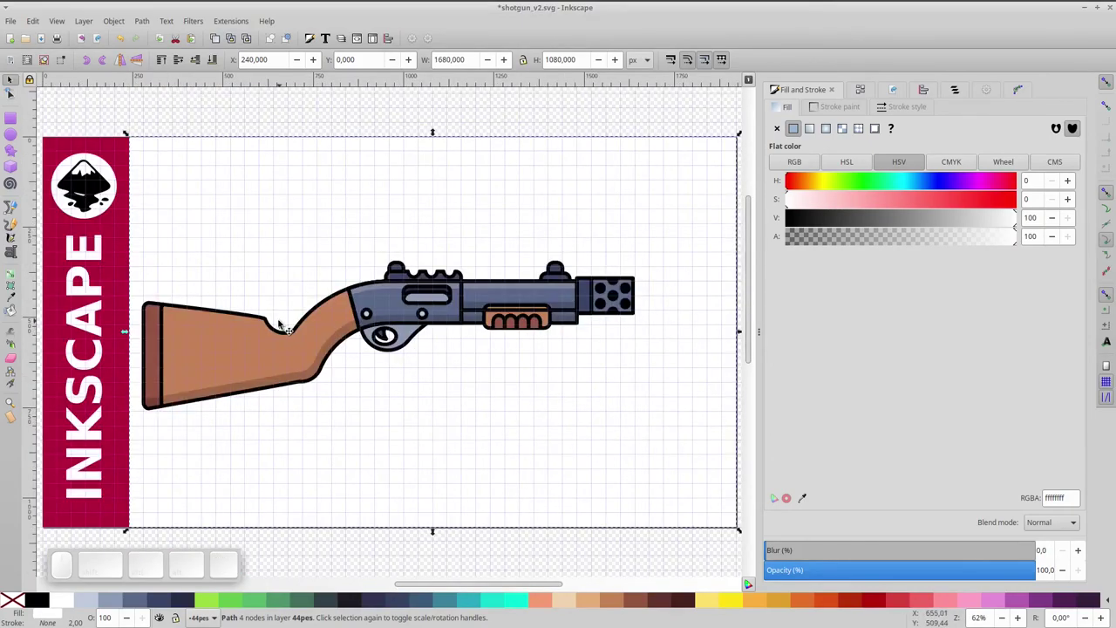
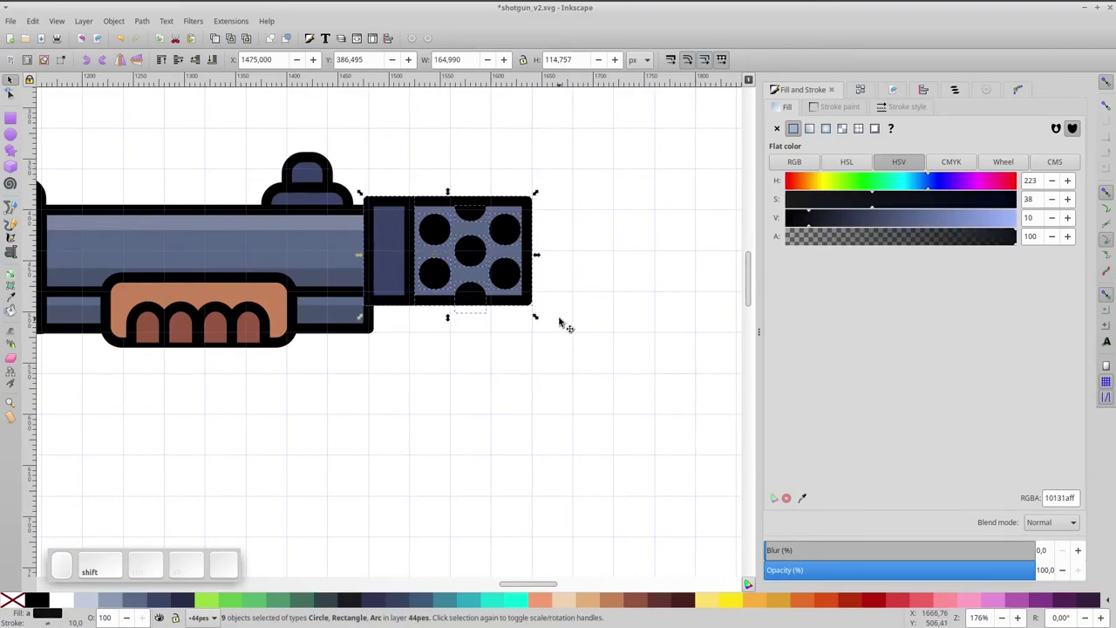
- Group the muzzle block with its round holes into one object
key(ctrl+g)
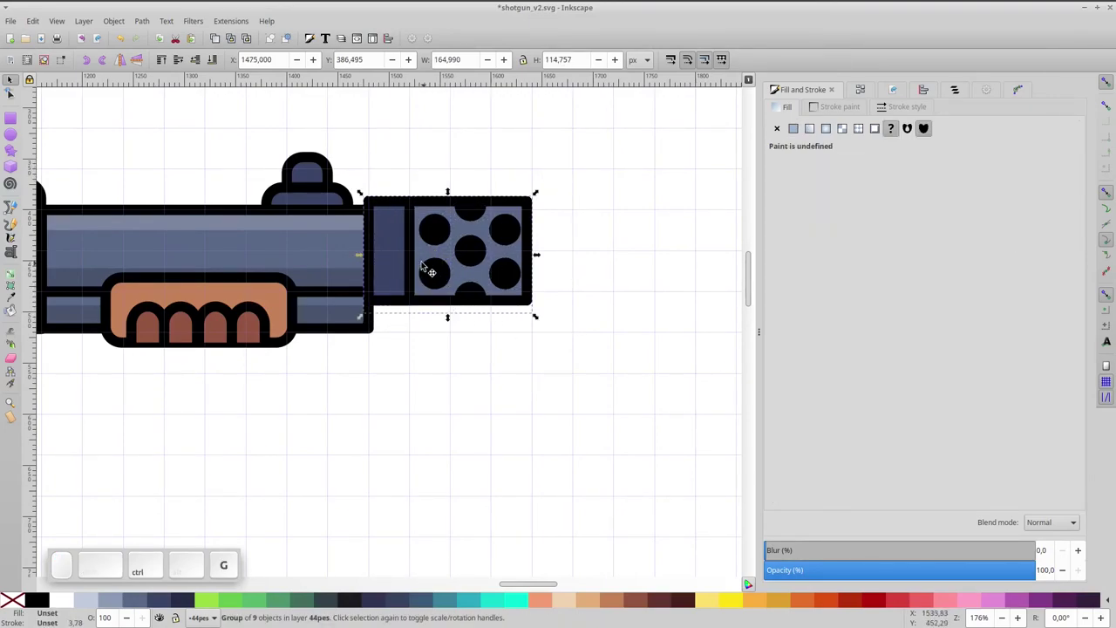
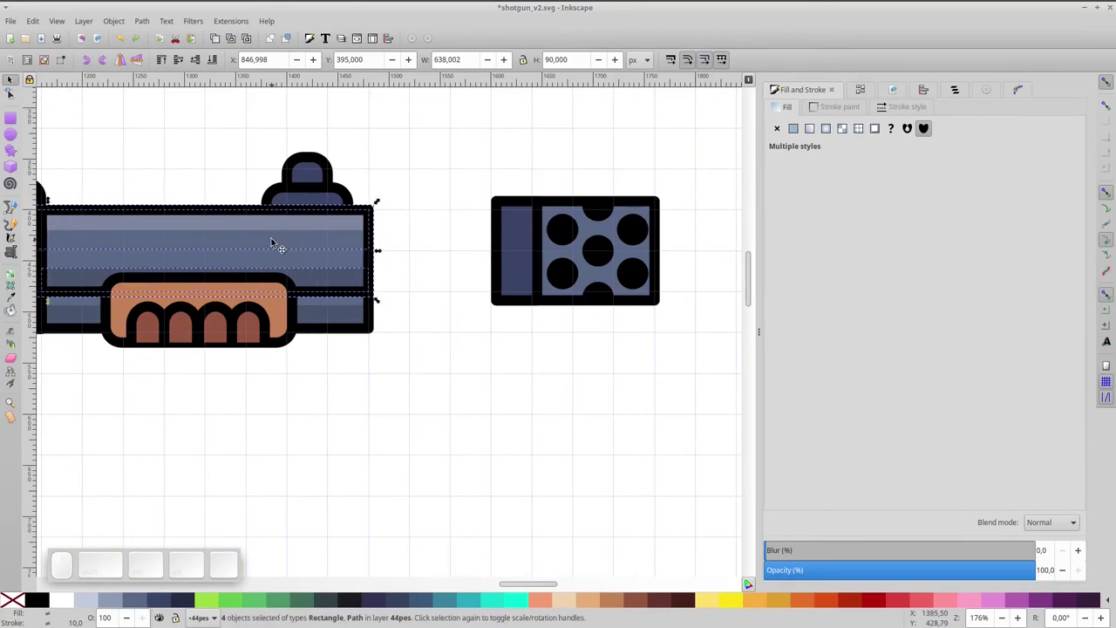
- Extend the barrel rectangles and highlight strip to reach the muzzle block
key(space)
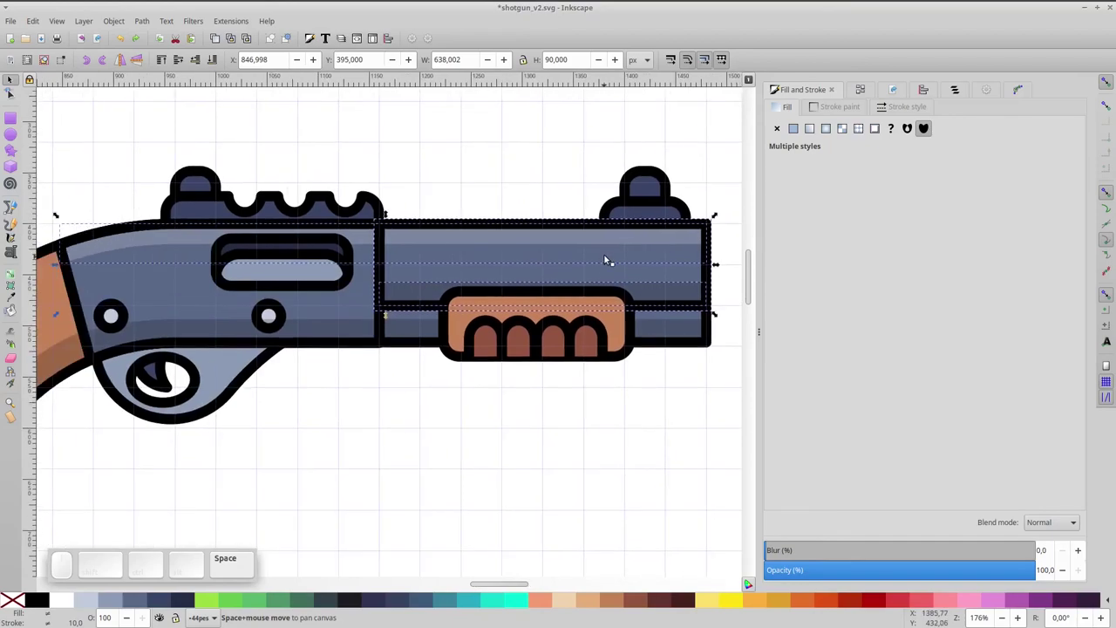
click(485, 250)
click(646, 254)
click(551, 258)
click(563, 287)
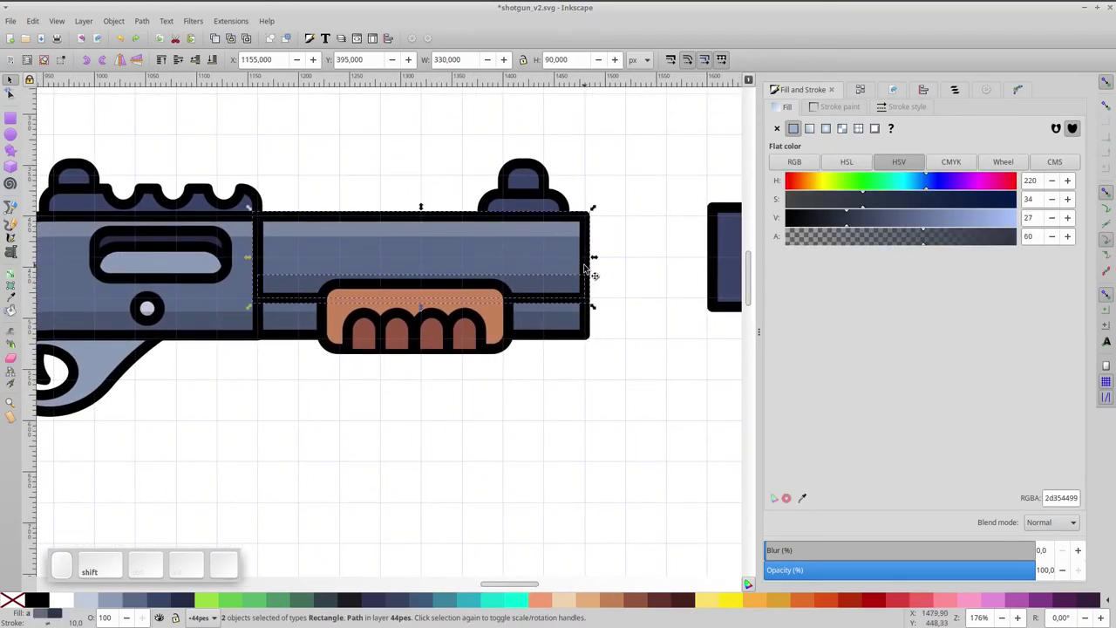
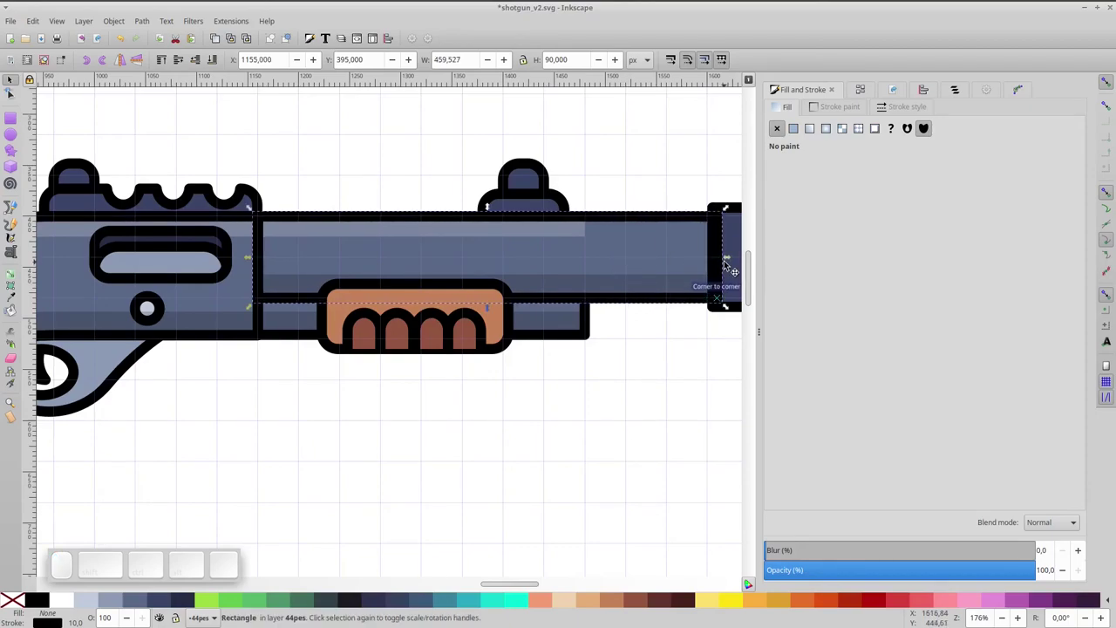
click(573, 235)
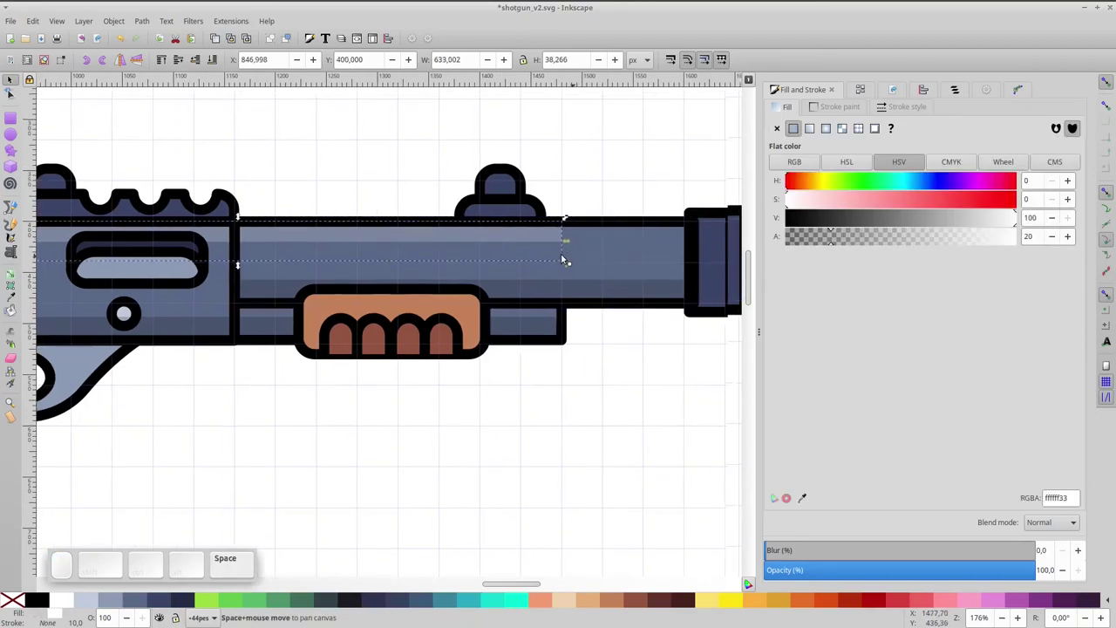
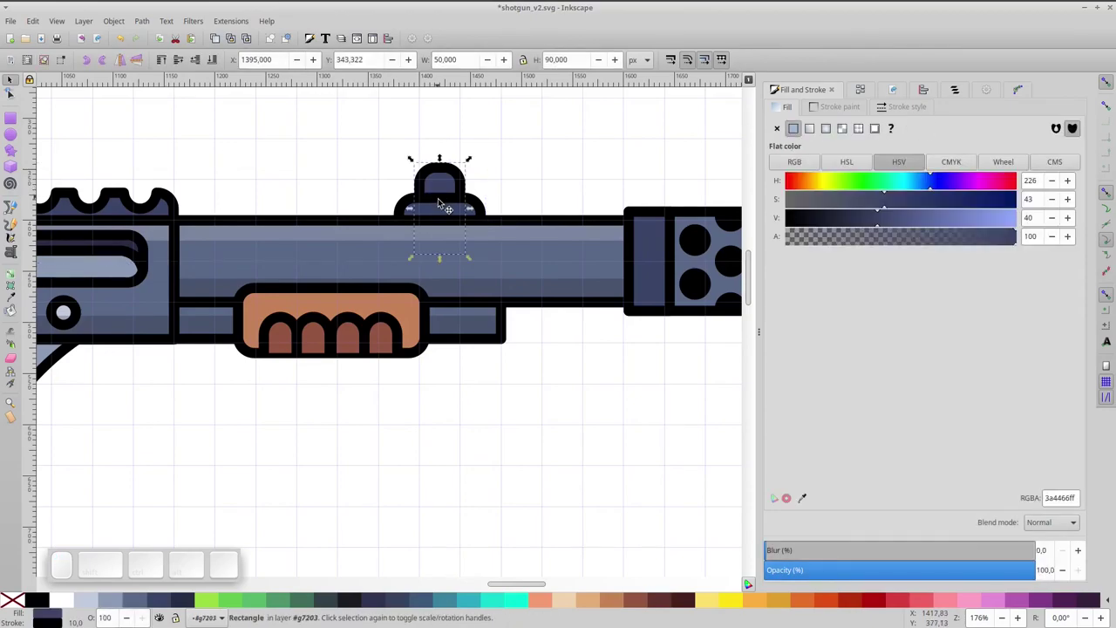
- Move the front sight forward toward the barrel's end
click(450, 212)
drag(446, 214, 571, 313)
click(611, 409)
key(KP_5)
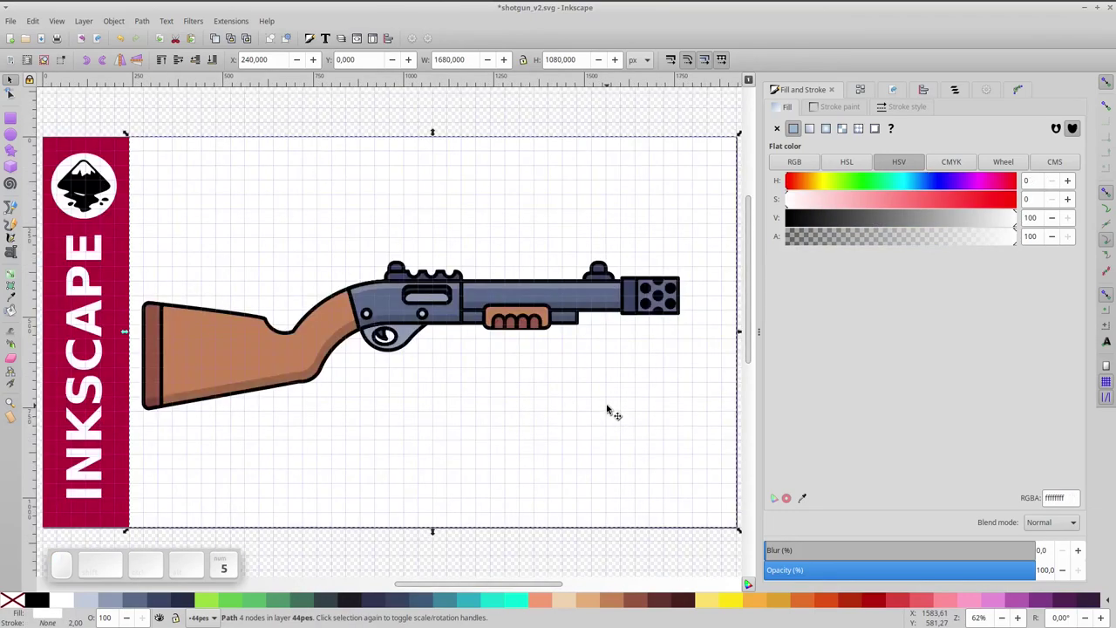
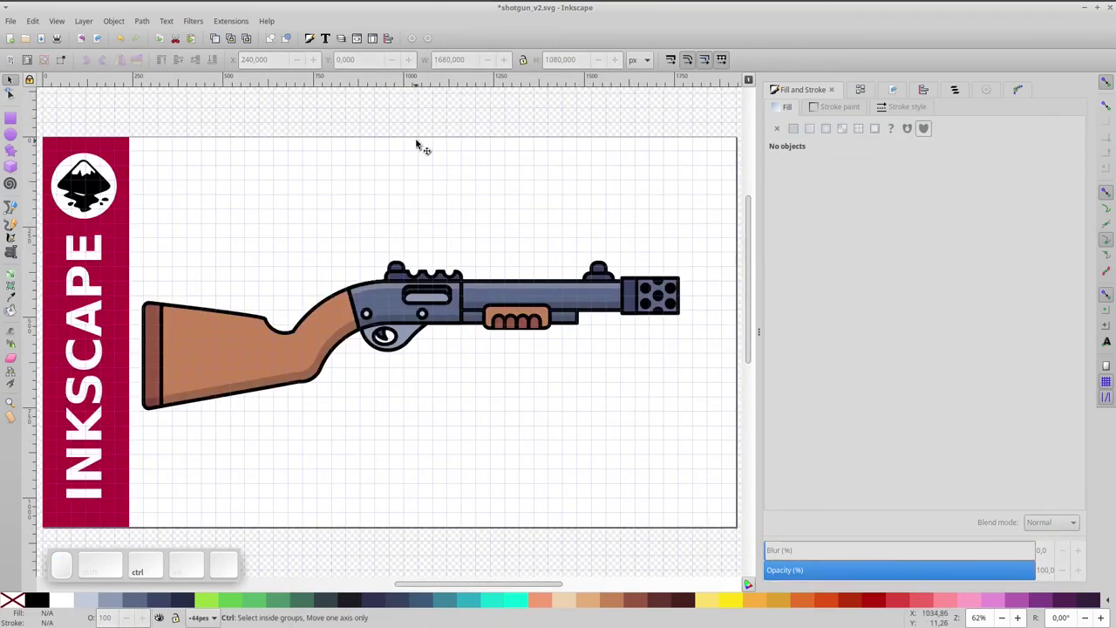
- Save the drawing as shotgun_v2.svg
key(ctrl+s)
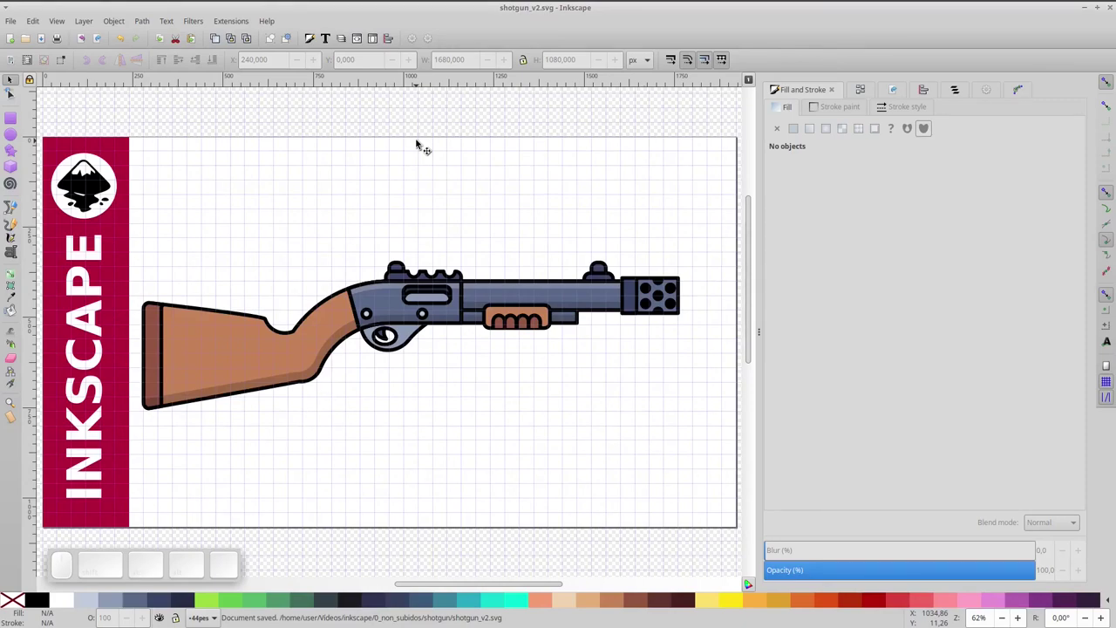